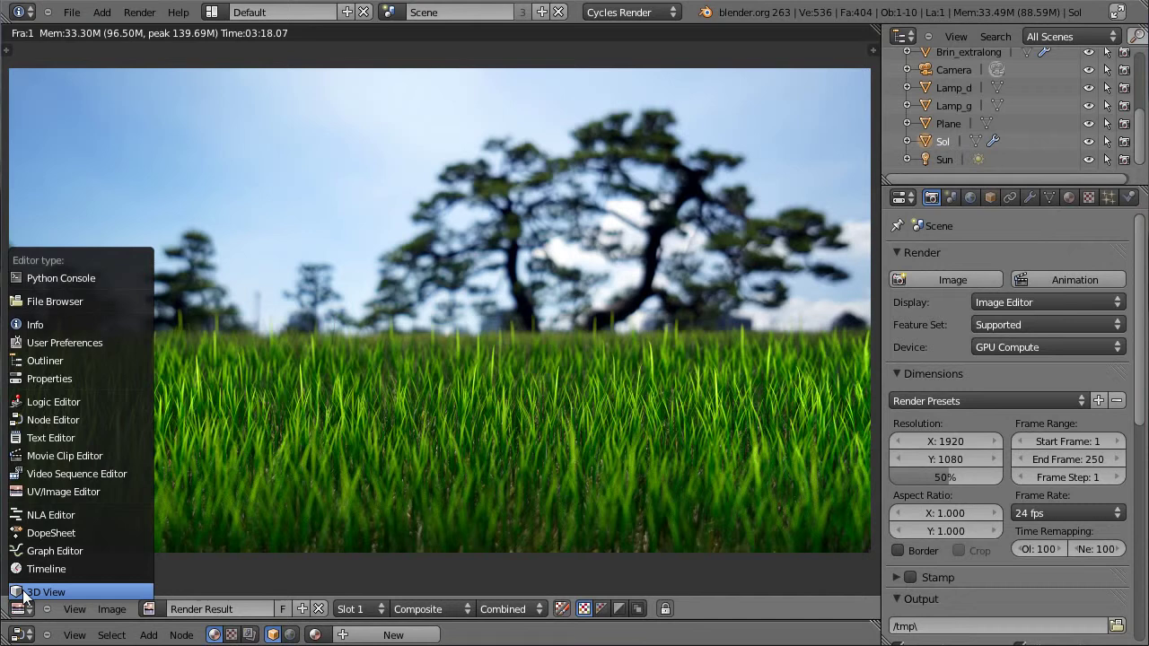
View the 3D scene and inspect the rectangular lamp plane and the camera
click(29, 598)
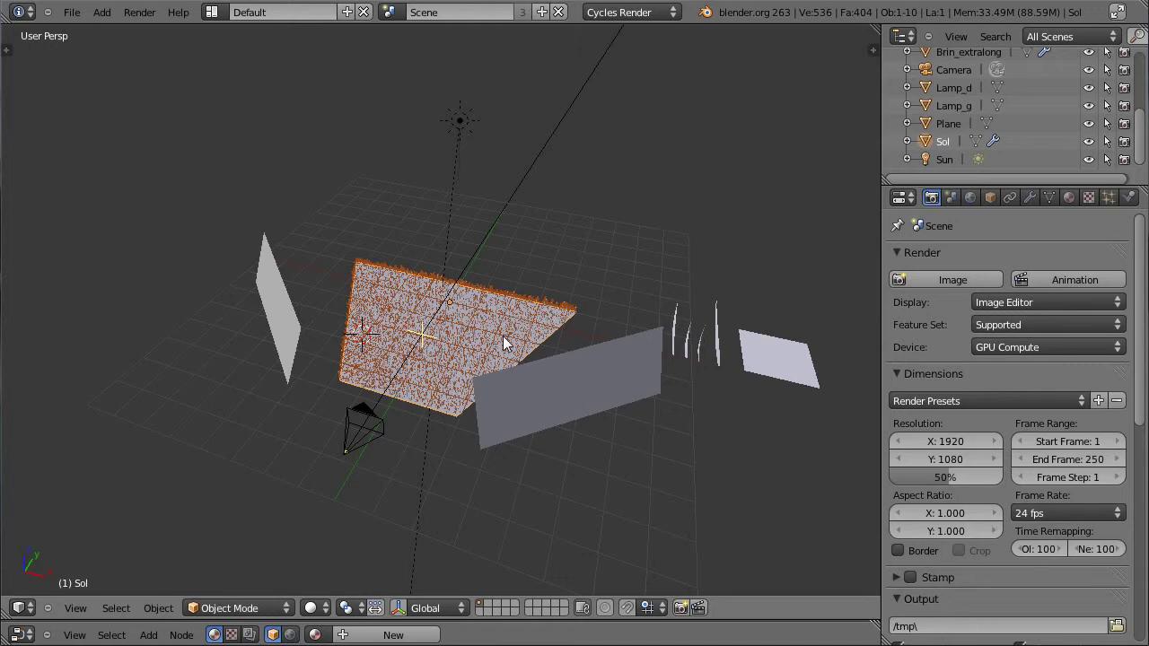
right_click(513, 379)
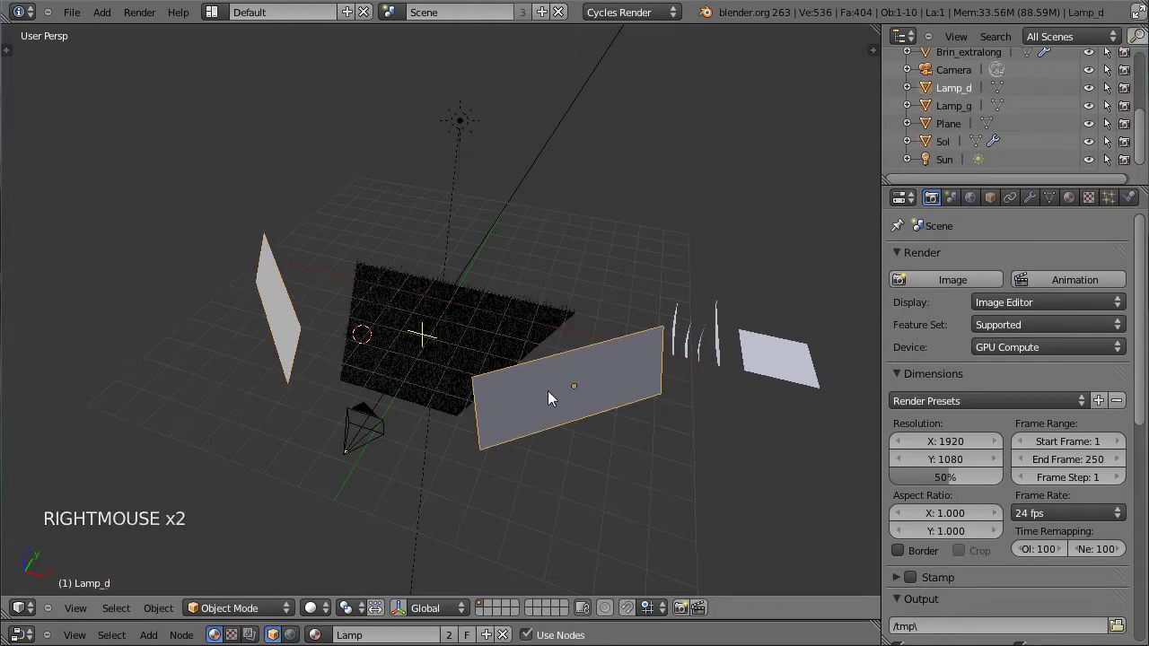
right_click(465, 132)
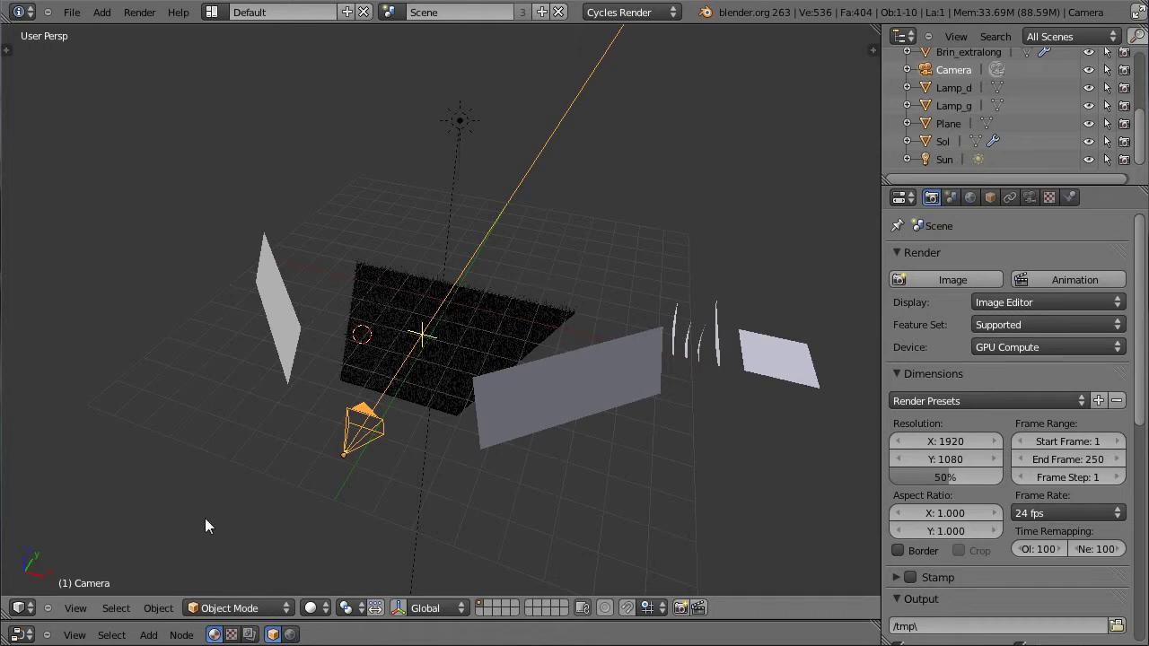
Delete the default cube and add a flat plane in its place
click(31, 610)
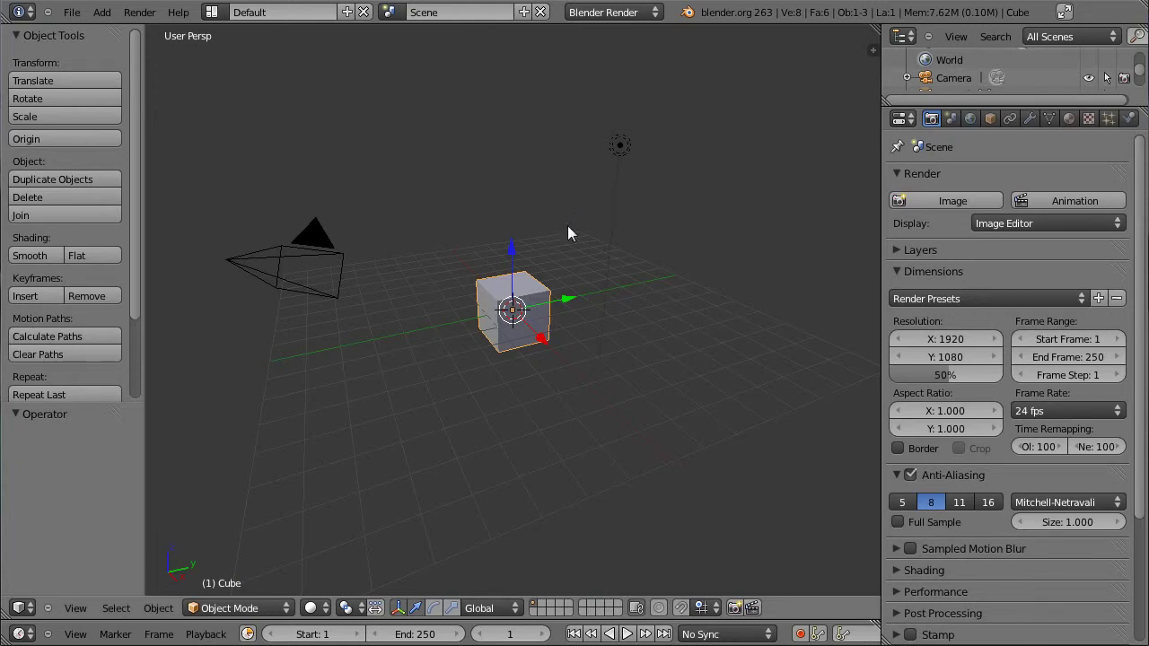
right_click(623, 160)
key(x)
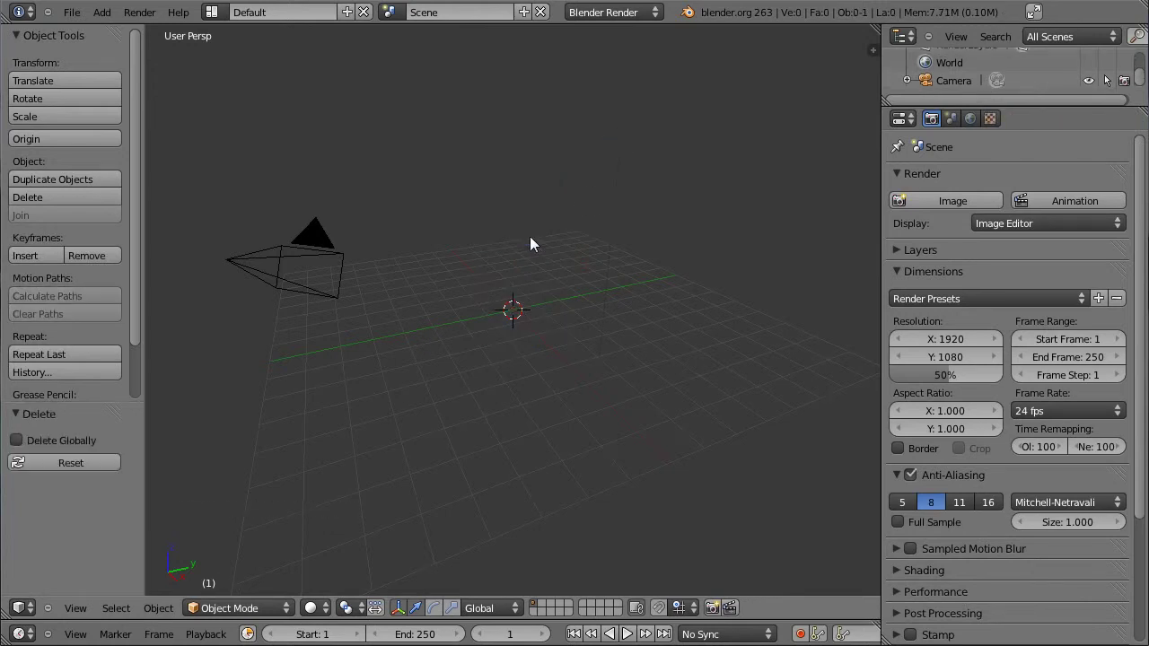
key(KP_7)
key(KP_5)
scroll(up, 3)
scroll(up, 3)
From top view, move the plane's bottom edge up onto the origin line in Edit Mode
key(shift+a)
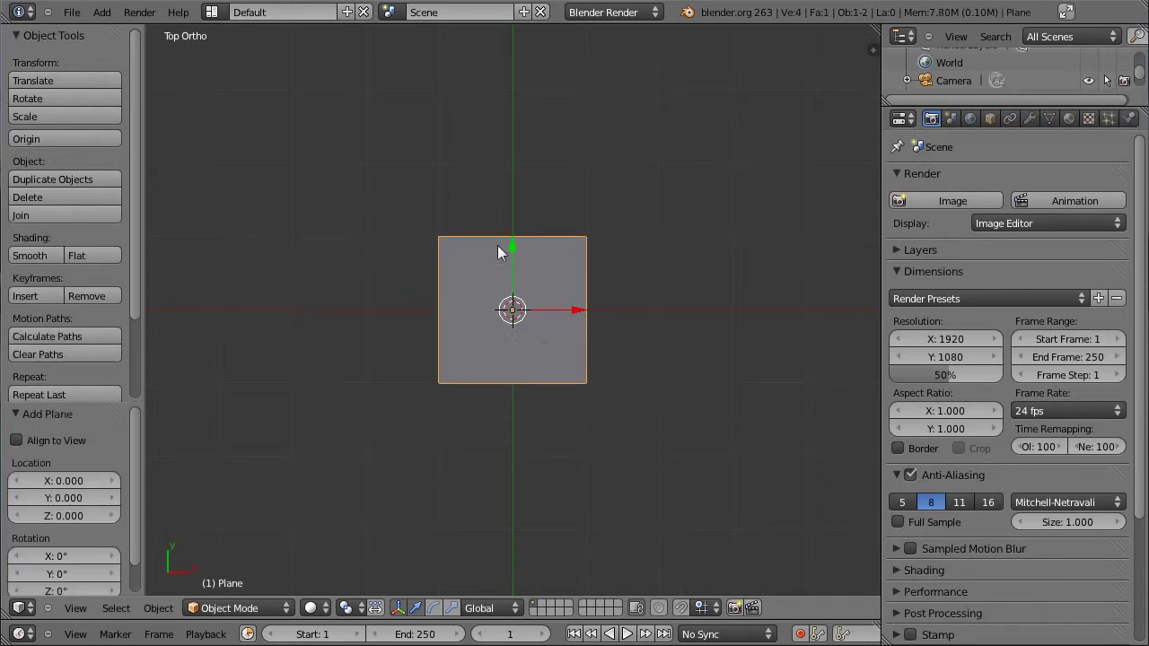
key(ctrl+space)
key(ctrl+space)
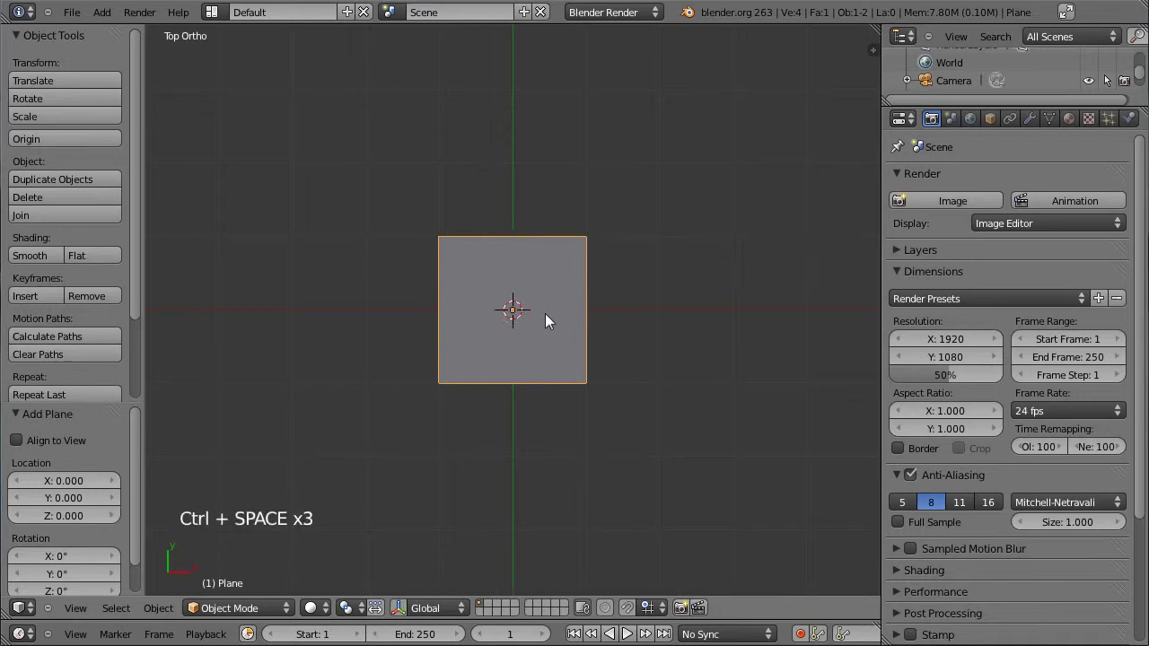
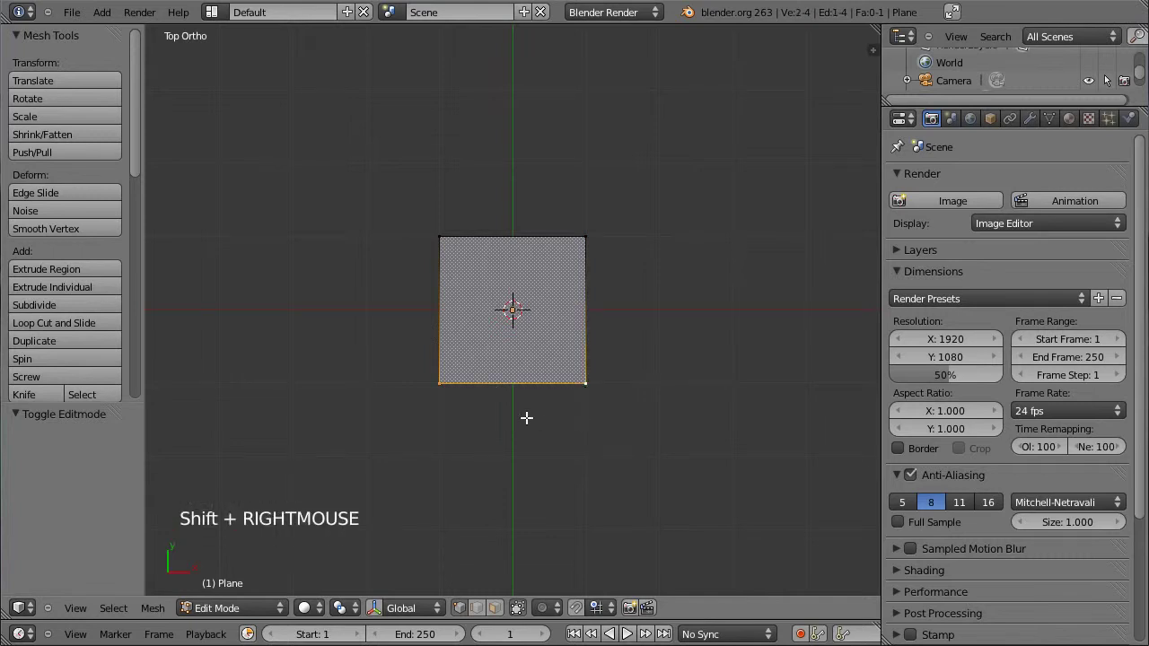
key(g)
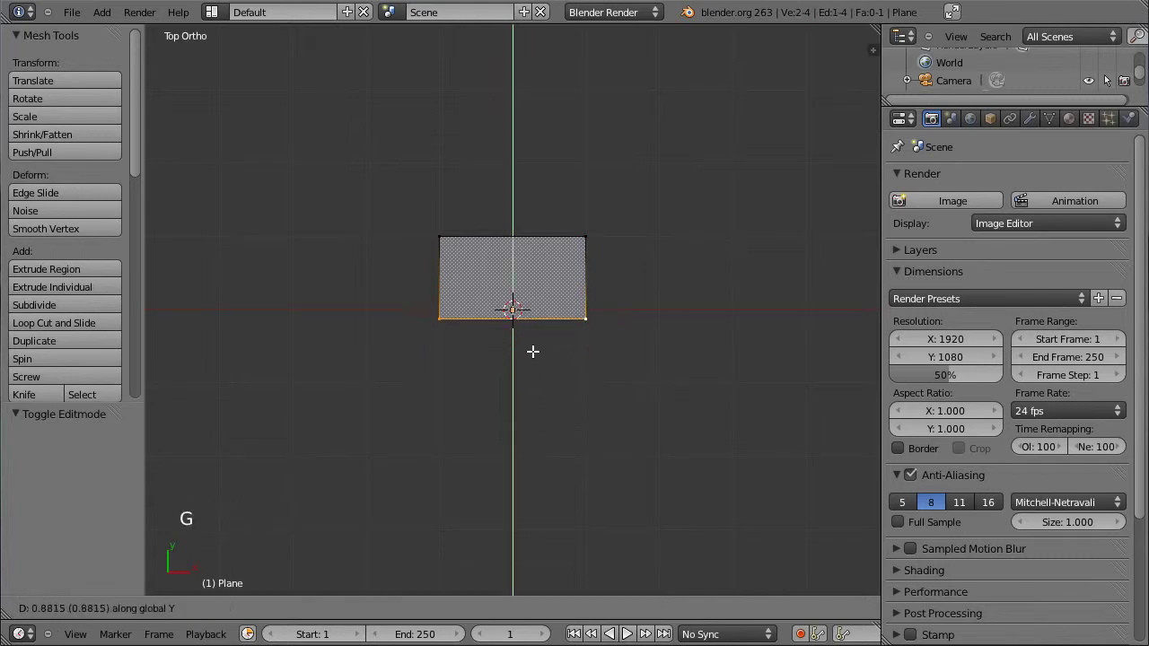
click(510, 296)
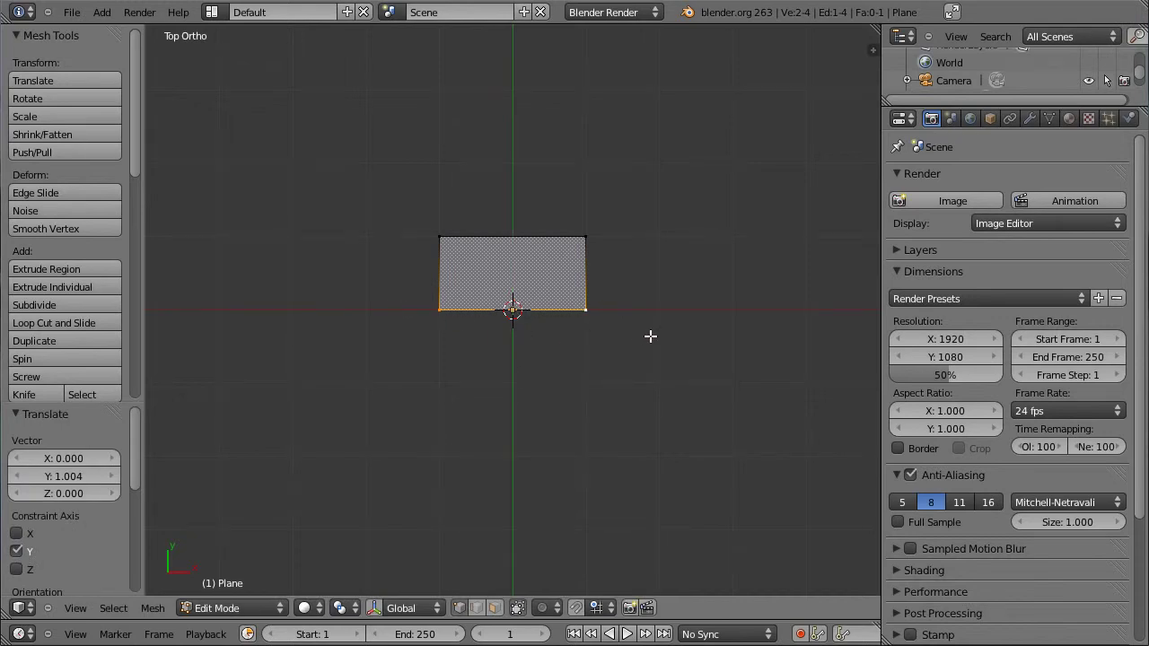
Zoom in on the half-height rectangle, briefly checking the view properties panel
scroll(up, 3)
scroll(up, 3)
scroll(up, 3)
click(804, 105)
scroll(up, 3)
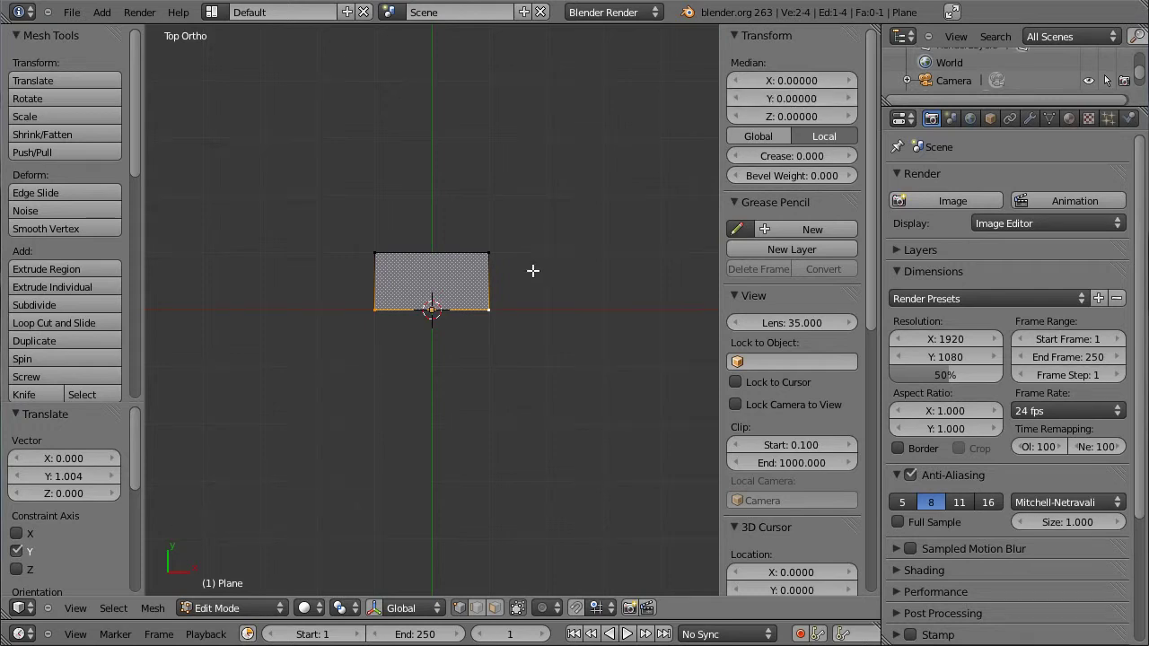
key(n)
scroll(up, 3)
scroll(up, 3)
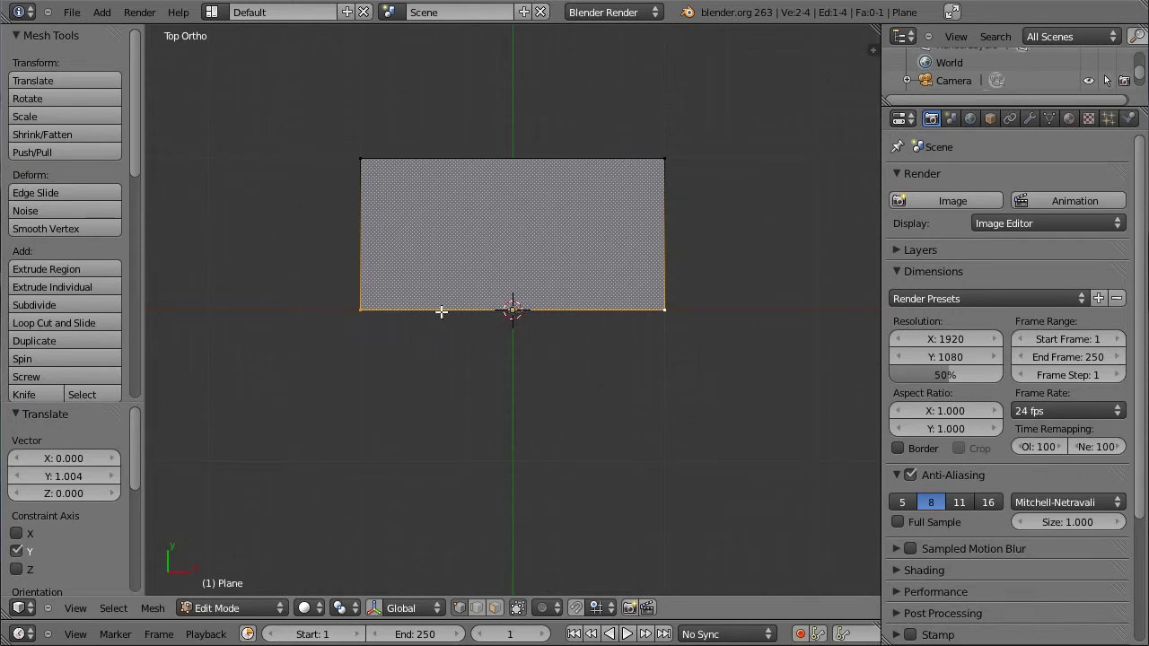
scroll(down, 3)
scroll(up, 3)
scroll(up, 3)
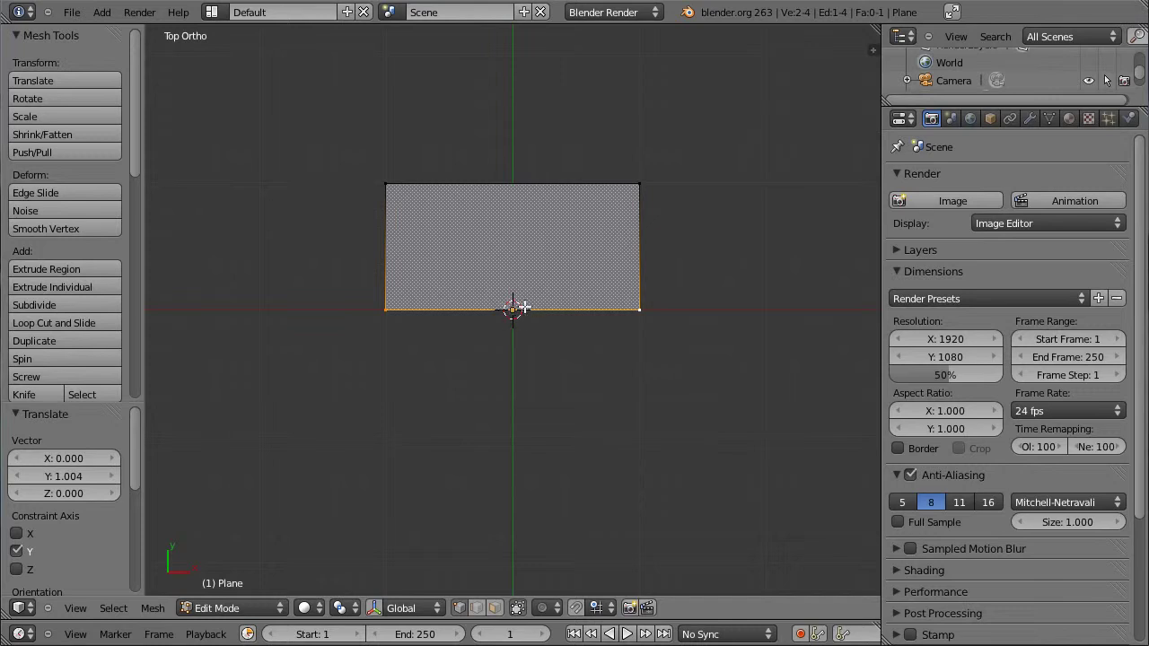
Narrow the rectangle to blade width and extrude its top edge into tapering segments
key(a)
key(a)
key(s)
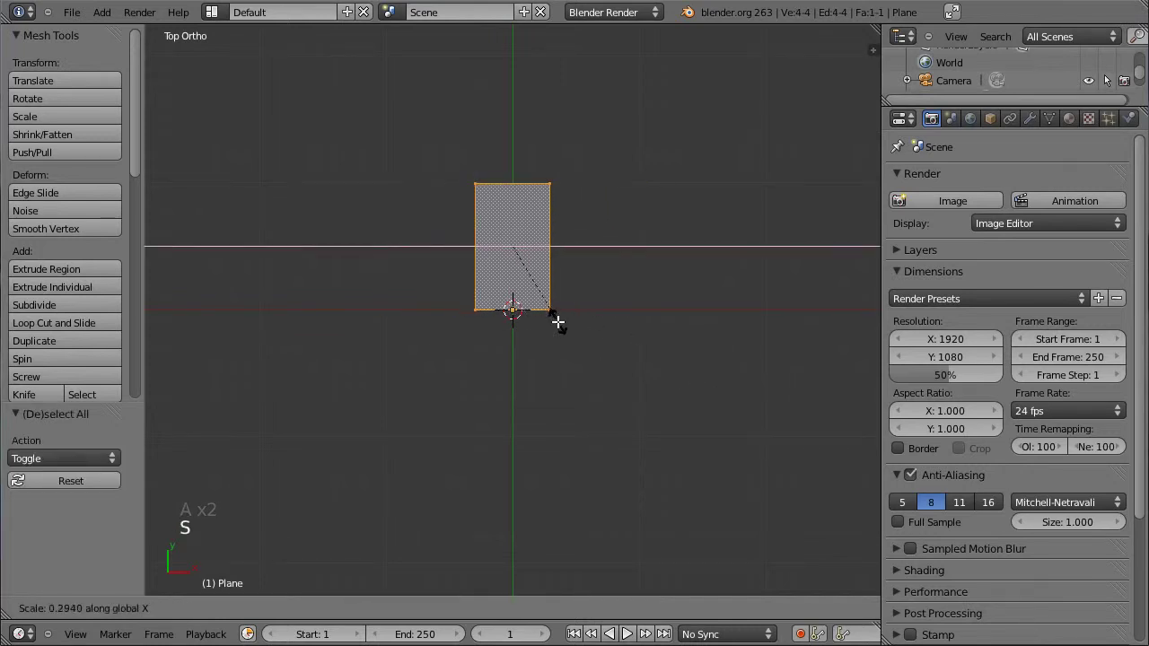
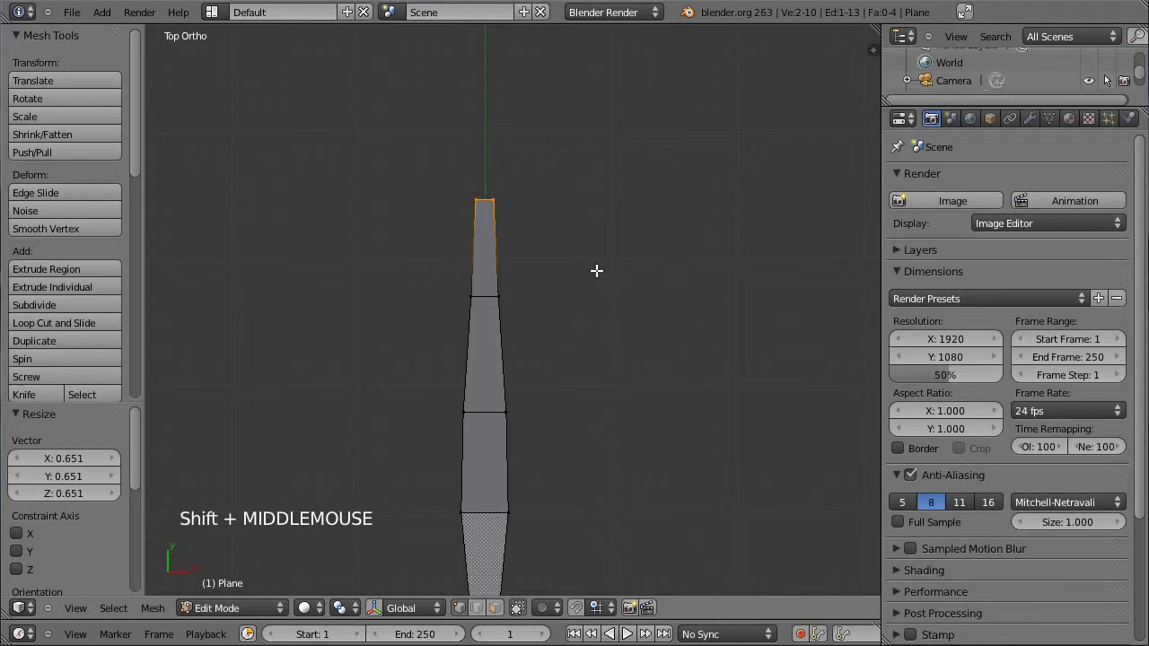
key(e)
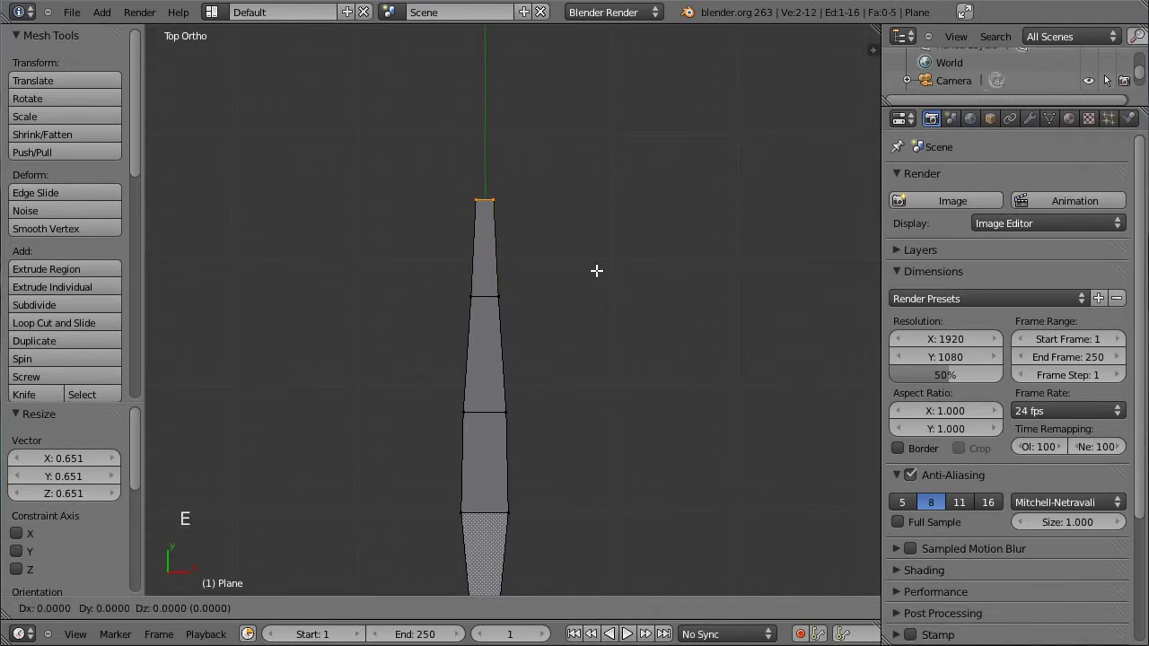
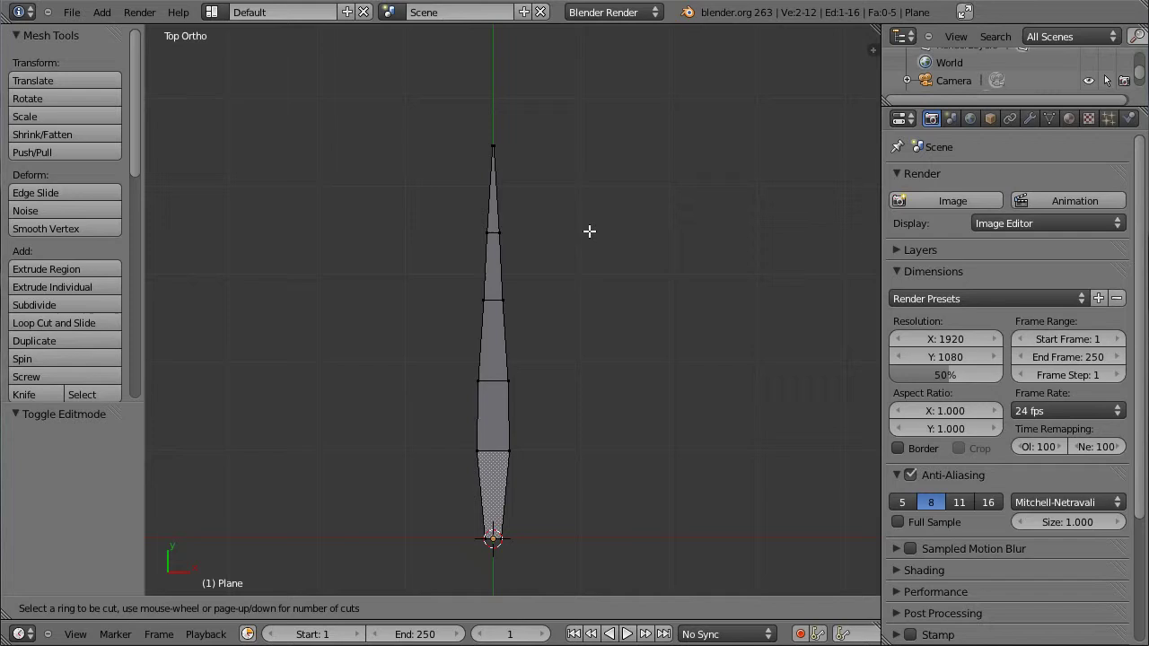
View the finished blade from the side and re-enter Edit Mode with nothing selected
key(Tab)
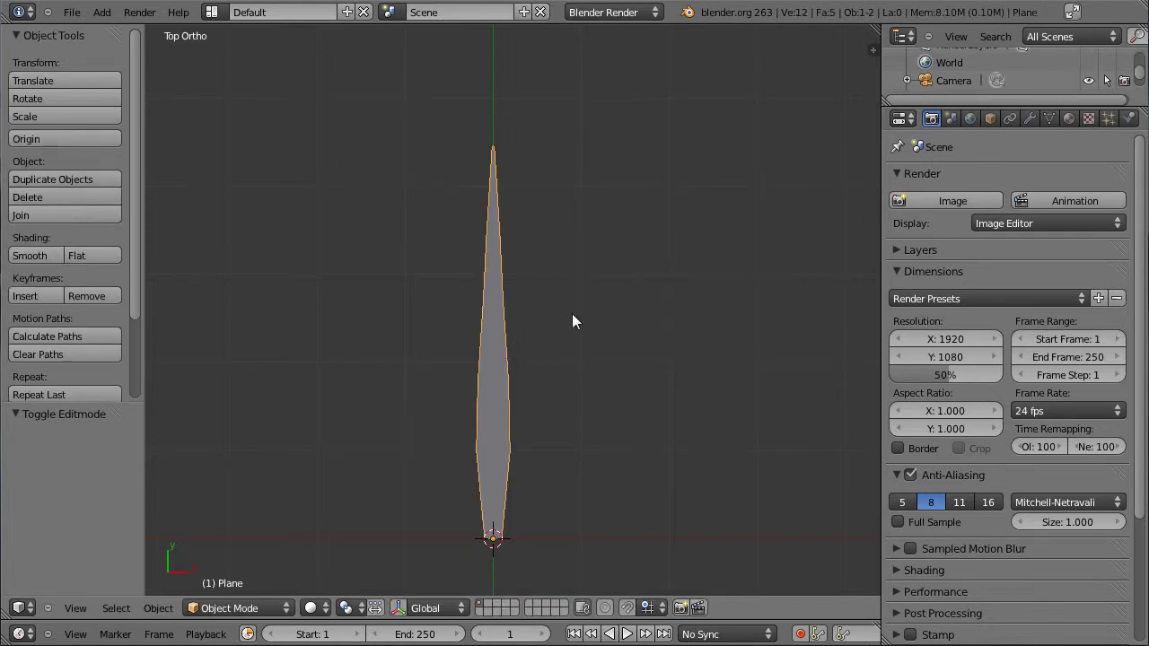
key(KP_3)
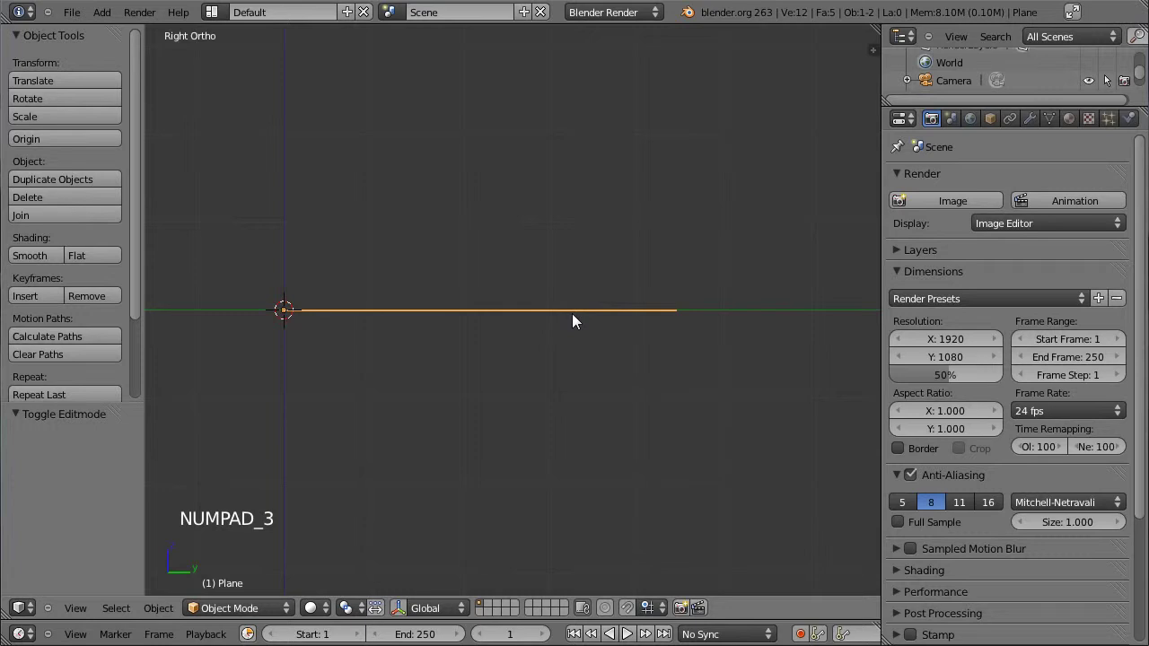
key(Tab)
key(z)
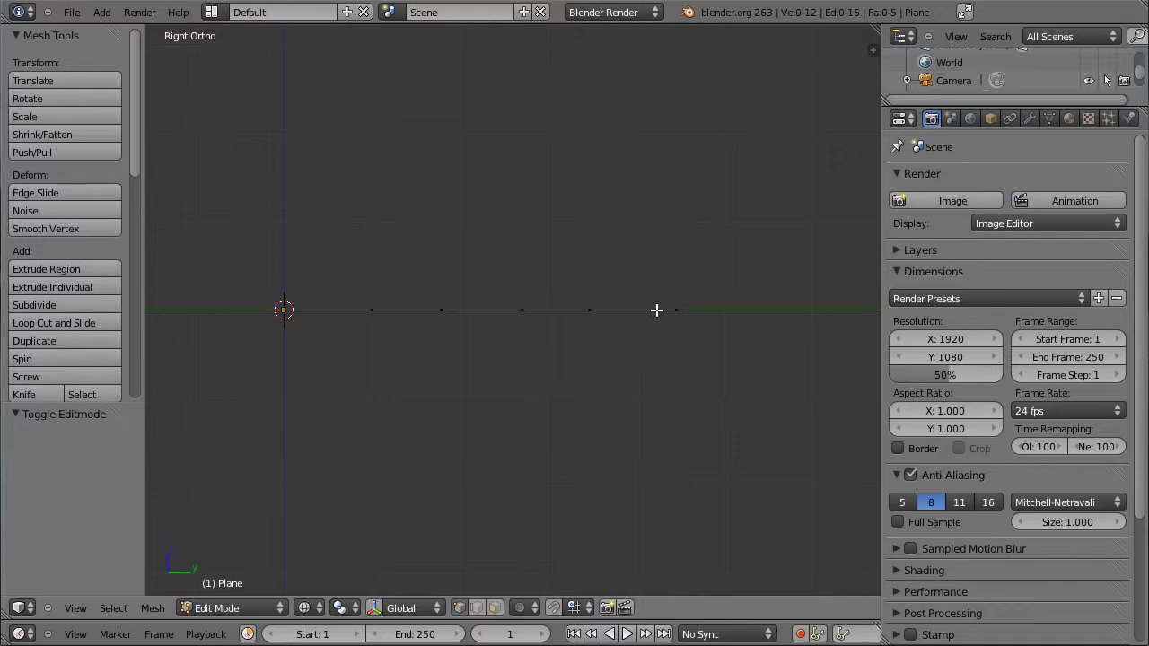
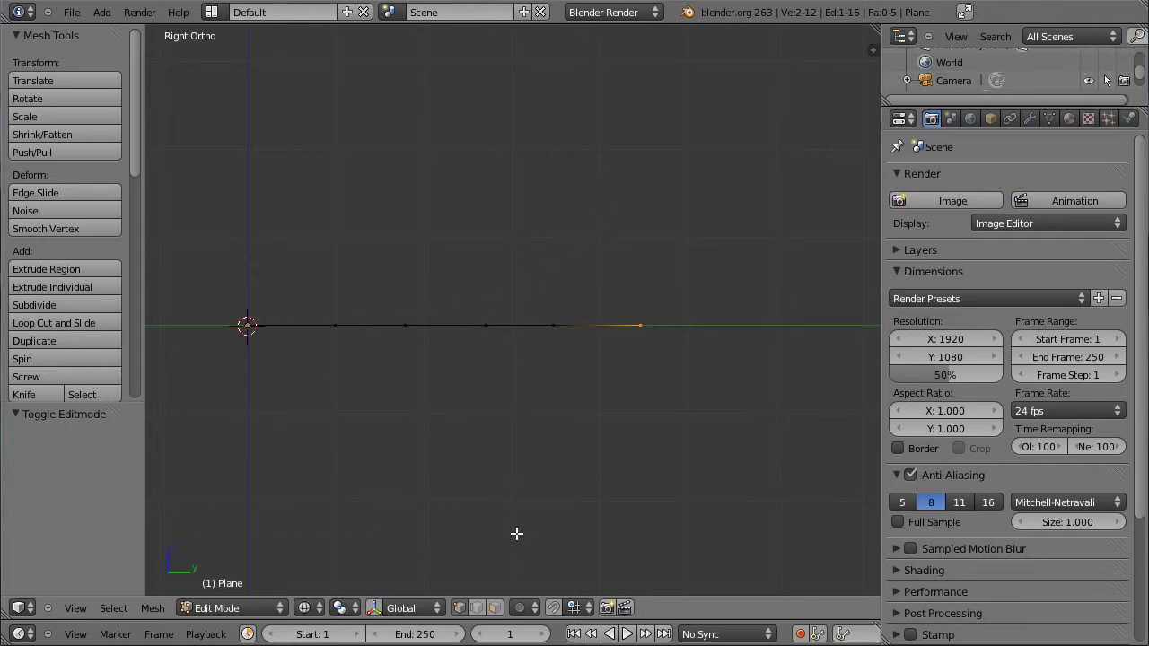
Bend the blade's tip upward into a smooth arc using smooth falloff editing
click(544, 612)
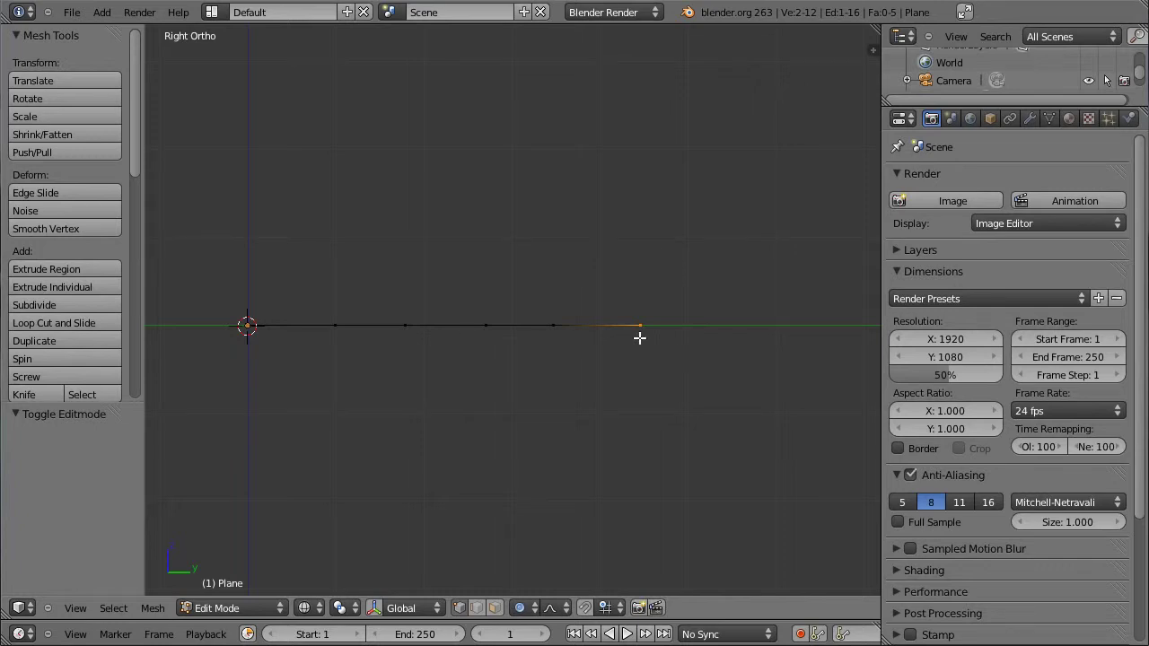
key(g)
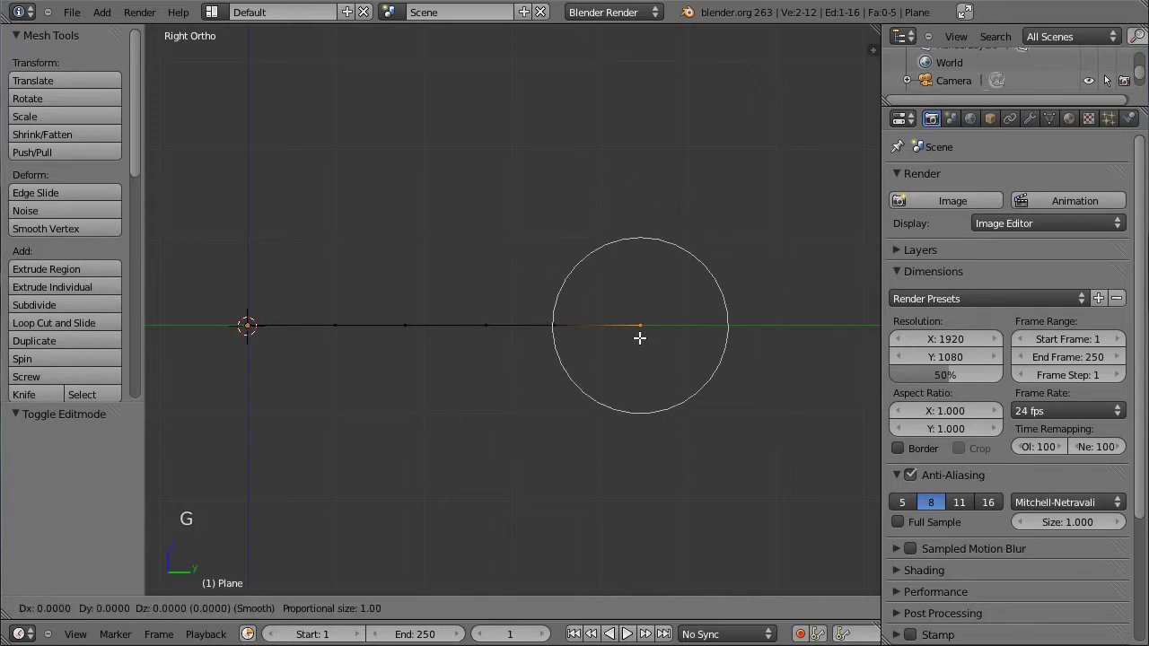
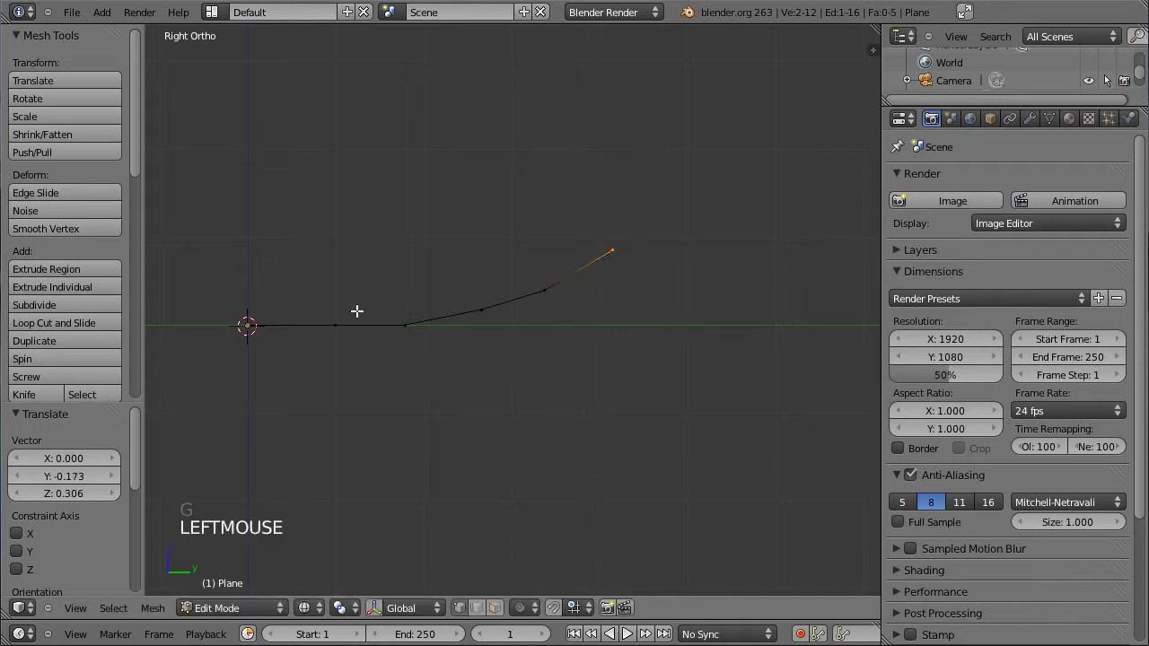
key(Tab)
middle_click(328, 261)
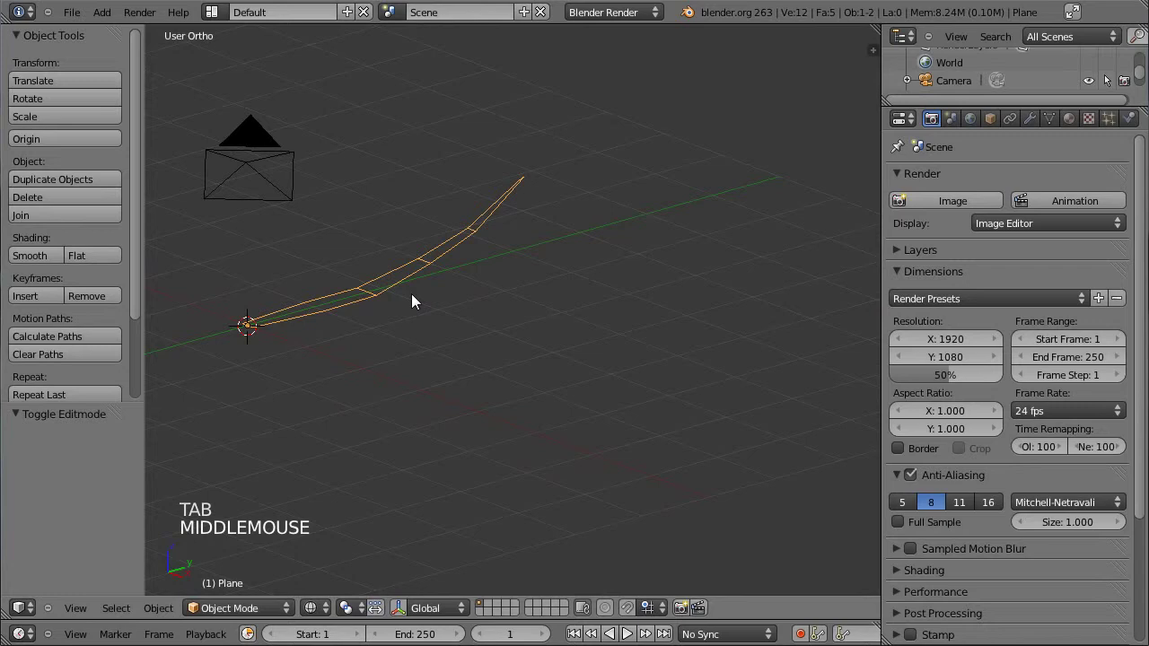
Duplicate the grass blade and place the copy to the right of the original
key(KP_7)
middle_click(479, 358)
key(shift+d)
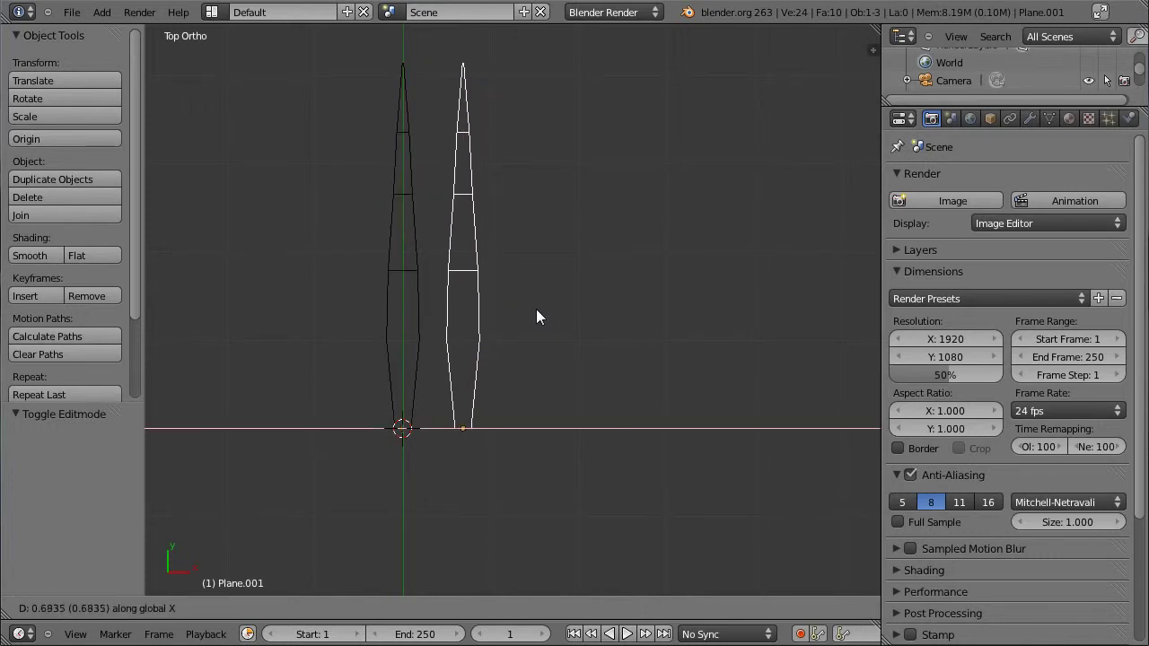
click(545, 318)
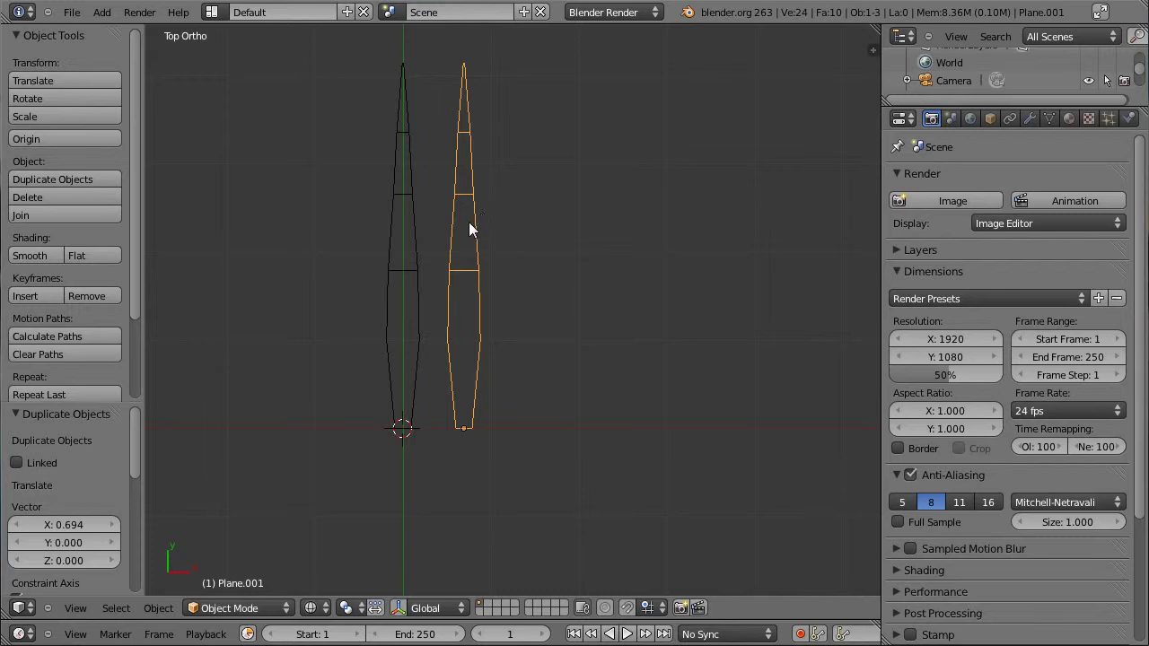
Shrink and narrow the copied blade in Edit Mode
key(Tab)
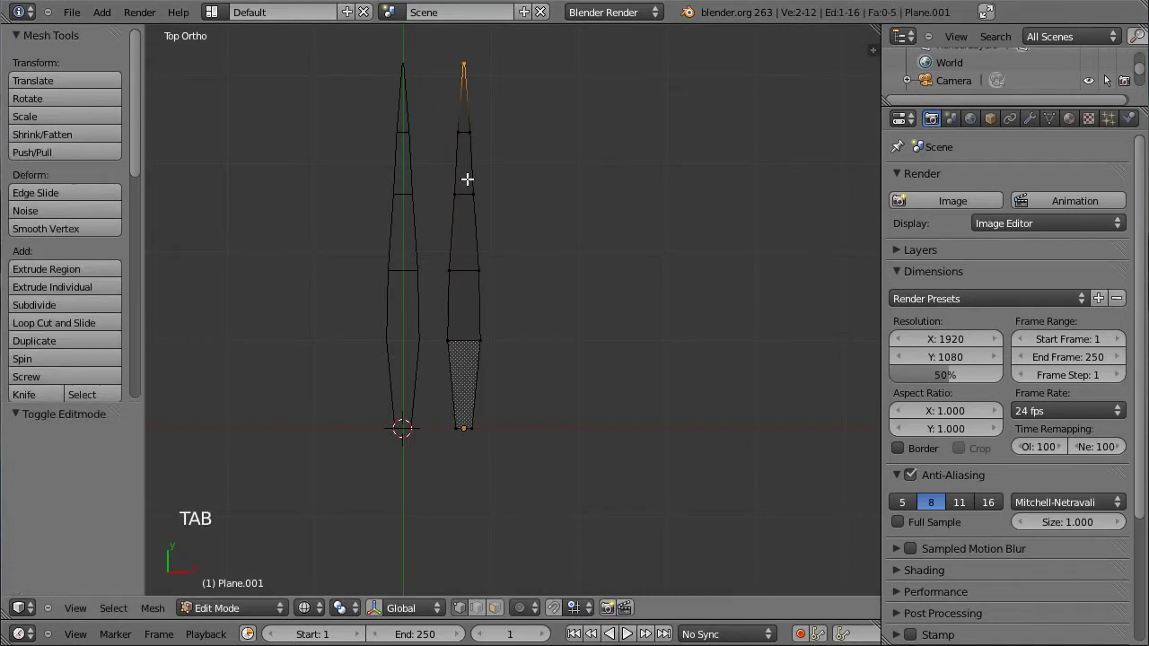
key(a)
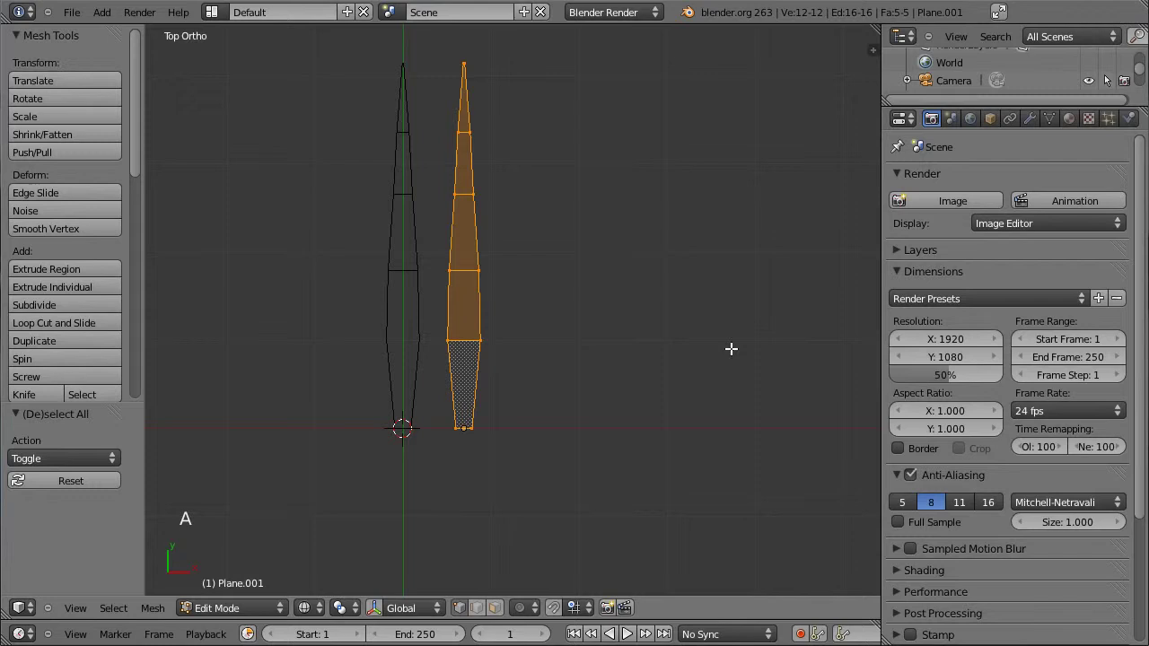
key(s)
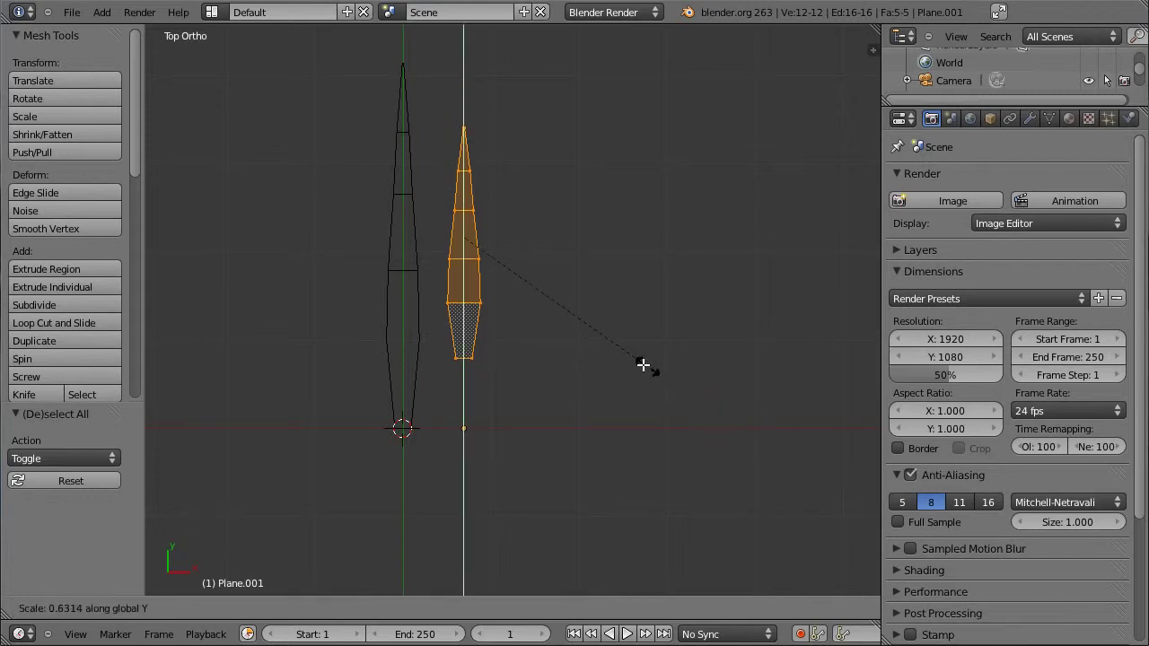
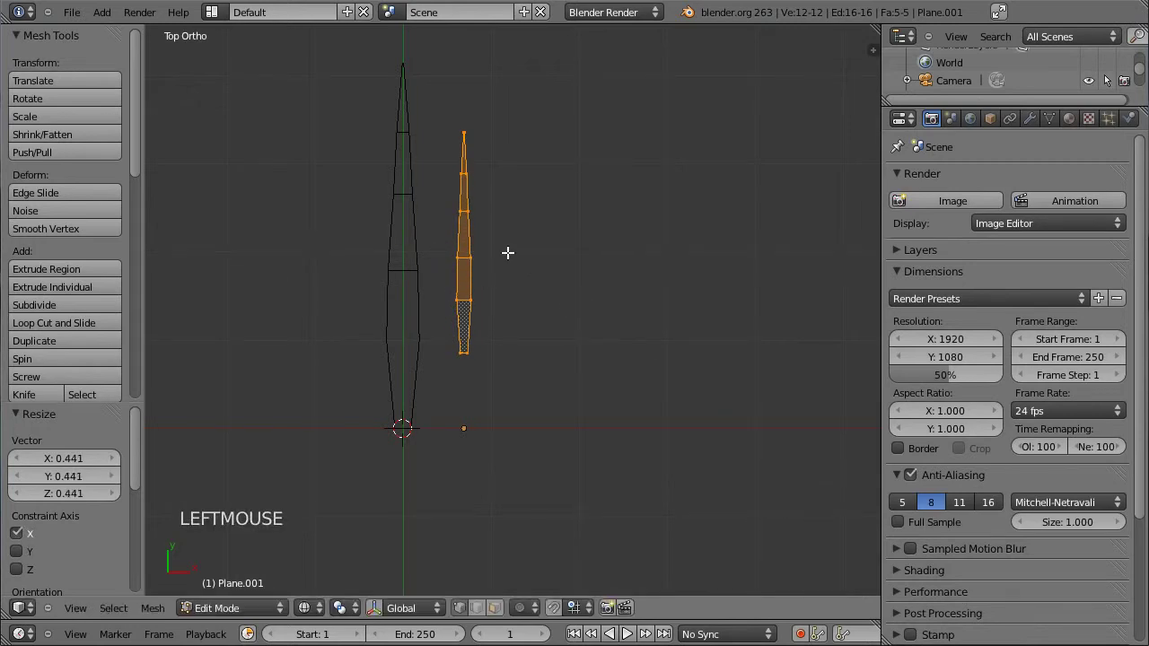
key(g)
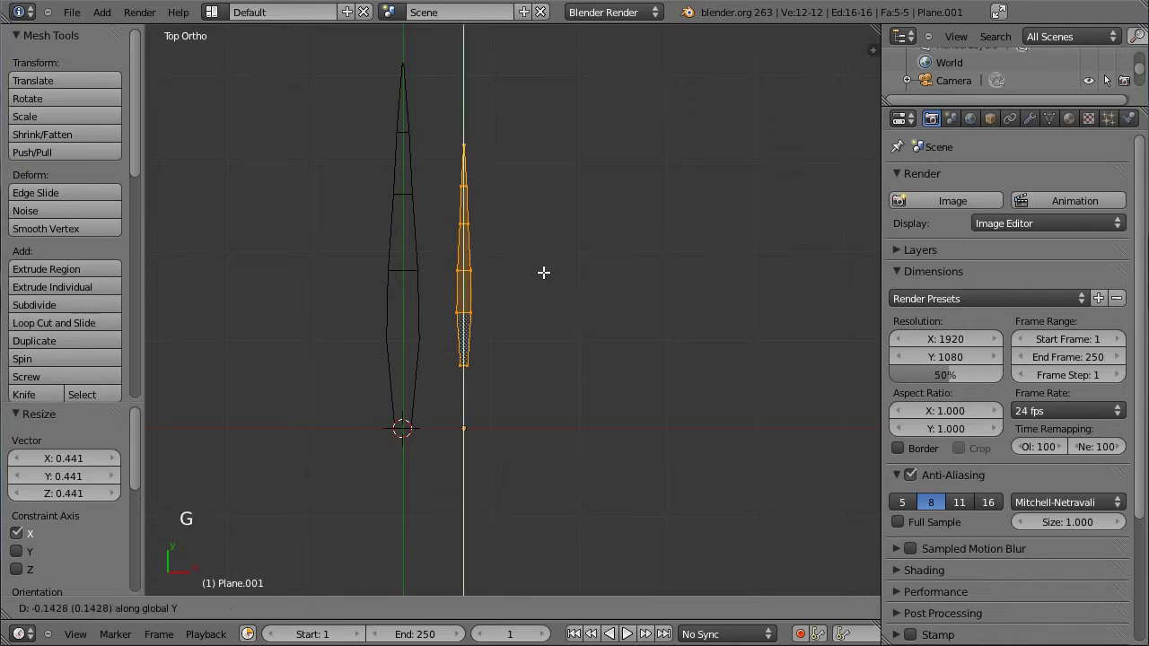
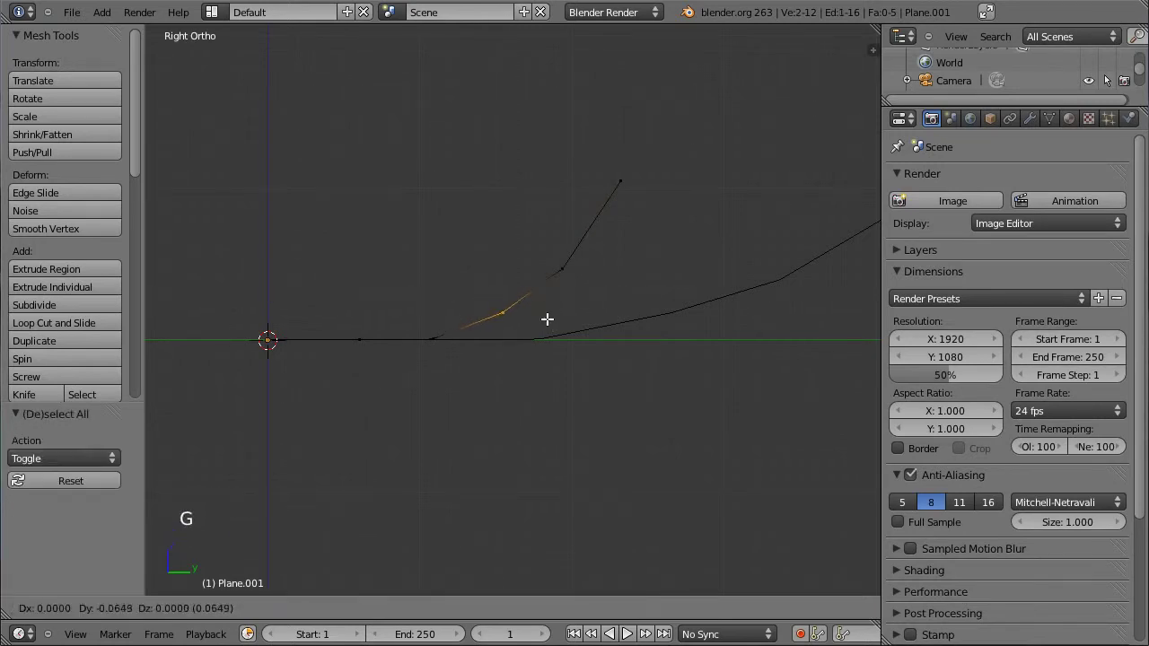
Finish the second blade's bend and return to top view of both blades
click(554, 326)
key(Tab)
middle_click(346, 227)
key(KP_7)
middle_click(389, 232)
Duplicate the second blade to the right and select its upper vertices from the side
key(shift+d)
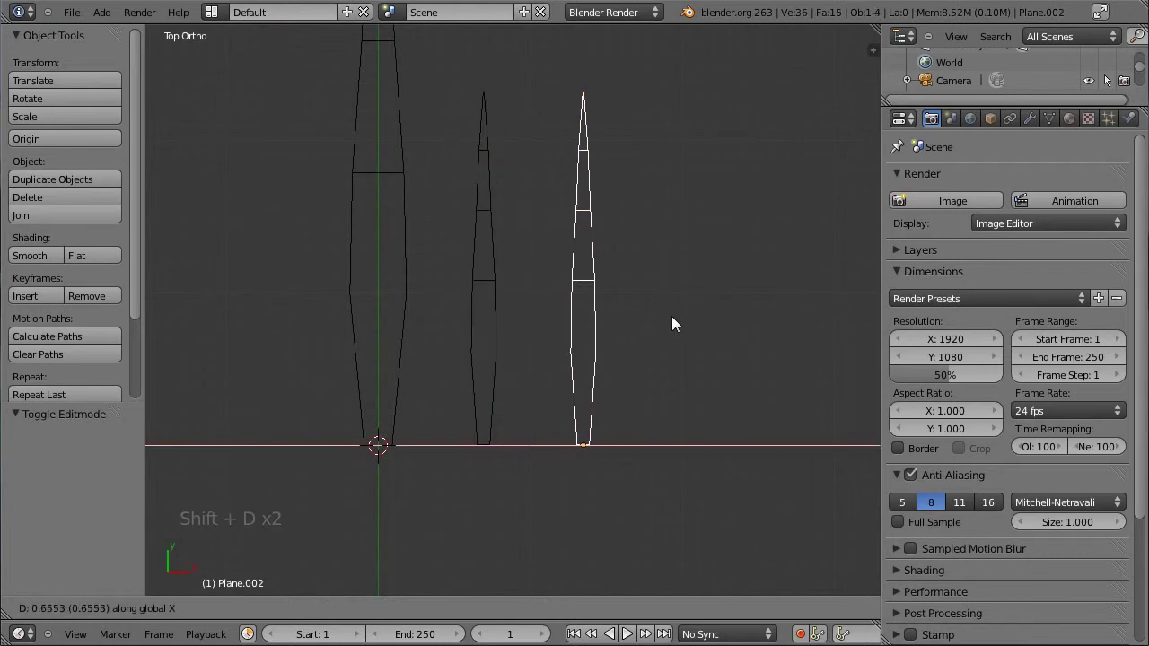
click(679, 323)
key(Tab)
key(KP_3)
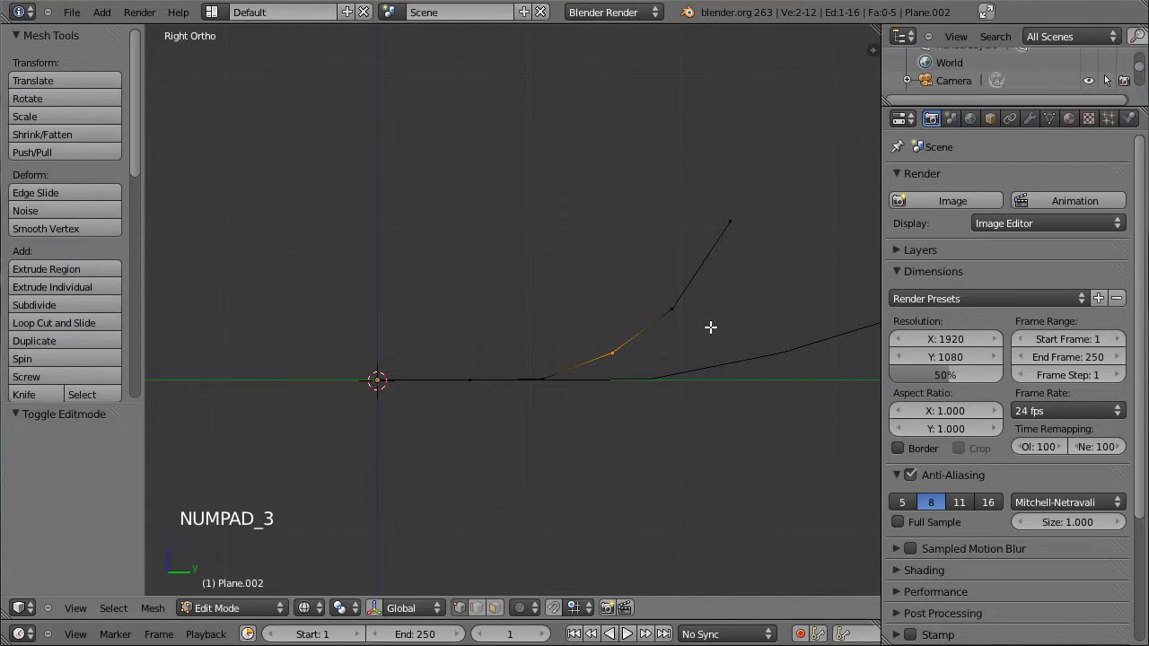
key(b)
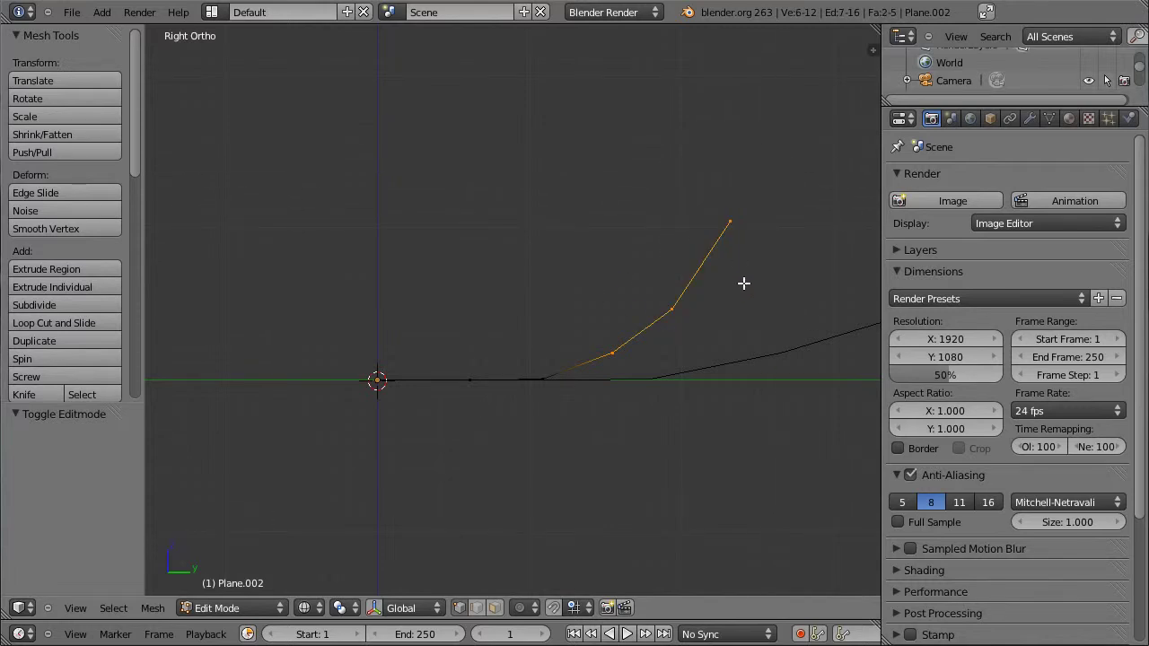
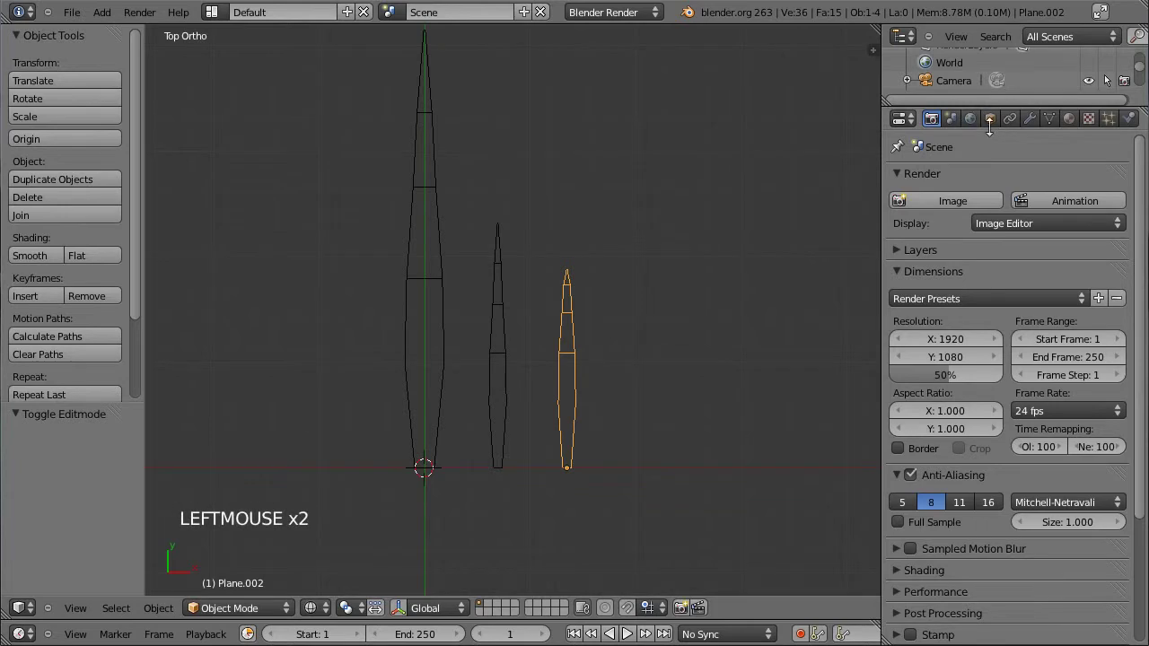
Enlarge the object list and rename the tallest blade to Brin_01
key(Tab)
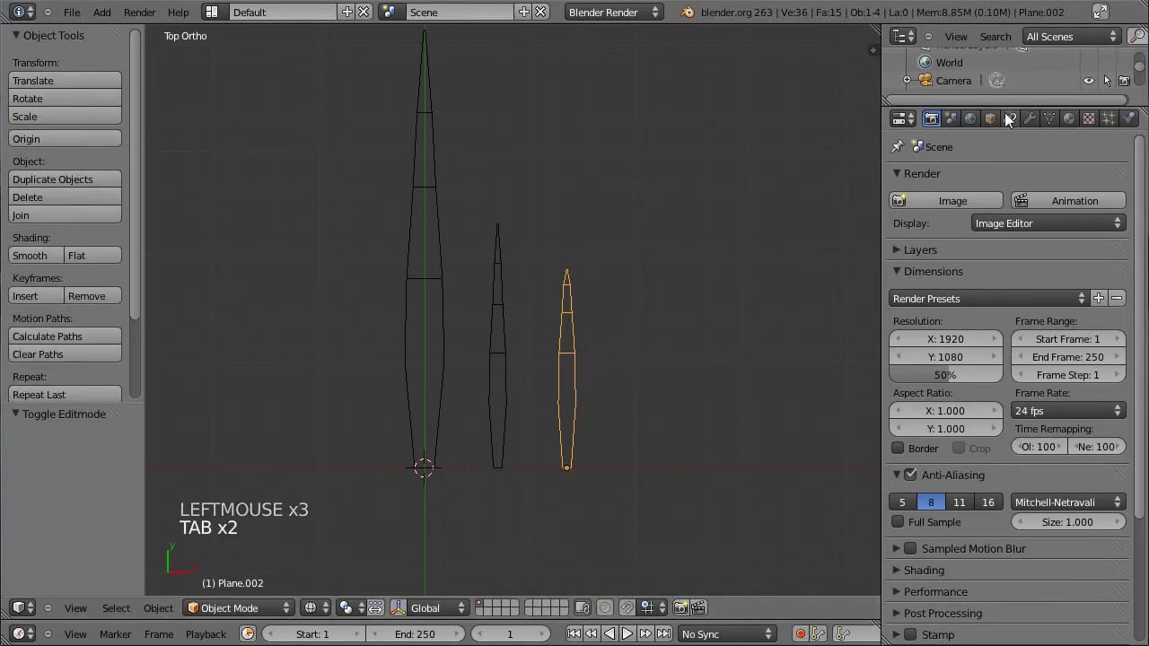
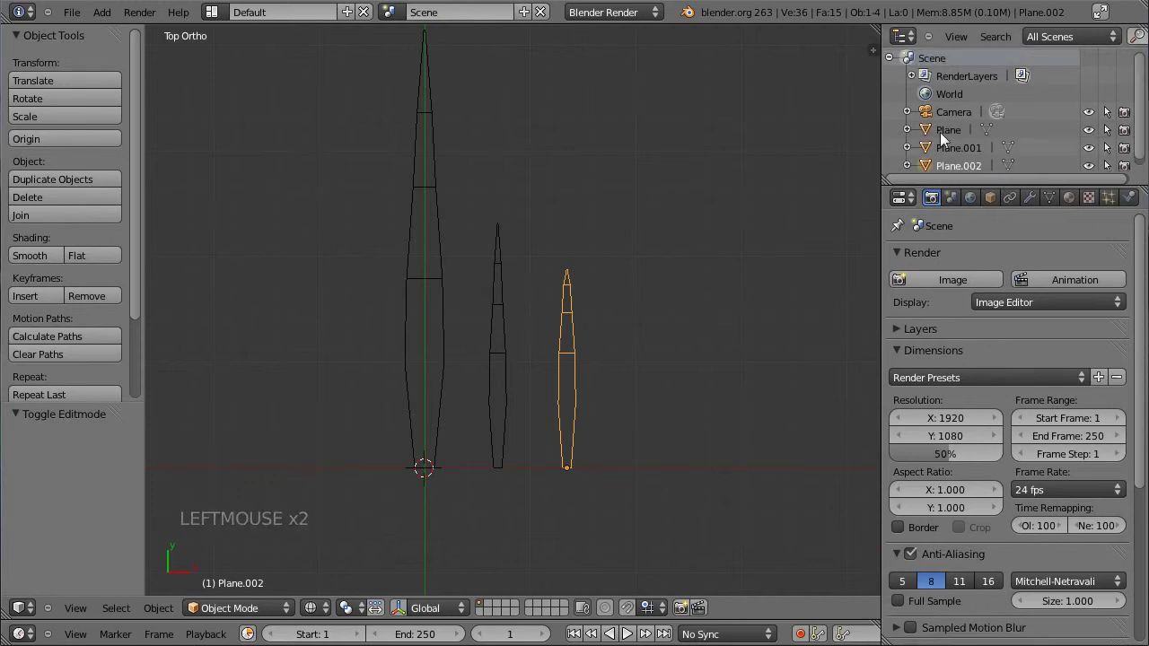
click(949, 128)
click(954, 138)
click(953, 173)
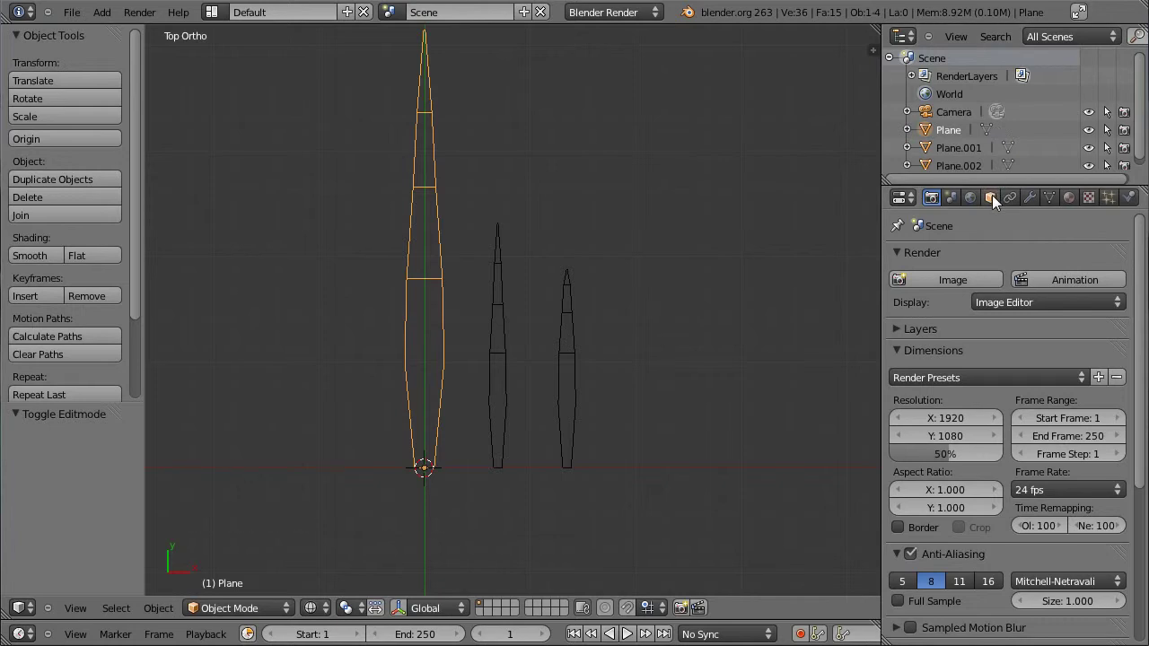
click(997, 203)
click(964, 266)
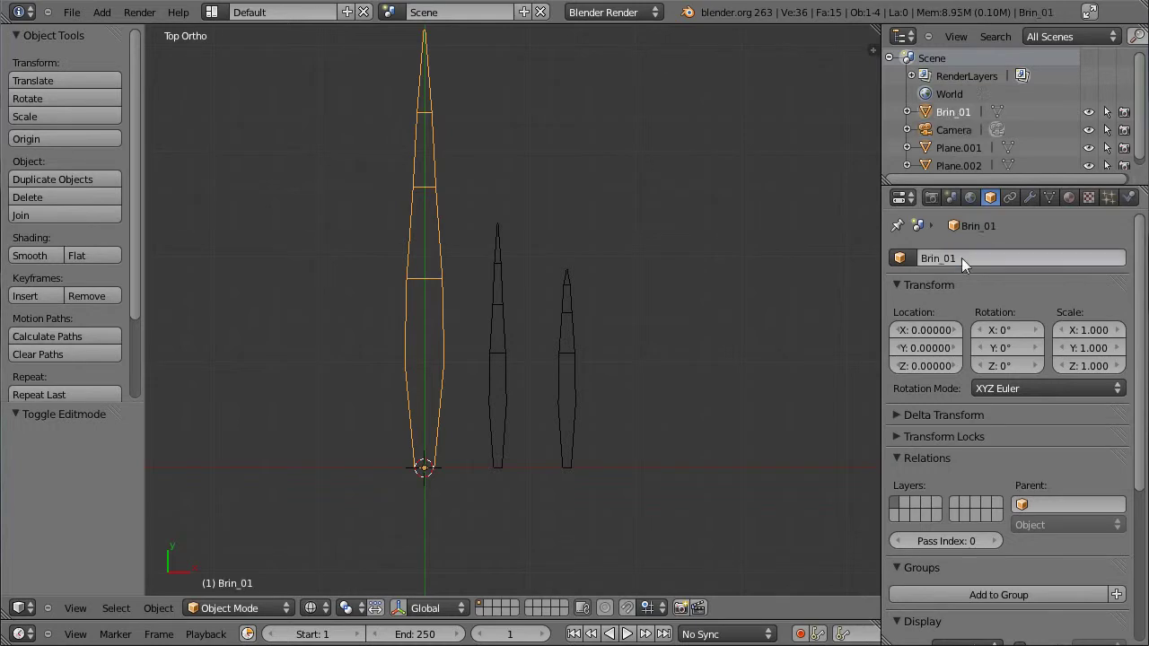
Rename the other two blades to Brin_02 and Brin_03, then select Brin_01
click(954, 154)
click(985, 244)
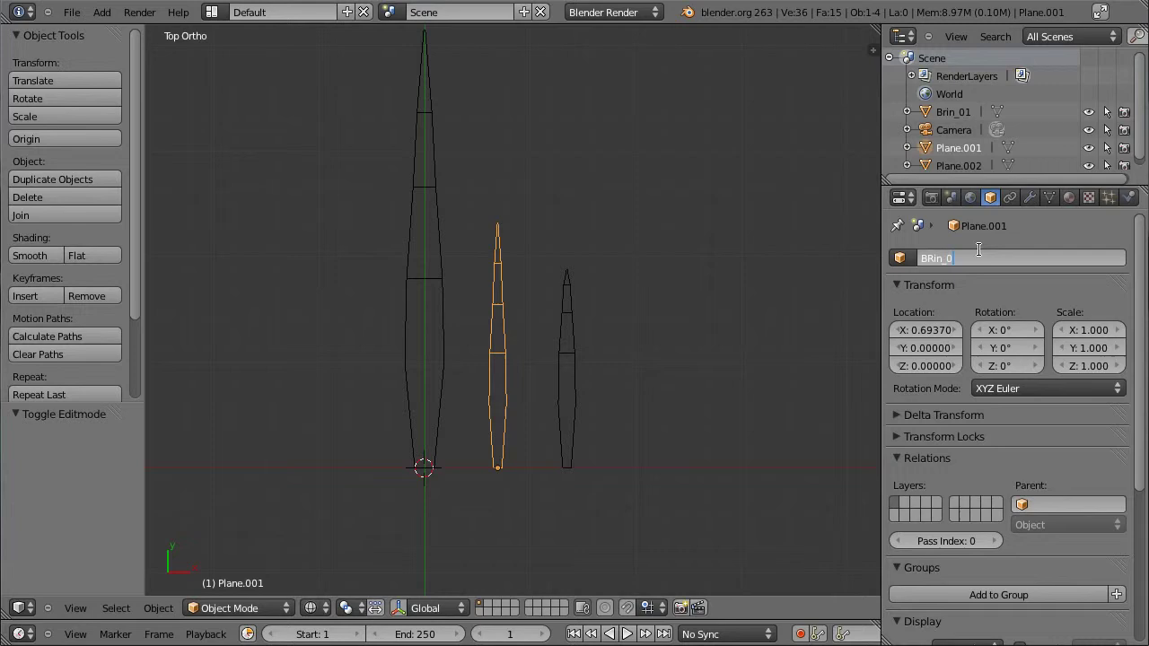
click(952, 266)
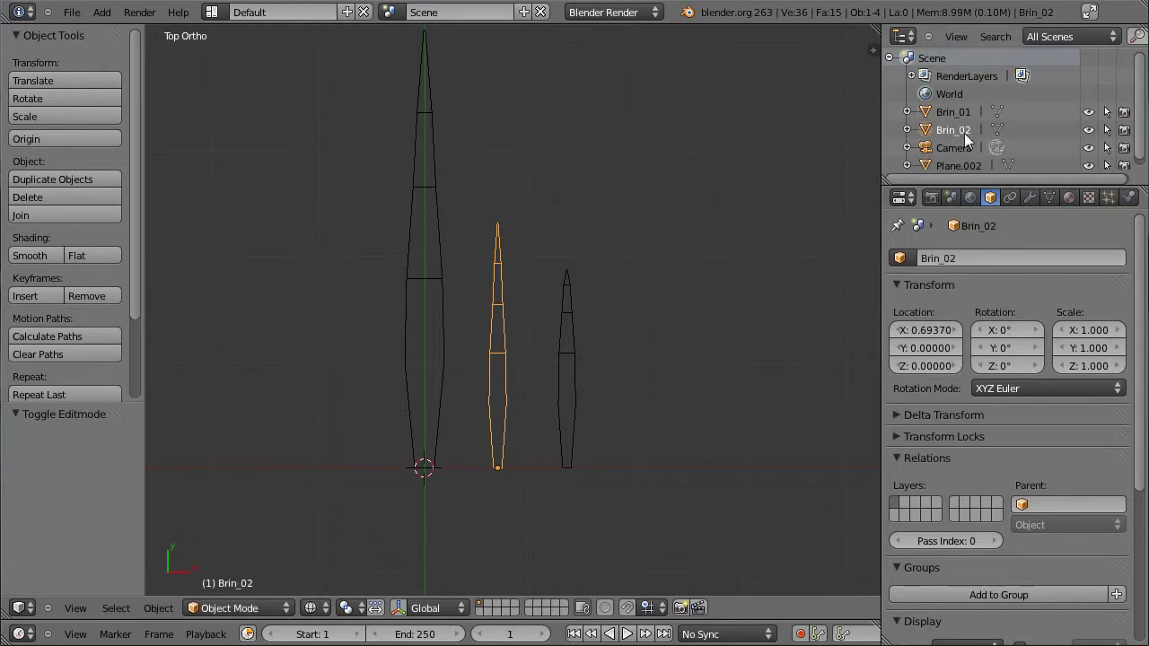
click(965, 171)
click(980, 249)
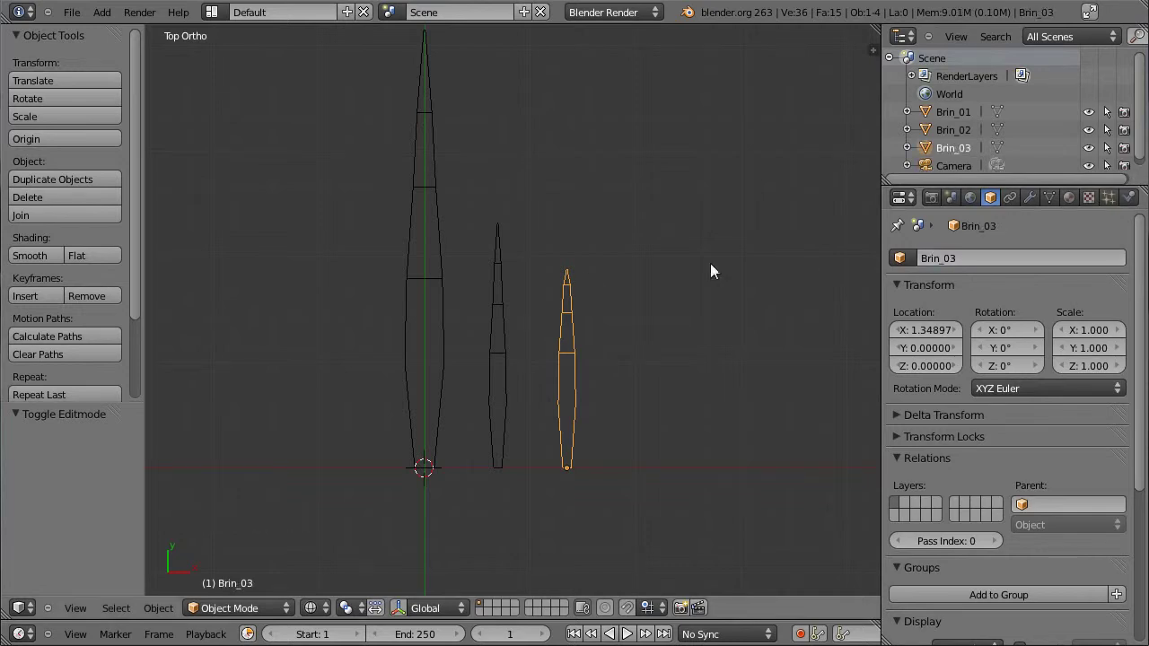
right_click(440, 303)
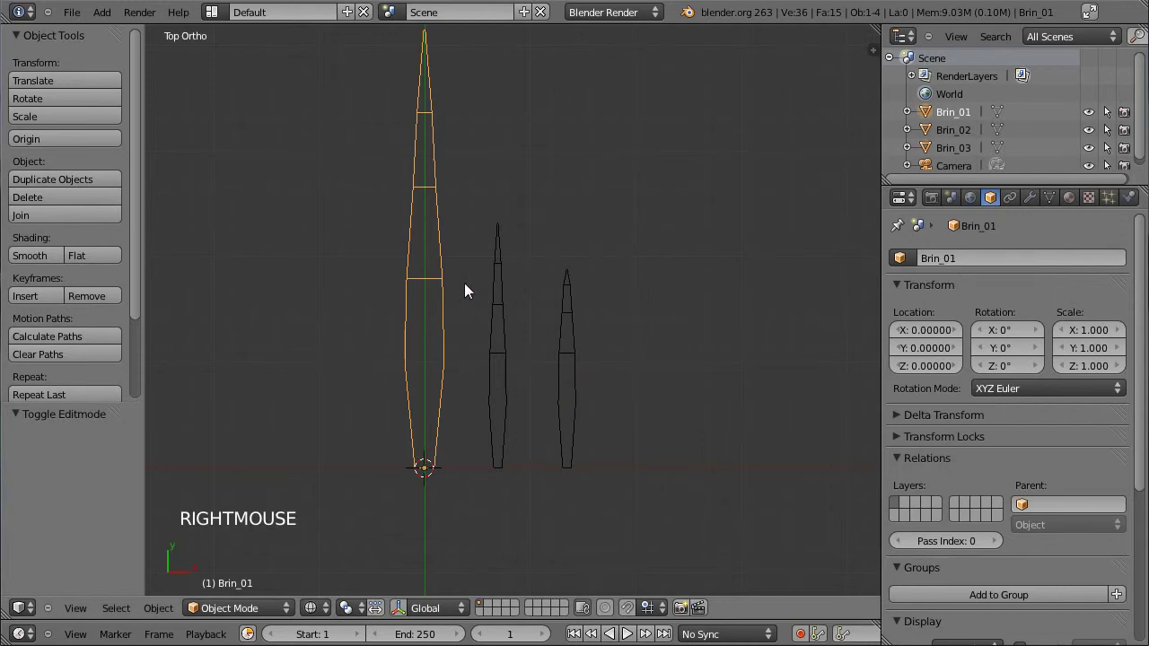
Duplicate Brin_01 to the right and stretch the copy's tip upward into a tall blade
scroll(down, 3)
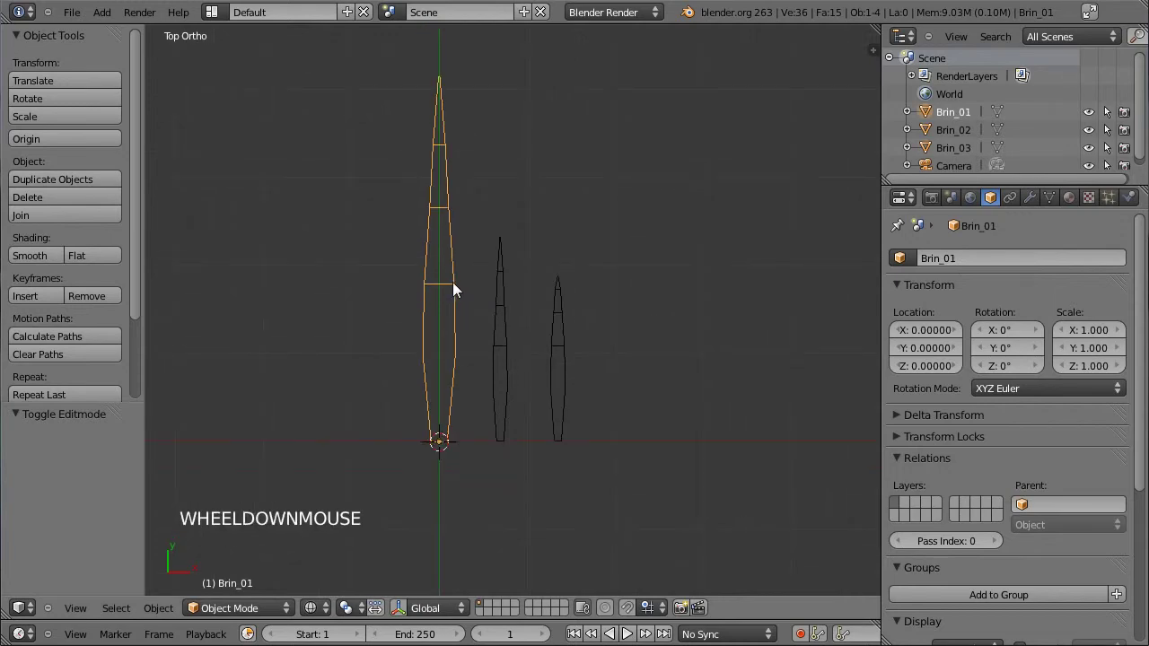
key(shift+d)
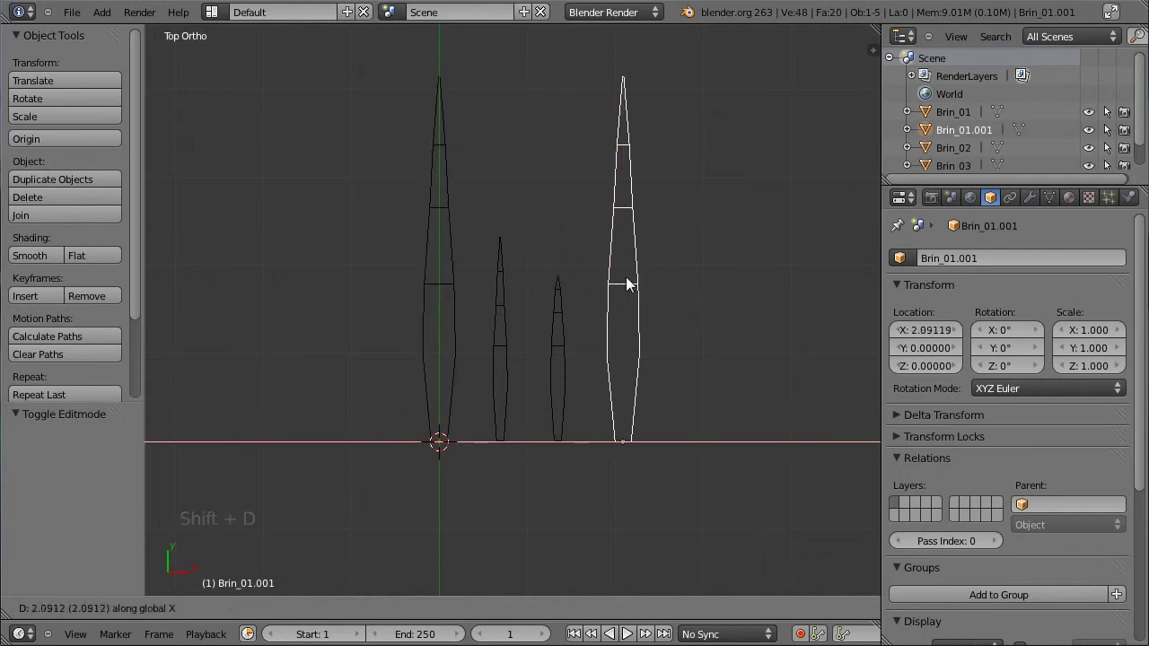
click(654, 287)
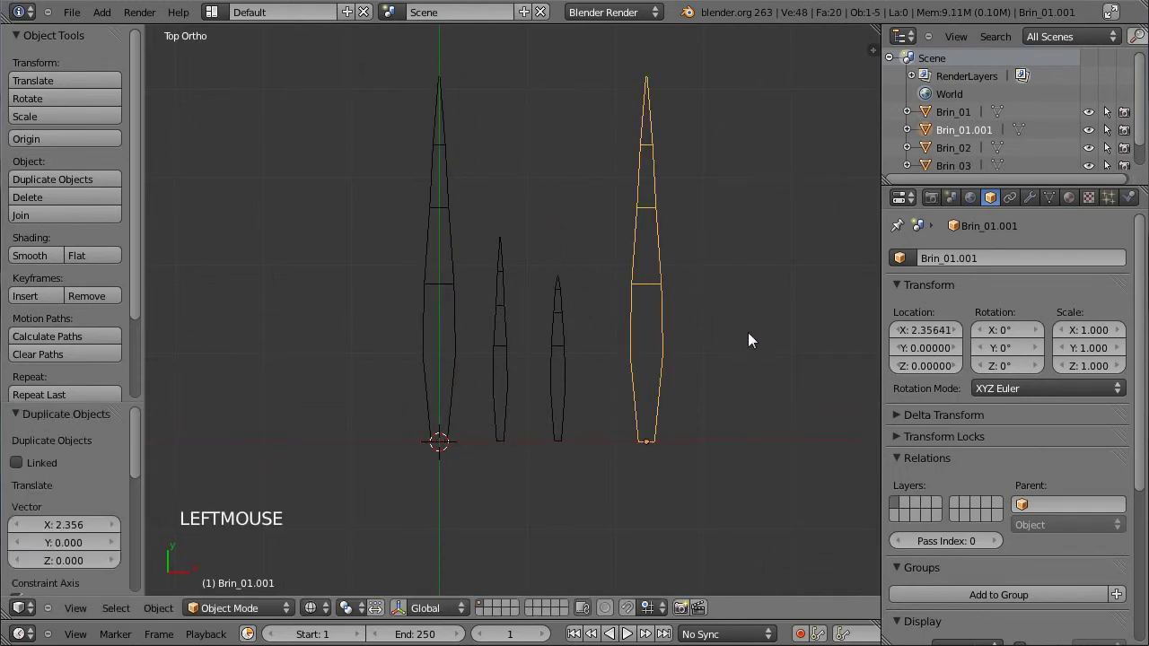
key(Tab)
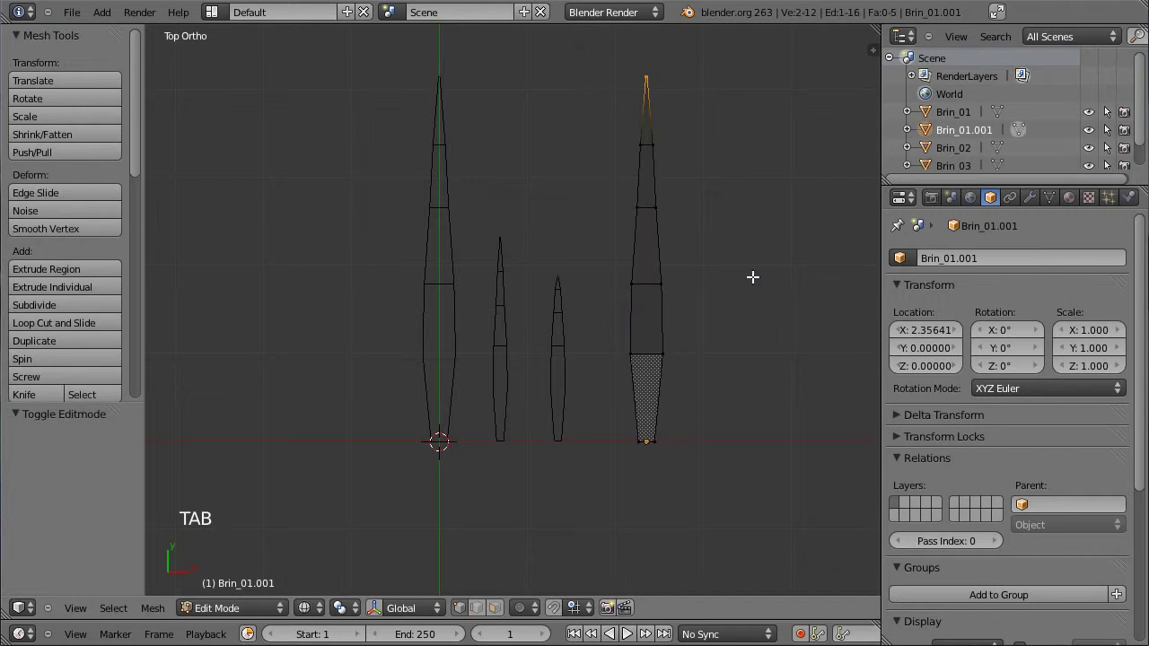
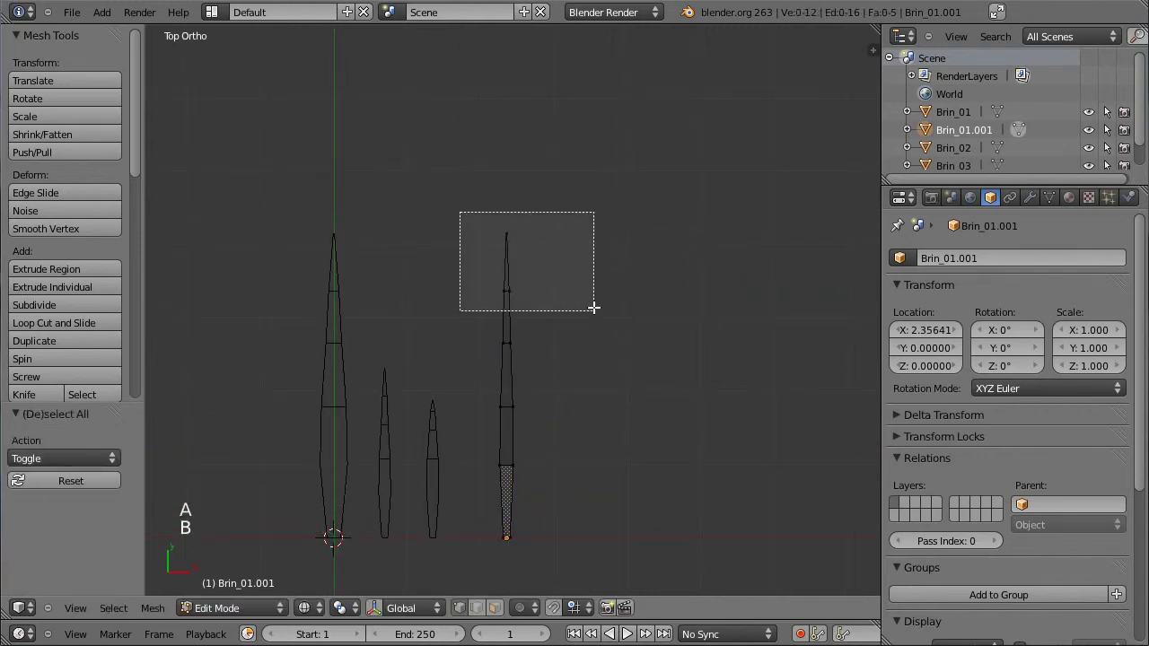
key(g)
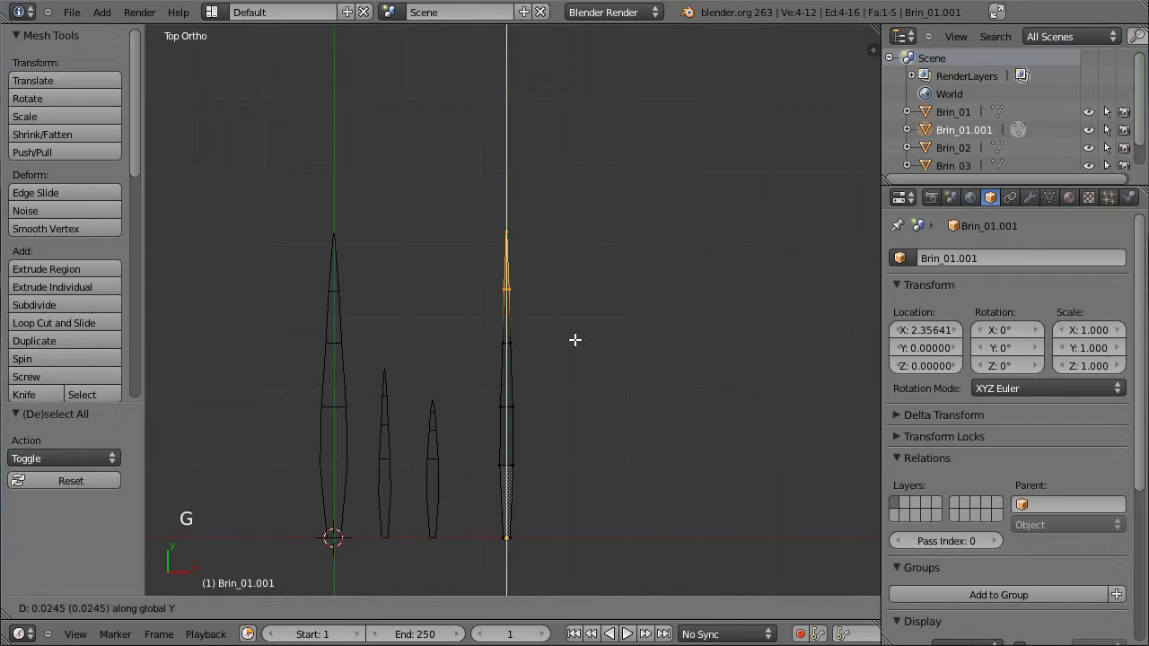
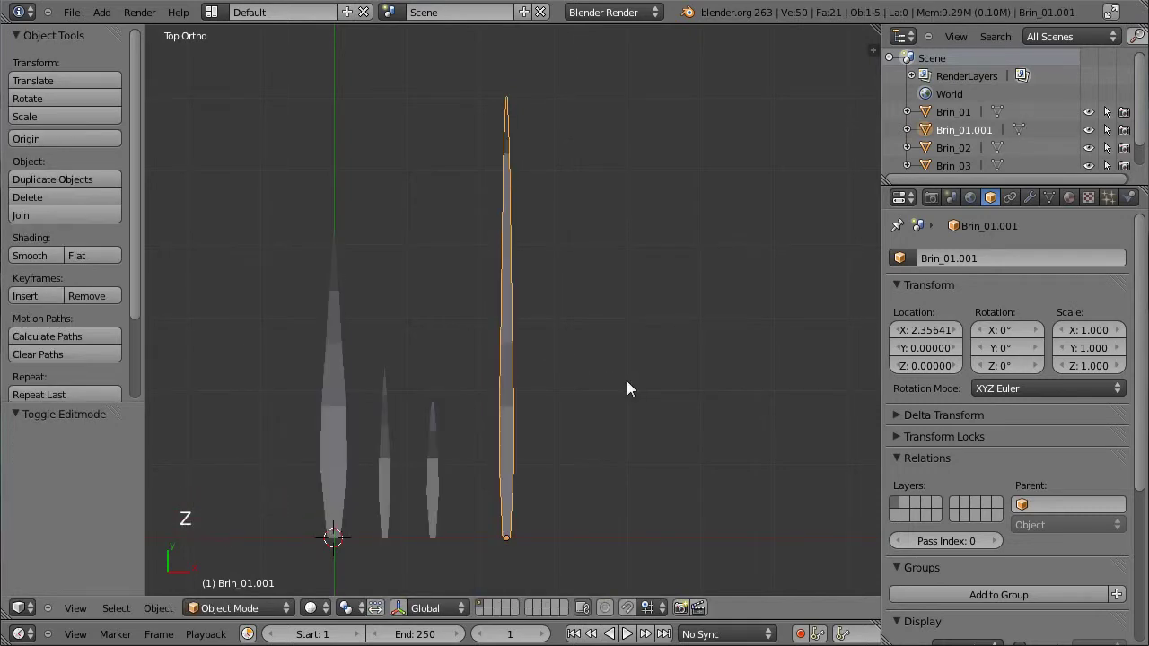
From the side view, move the long blade's vertices into a low curving bend
key(z)
key(KP_3)
key(Tab)
scroll(up, 3)
scroll(up, 3)
key(g)
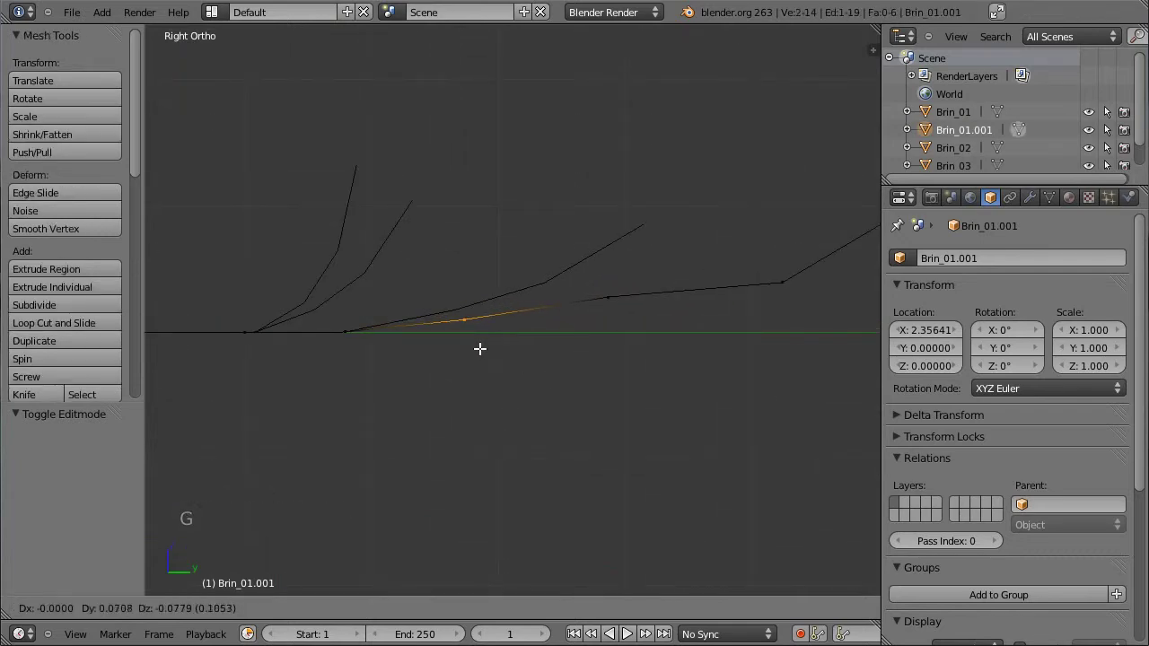
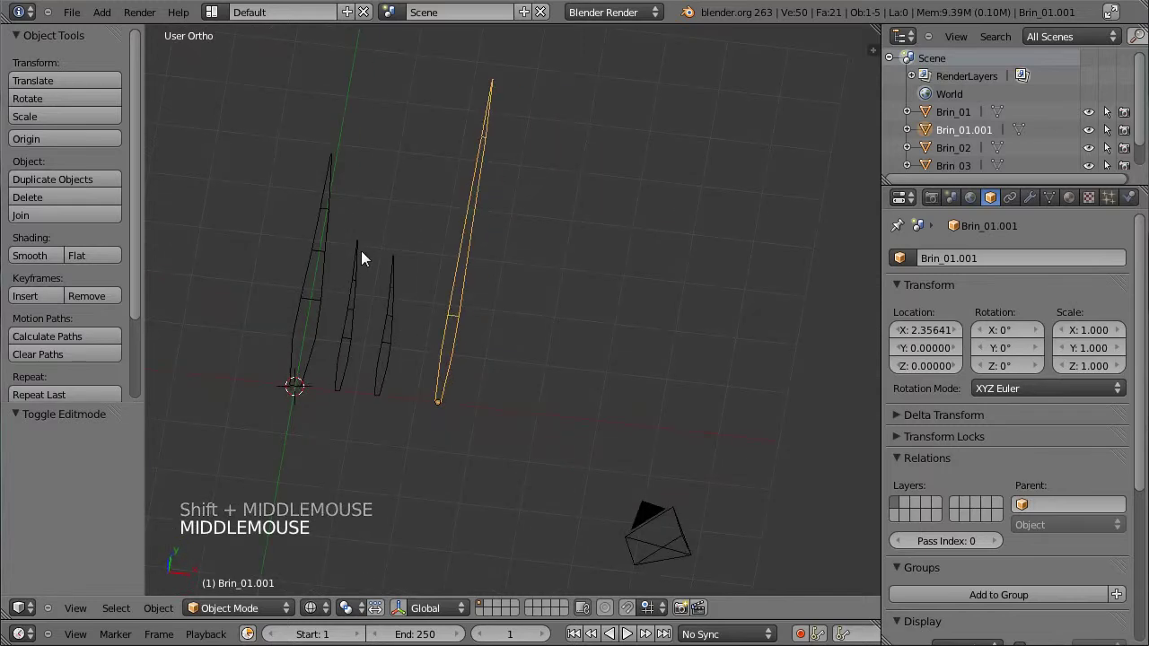
Switch the blades to Solid shading (Z) and orbit around them to inspect the tall curved blade
key(z)
middle_click(294, 223)
scroll(up, 3)
middle_click(585, 334)
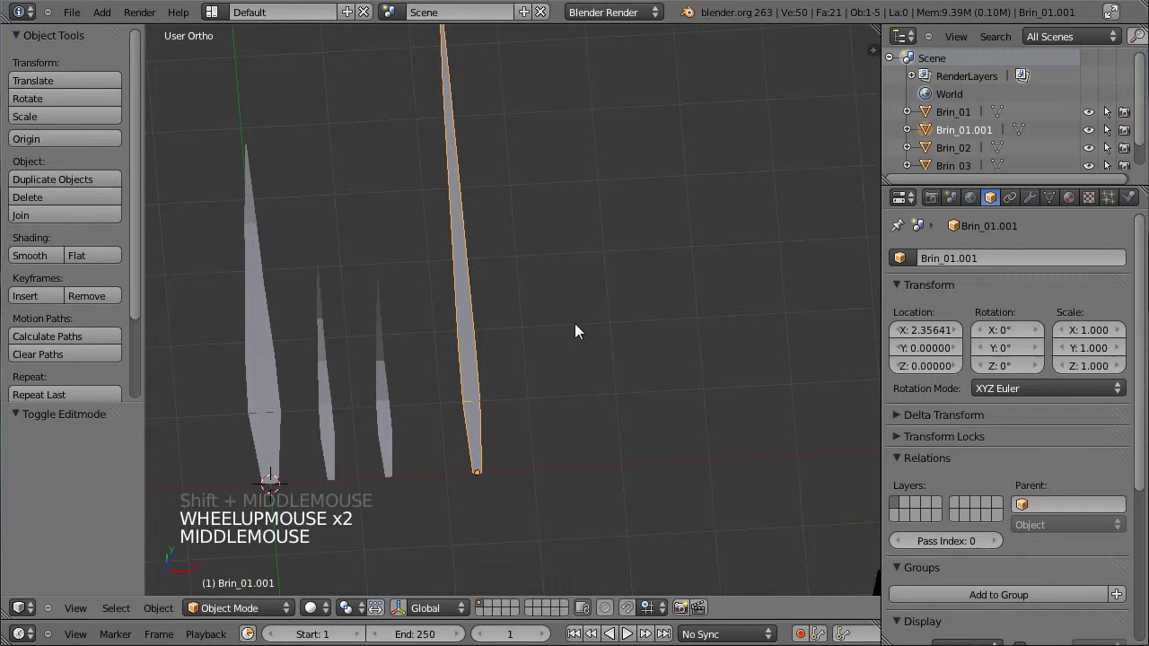
Rename the tall blade Brin_01.001 to Brin_extralong in the Object properties
middle_click(459, 284)
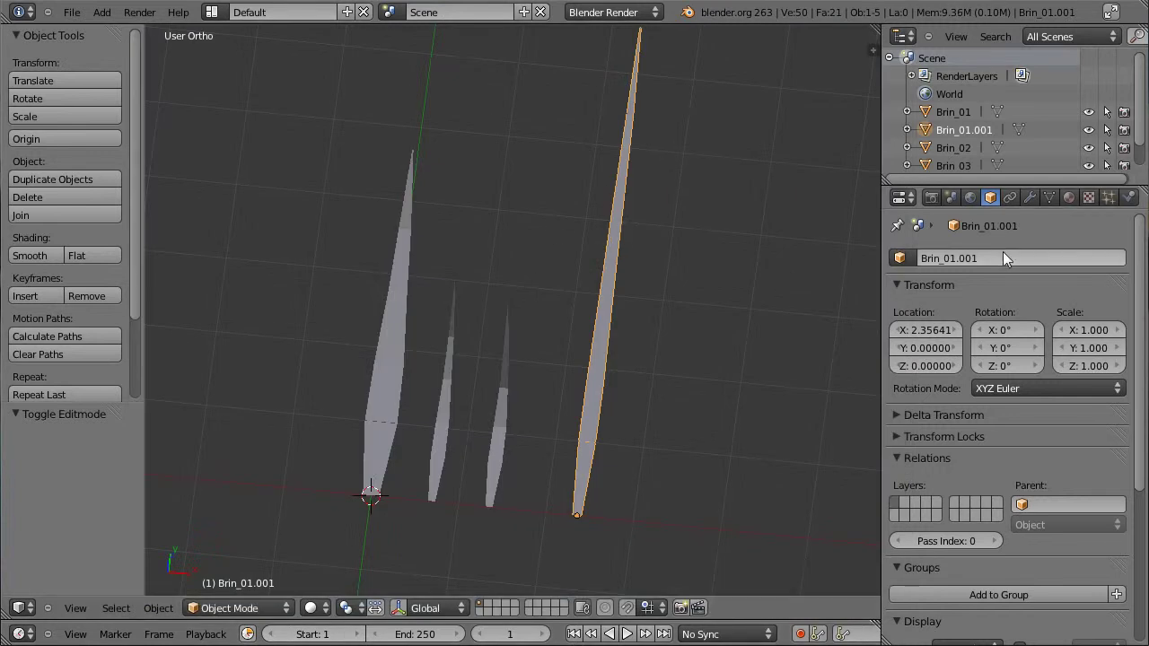
click(1008, 264)
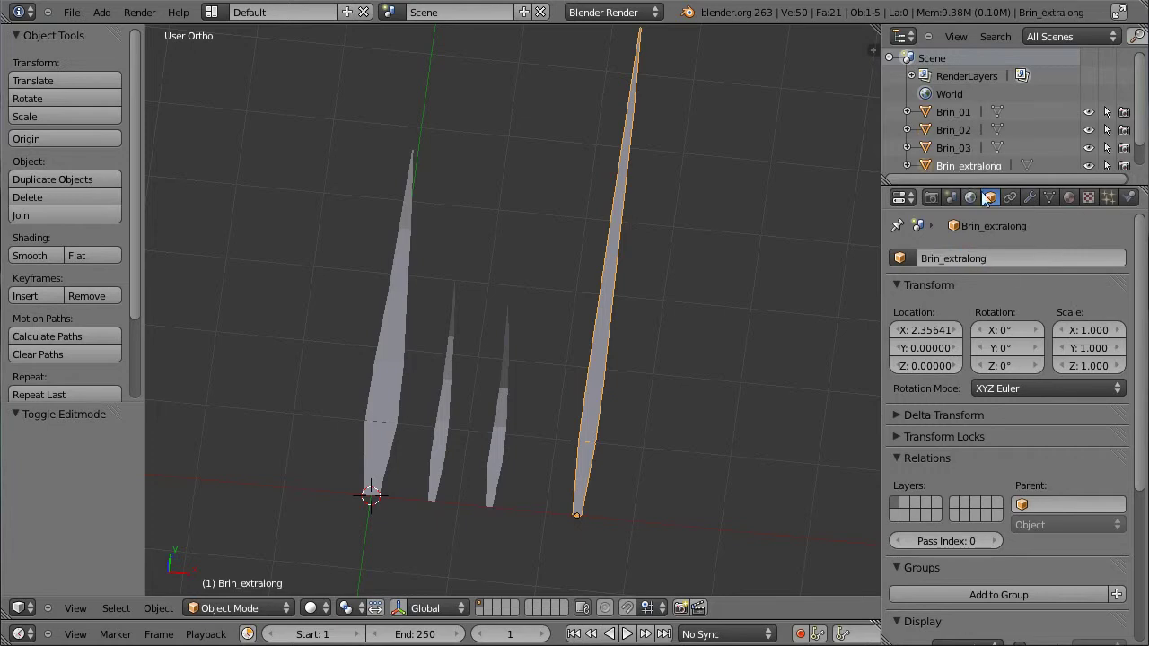
Select the short blades Brin_01, Brin_02, Brin_03 and group them with Ctrl+G
right_click(410, 416)
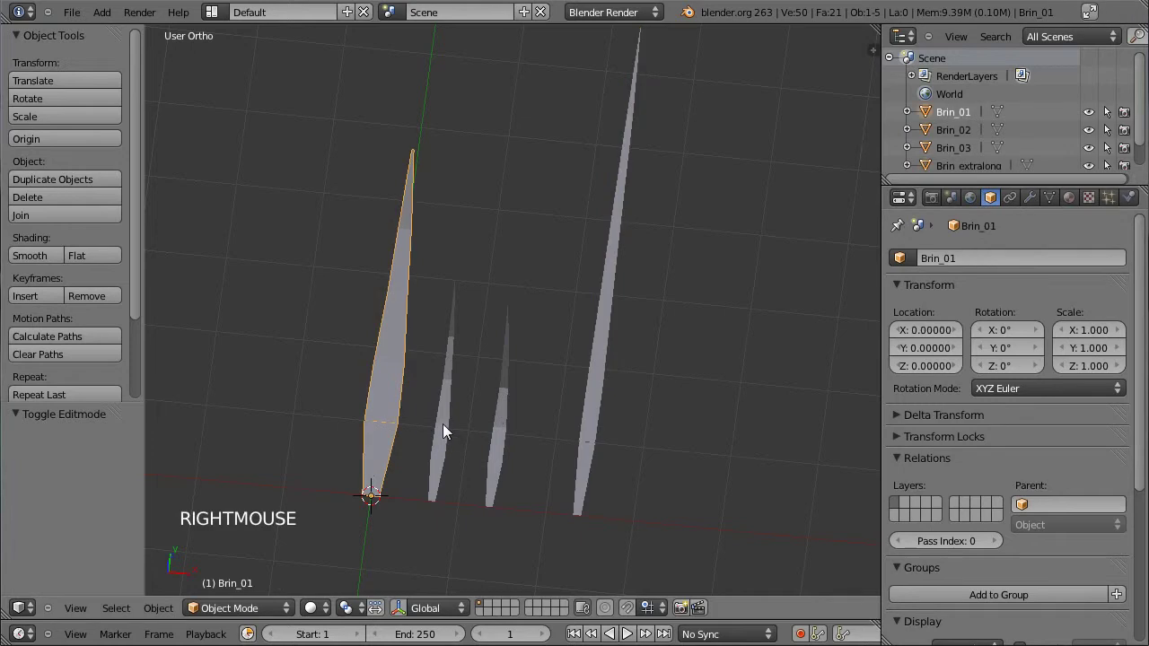
right_click(450, 434)
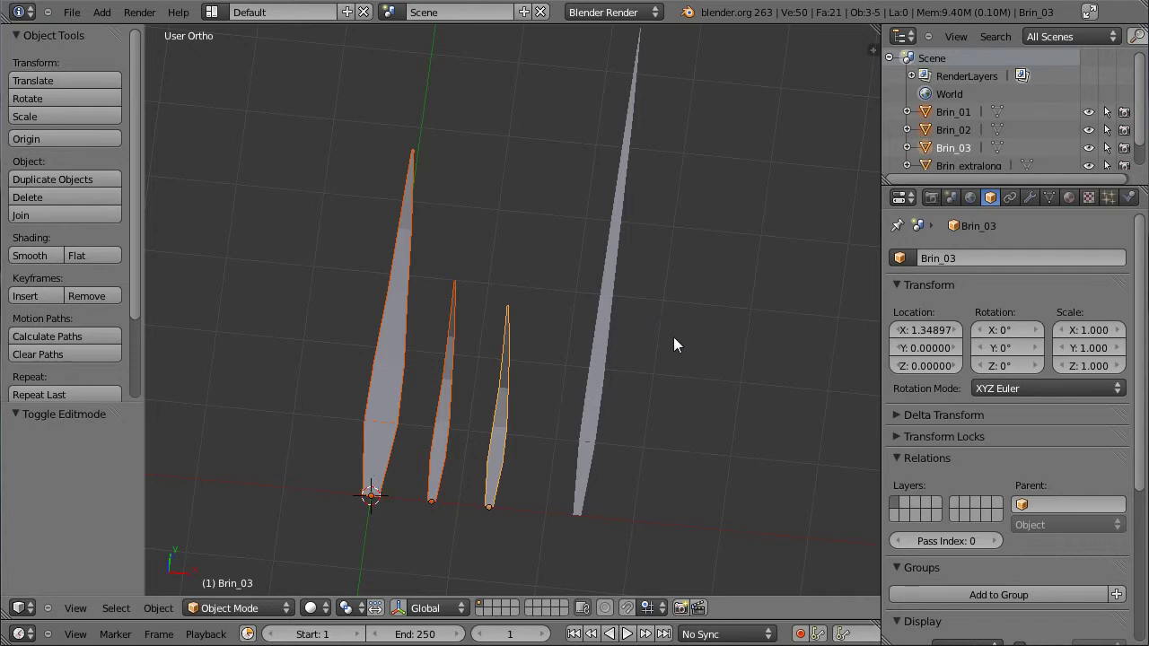
key(ctrl+g)
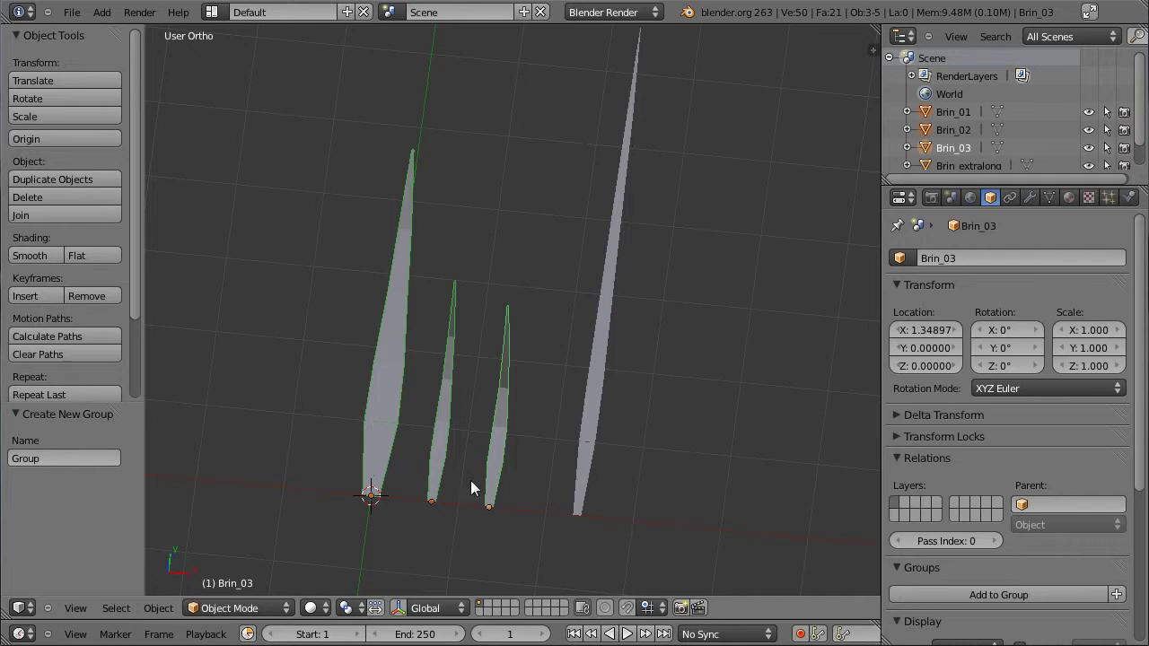
right_click(392, 389)
right_click(456, 400)
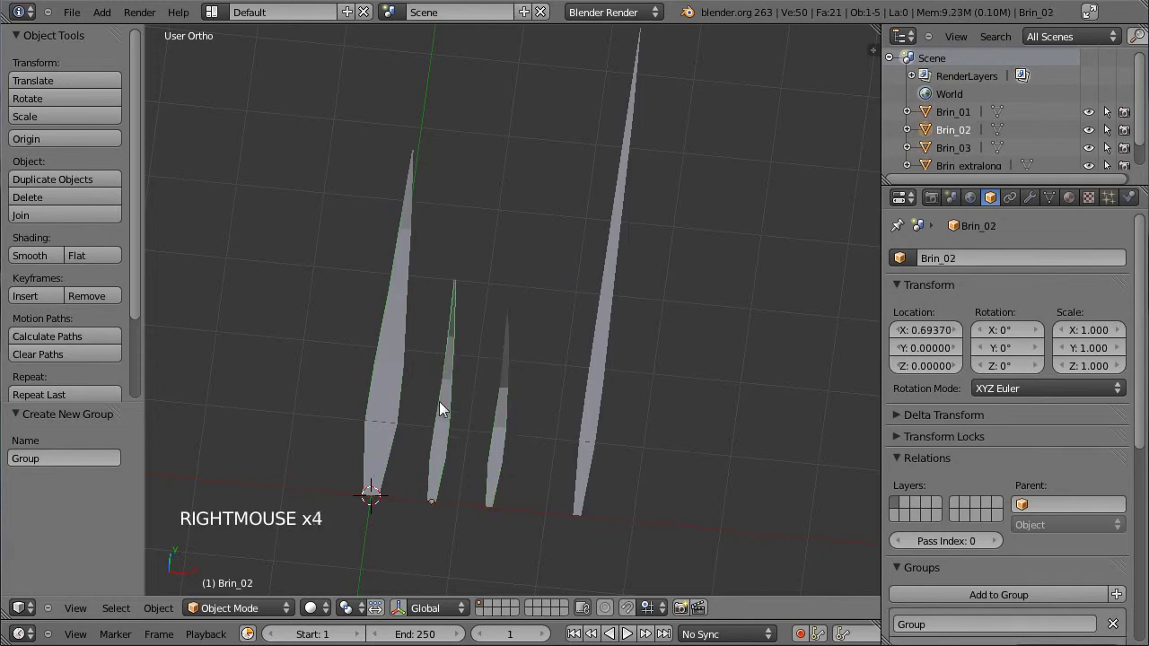
right_click(389, 400)
Rename the new group to Grp_herbe and check the blades belong to it
scroll(down, 3)
click(955, 437)
scroll(down, 3)
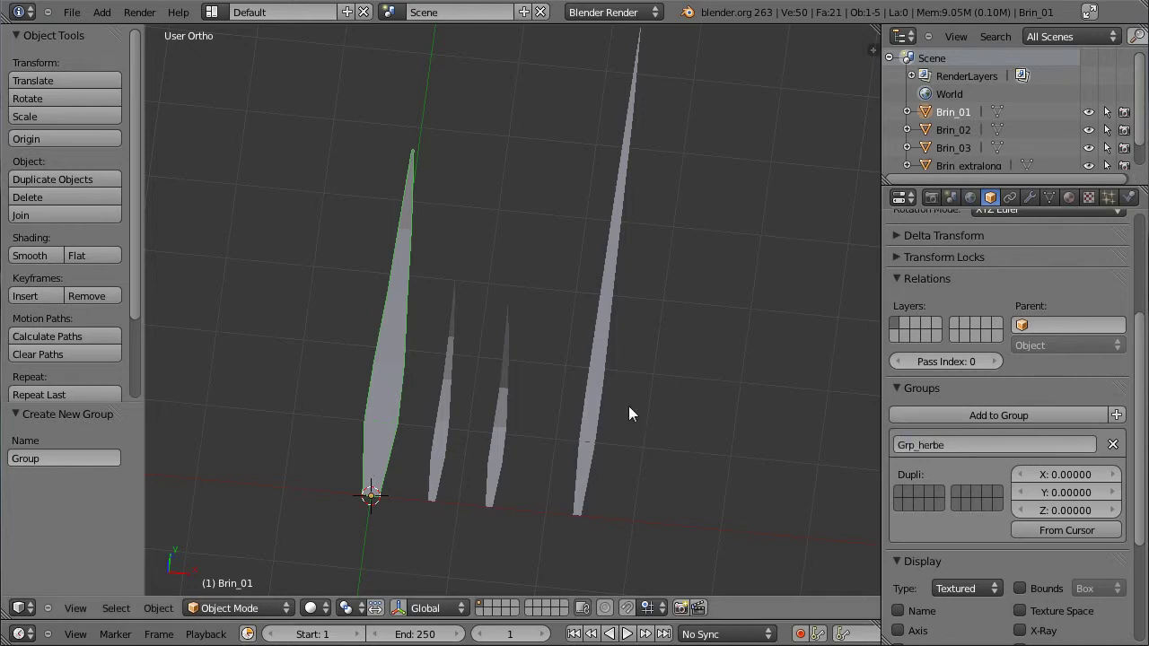
right_click(441, 420)
right_click(502, 426)
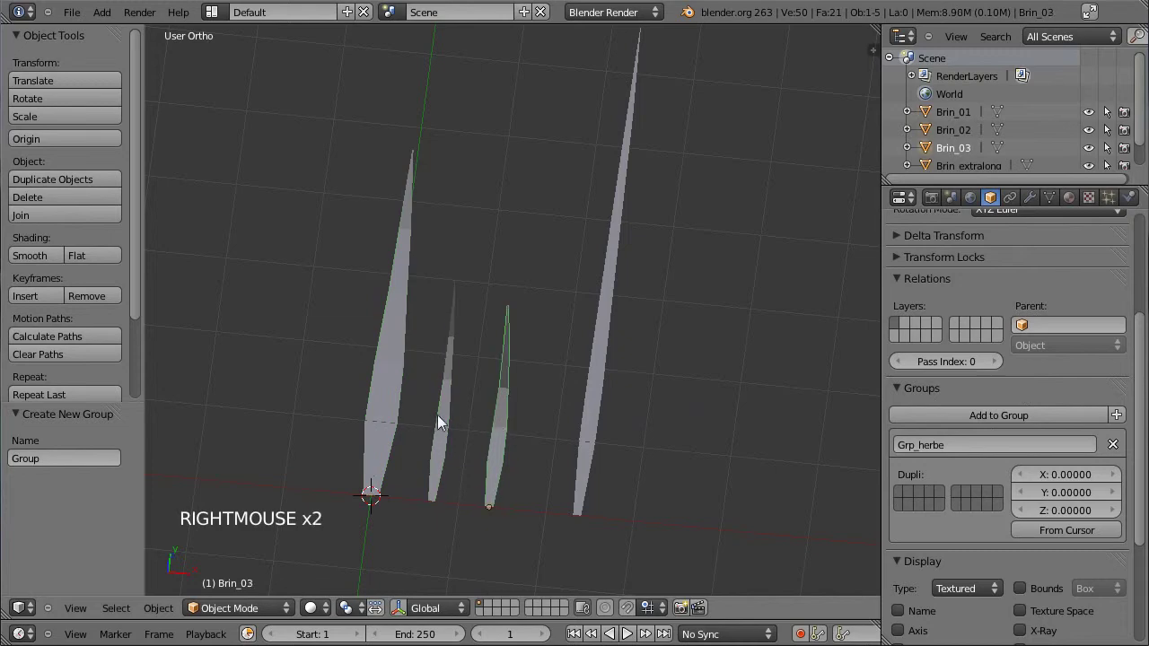
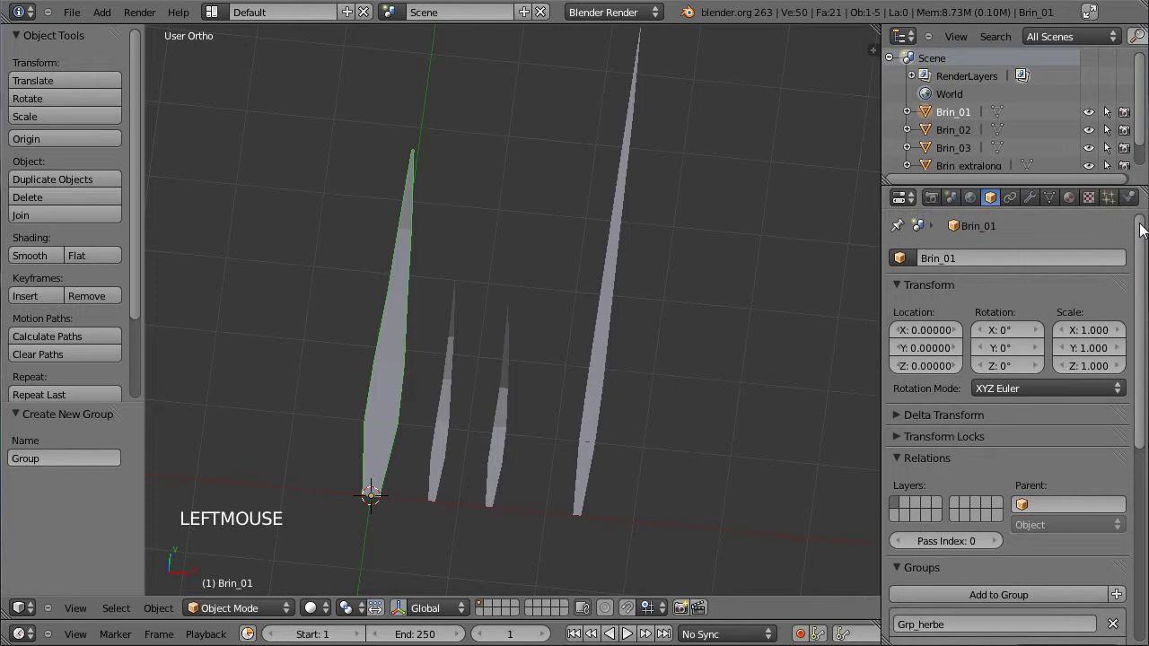
From the top view, select all four blades including Brin_extralong
scroll(down, 3)
scroll(up, 3)
scroll(down, 3)
scroll(down, 3)
scroll(up, 3)
scroll(down, 3)
middle_click(498, 379)
key(KP_0)
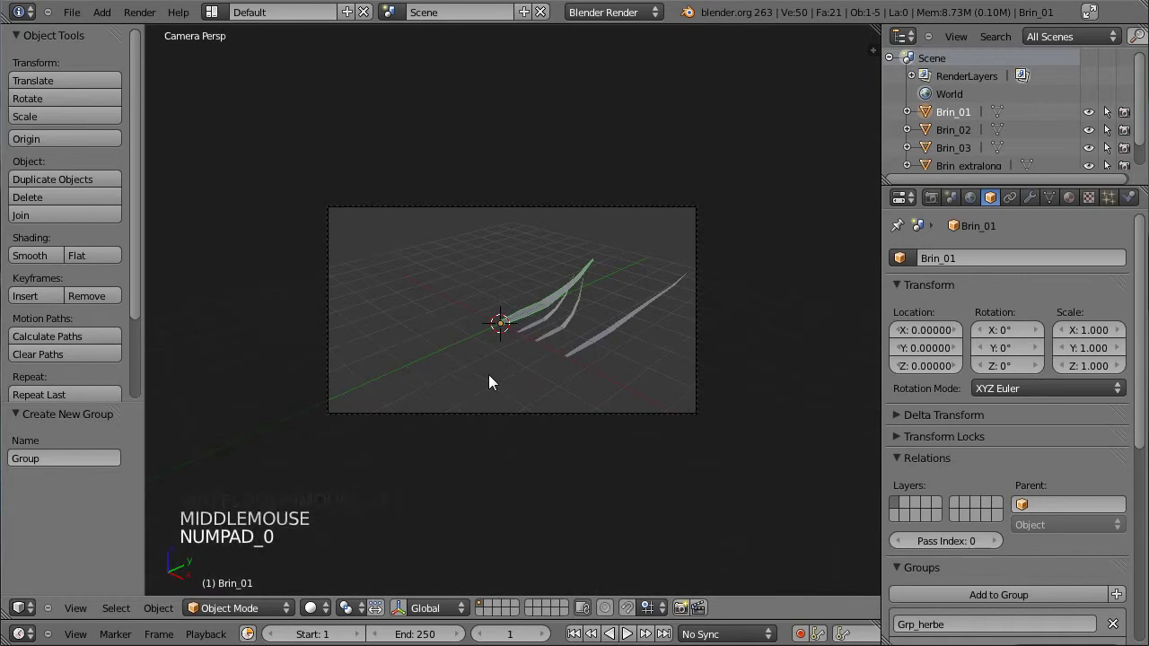
right_click(561, 324)
right_click(570, 328)
right_click(591, 346)
key(KP_7)
scroll(up, 3)
scroll(up, 3)
right_click(481, 360)
right_click(514, 368)
right_click(586, 357)
right_click(756, 355)
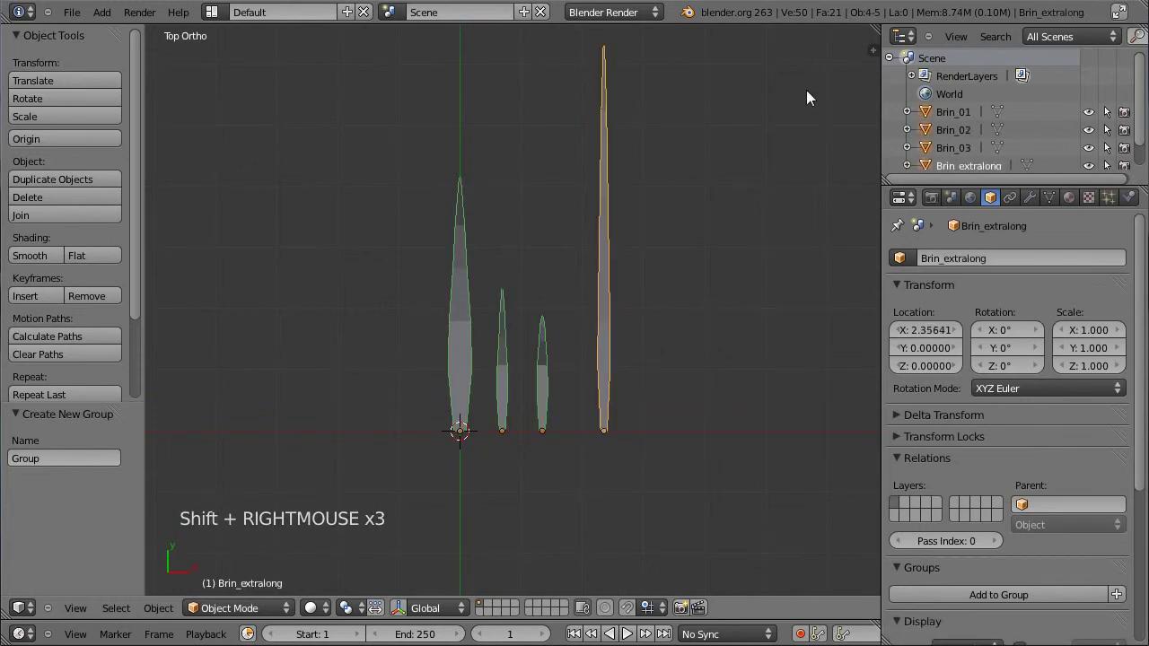
Scale the four blades down to 0.563 and move them along X away from the origin
key(s)
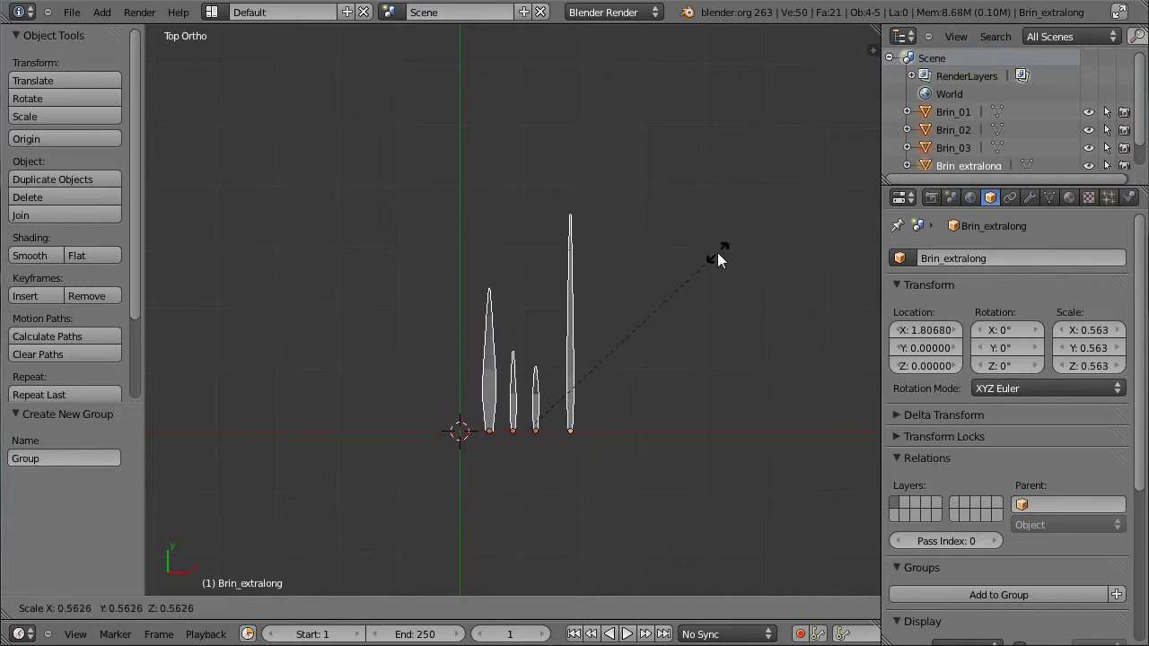
click(728, 257)
scroll(down, 3)
scroll(down, 3)
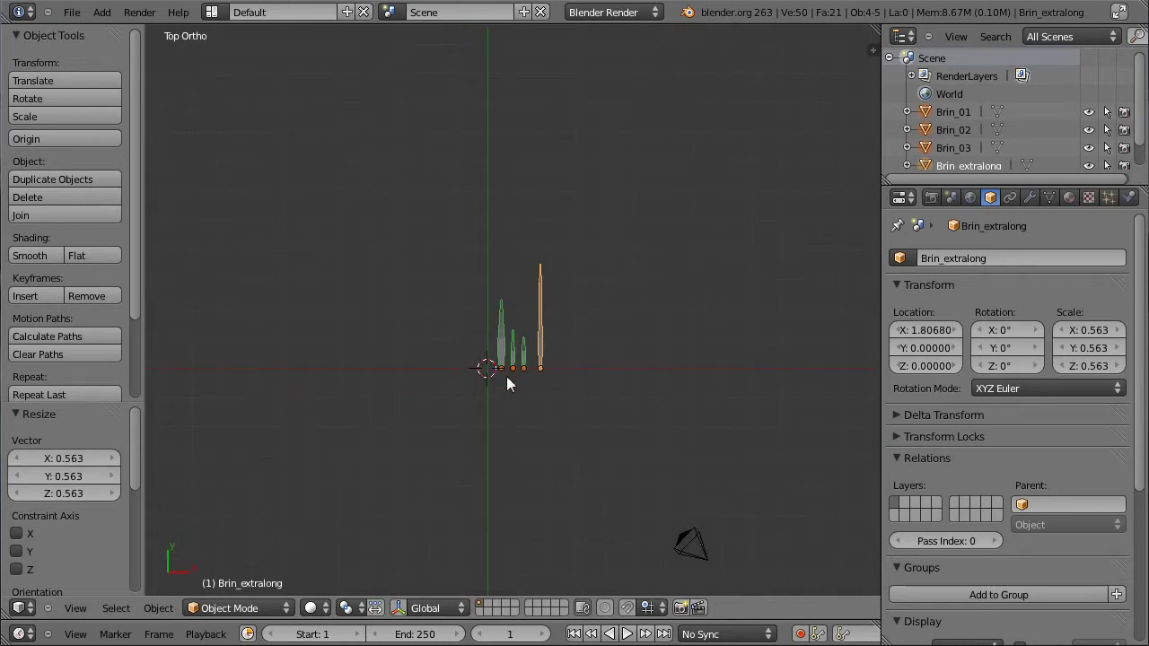
key(g)
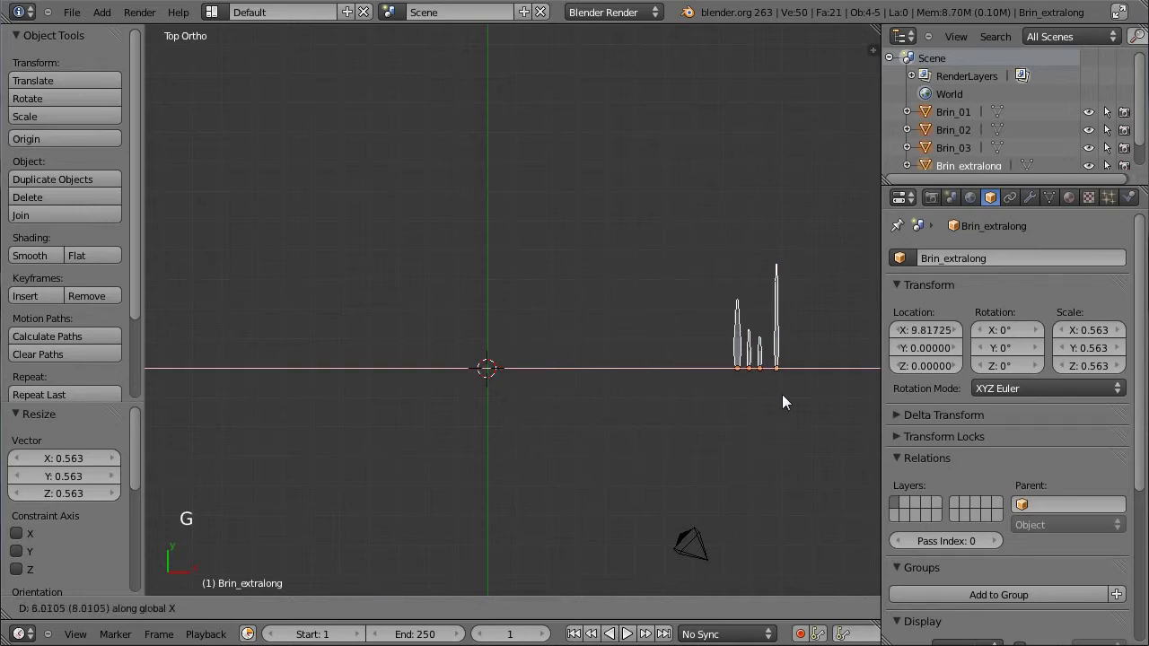
click(740, 416)
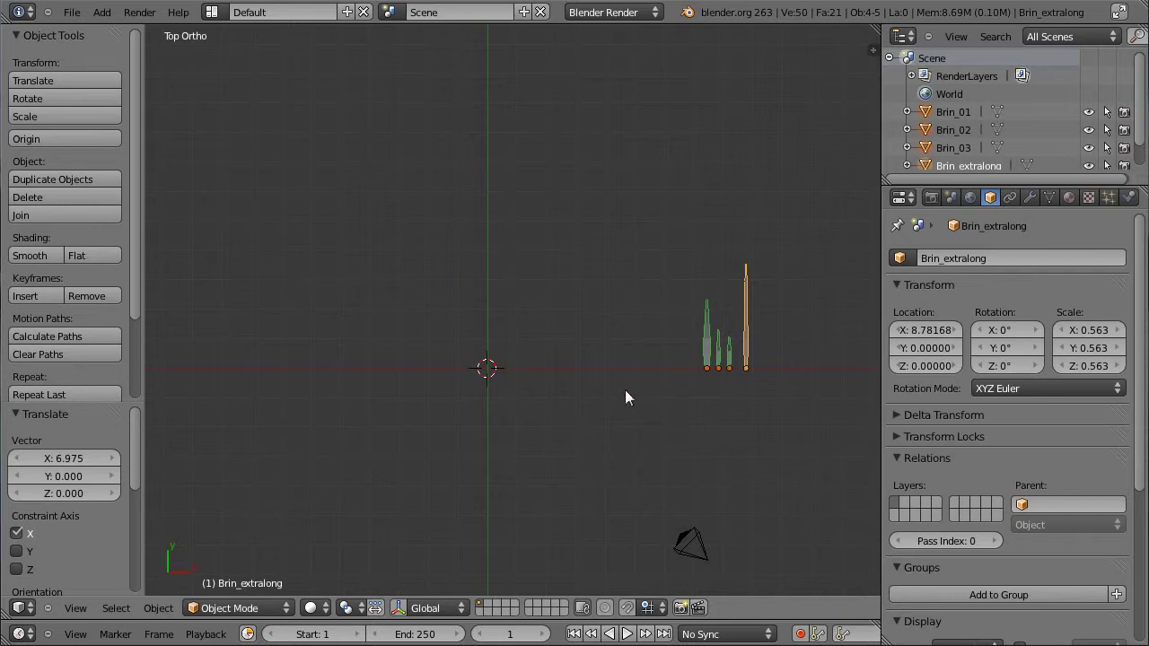
Apply Smooth shading to the four selected blades from the Tool Shelf
middle_click(630, 401)
scroll(up, 3)
middle_click(663, 335)
scroll(up, 3)
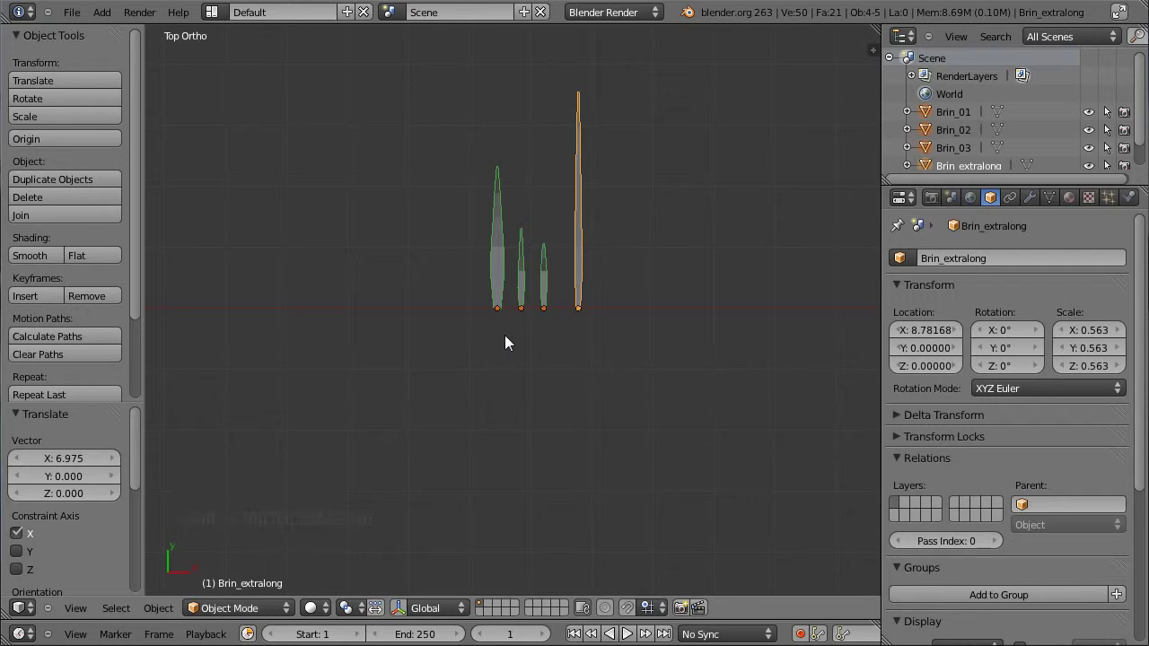
scroll(up, 3)
click(50, 261)
Orbit and zoom until all four faceted blades are in view
scroll(up, 3)
middle_click(427, 370)
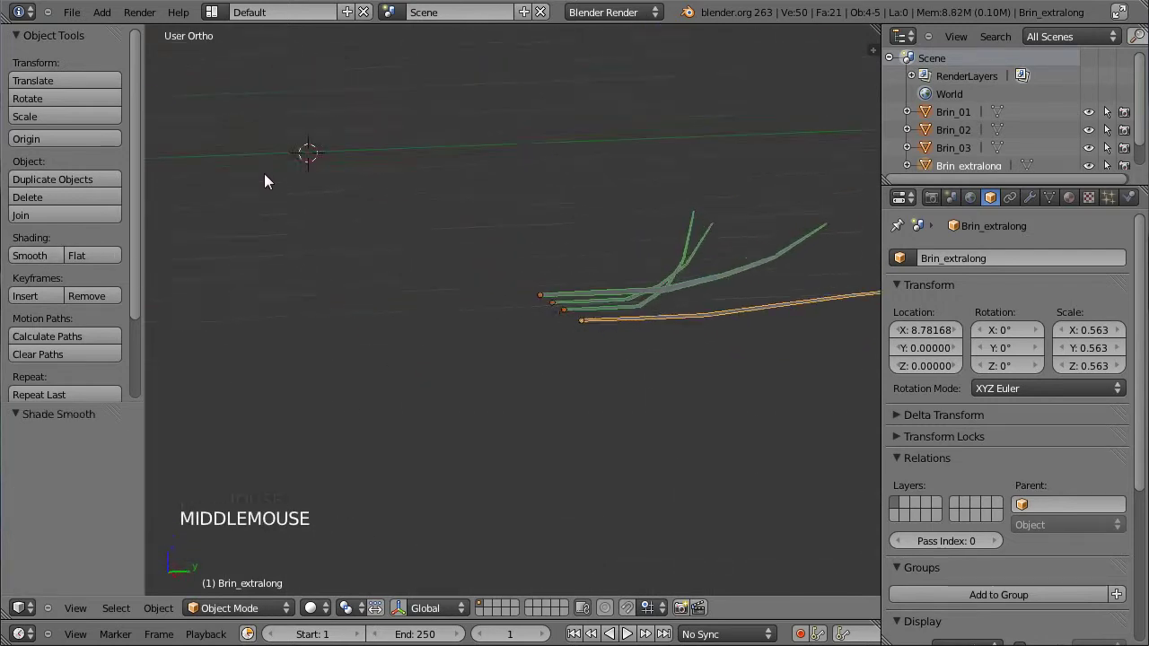
middle_click(522, 319)
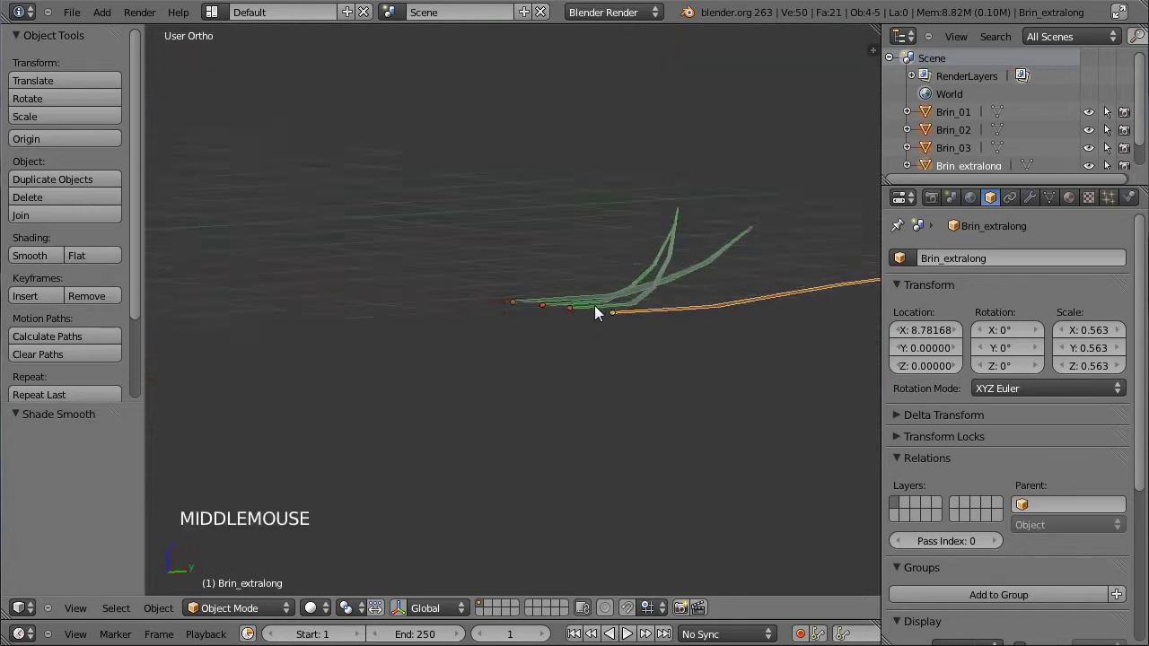
middle_click(532, 280)
scroll(up, 3)
middle_click(438, 340)
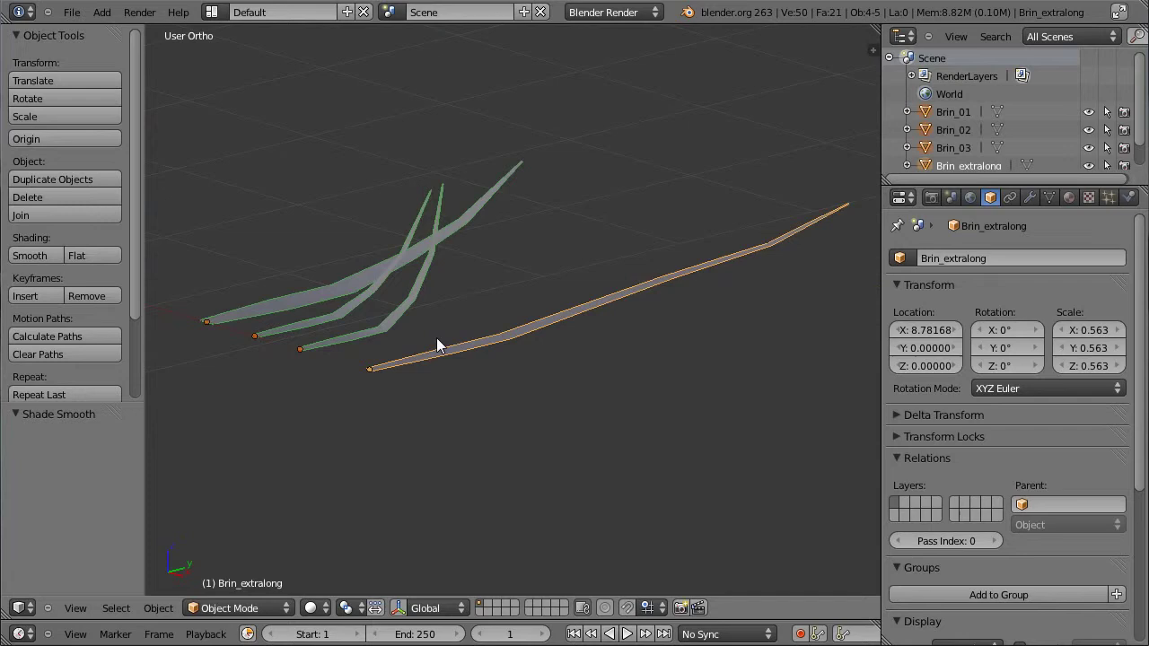
middle_click(365, 326)
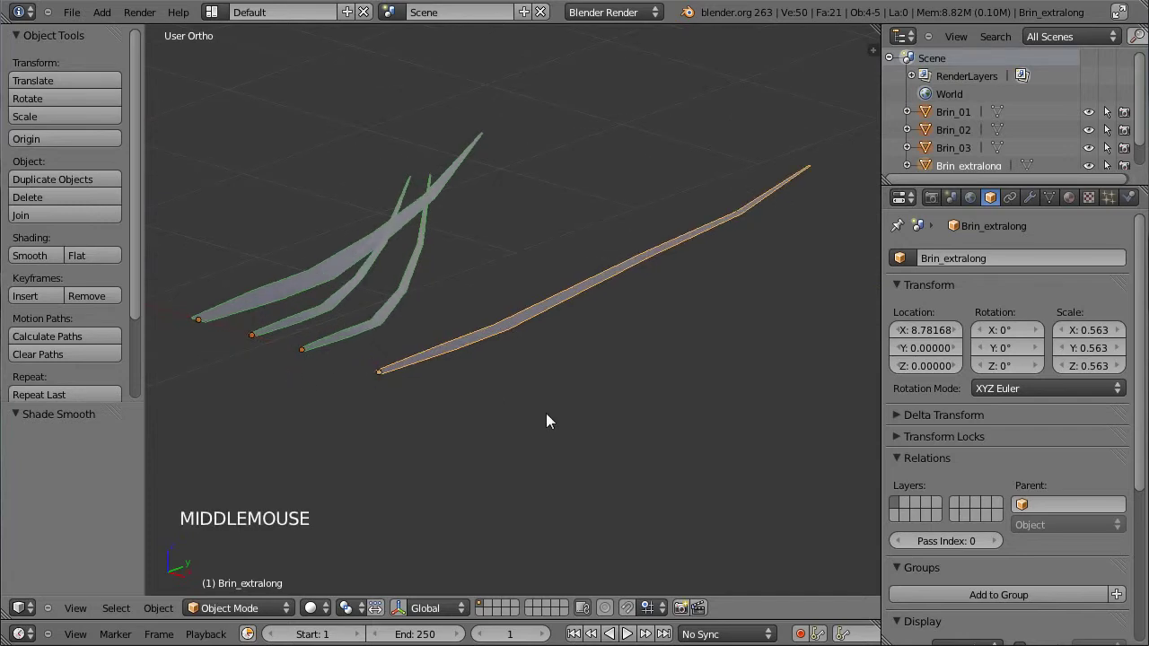
Add a level-2 Subdivision Surface modifier (Ctrl+2) to each of the four blades in turn
right_click(494, 320)
right_click(334, 277)
key(ctrl+2)
right_click(356, 297)
key(ctrl+2)
right_click(407, 307)
key(ctrl+2)
right_click(529, 325)
key(ctrl+2)
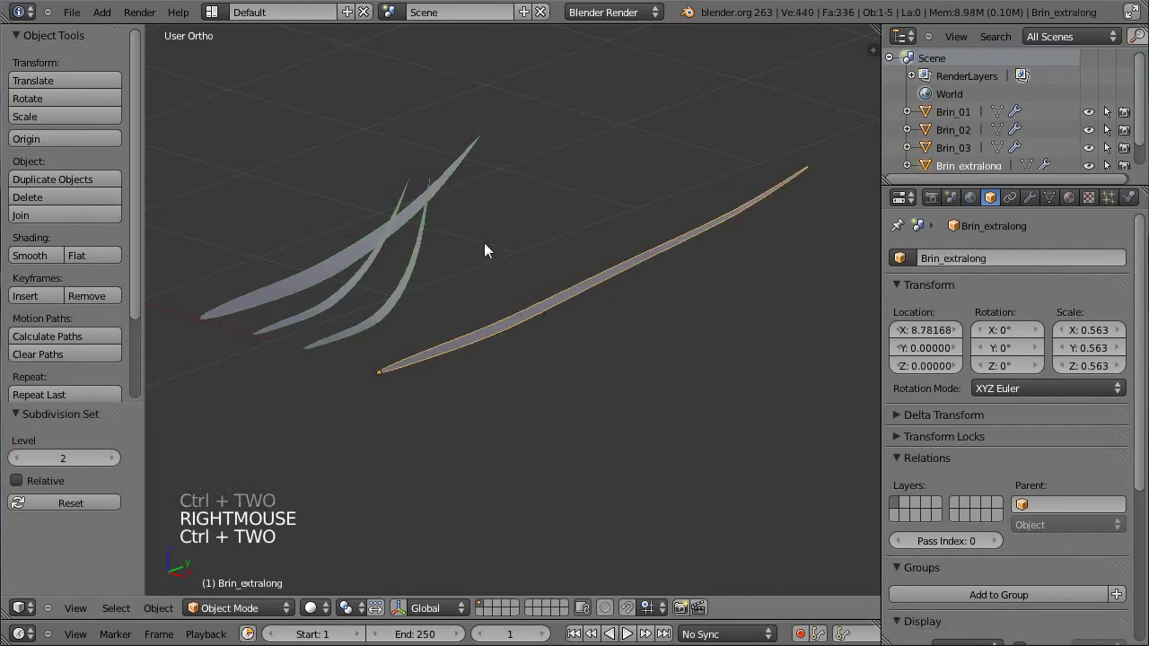
right_click(417, 271)
right_click(379, 268)
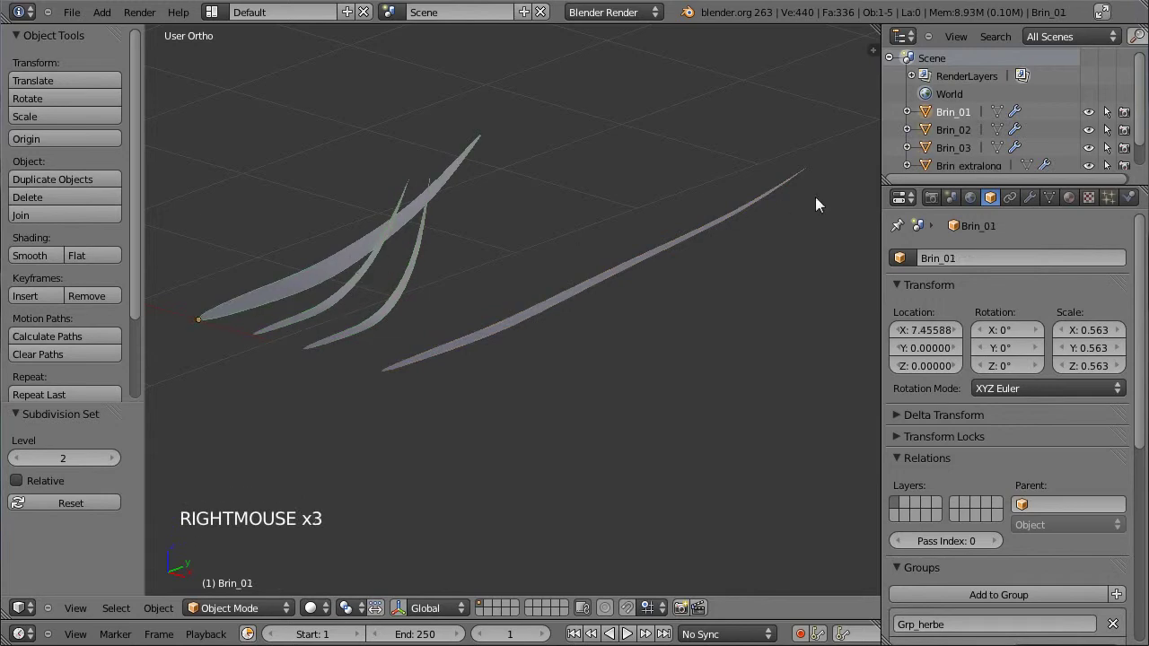
Check Brin_01's modifier settings, then reshape Brin_03's lower end in Edit Mode
click(1032, 201)
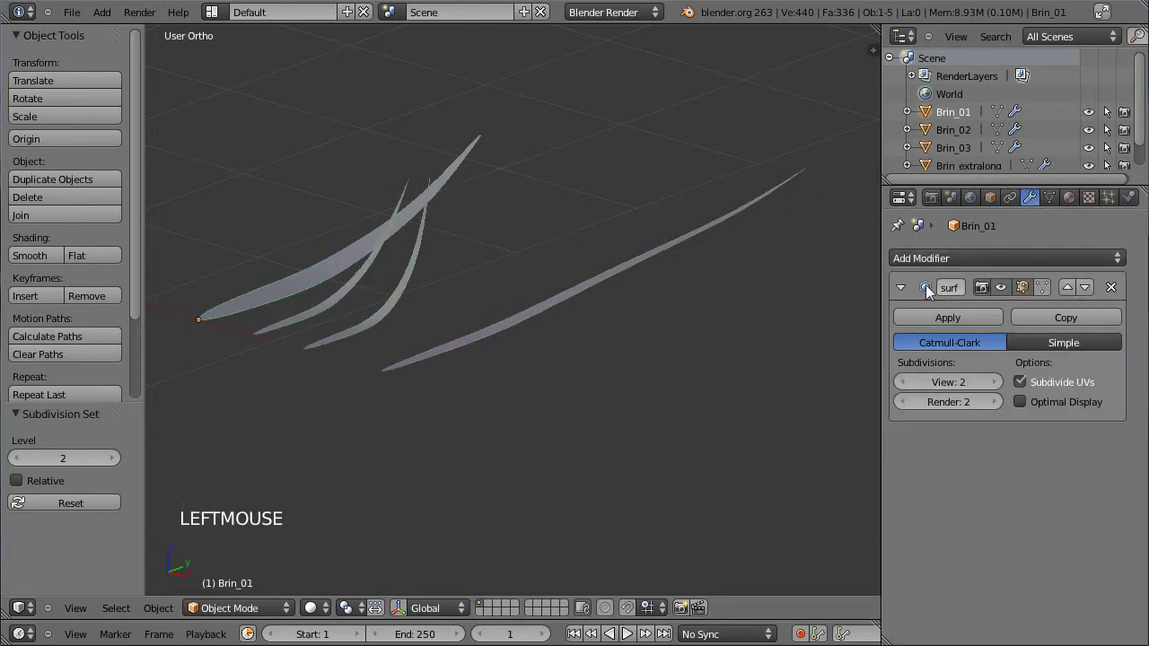
right_click(369, 280)
right_click(419, 282)
key(Tab)
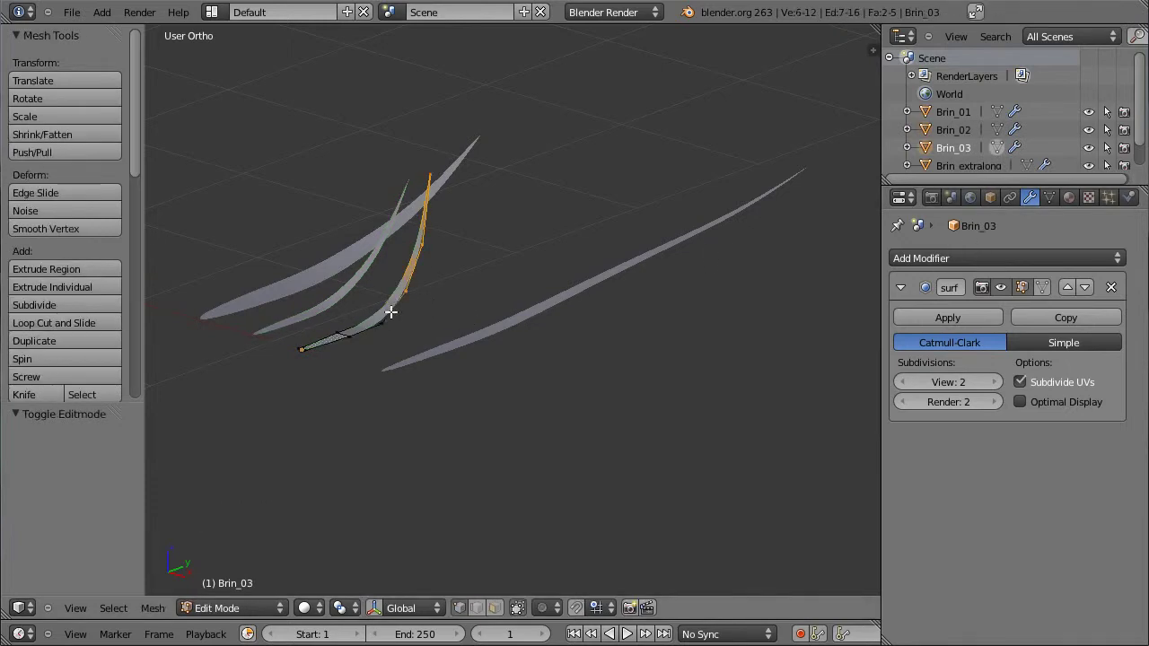
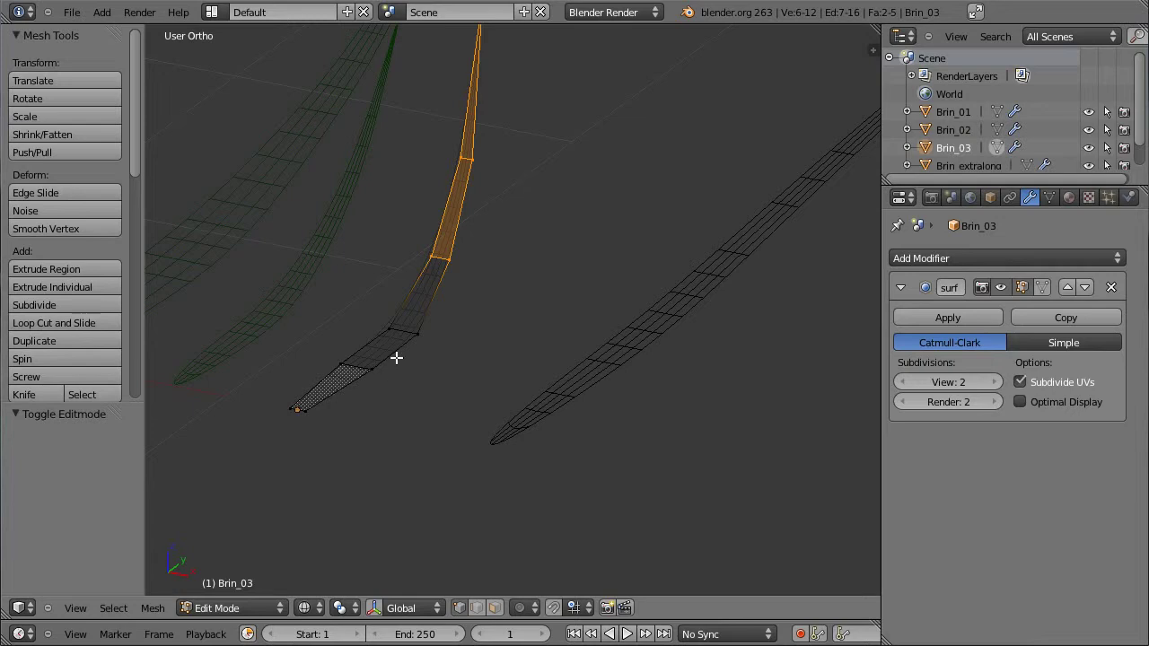
key(Tab)
Zoom out from the blades and select Brin_extralong
scroll(down, 3)
scroll(down, 3)
middle_click(482, 326)
middle_click(427, 331)
scroll(down, 3)
right_click(481, 306)
right_click(453, 300)
right_click(513, 305)
Switch to top view (Numpad 7) centered on the scene origin
middle_click(372, 314)
scroll(down, 3)
scroll(down, 3)
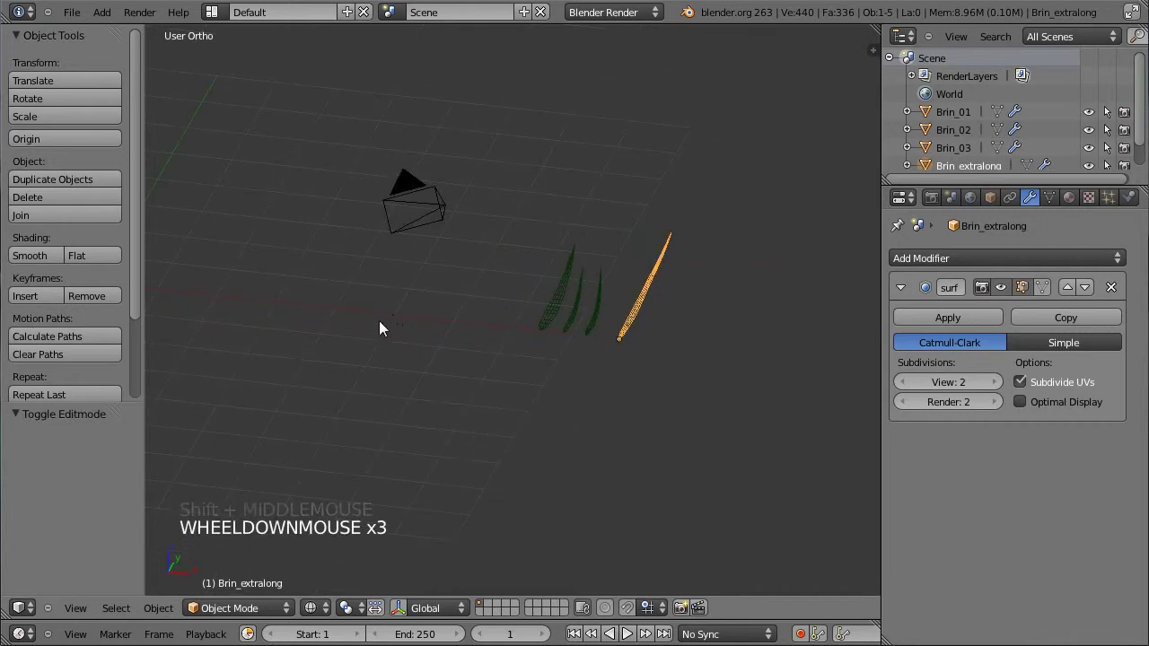
middle_click(442, 327)
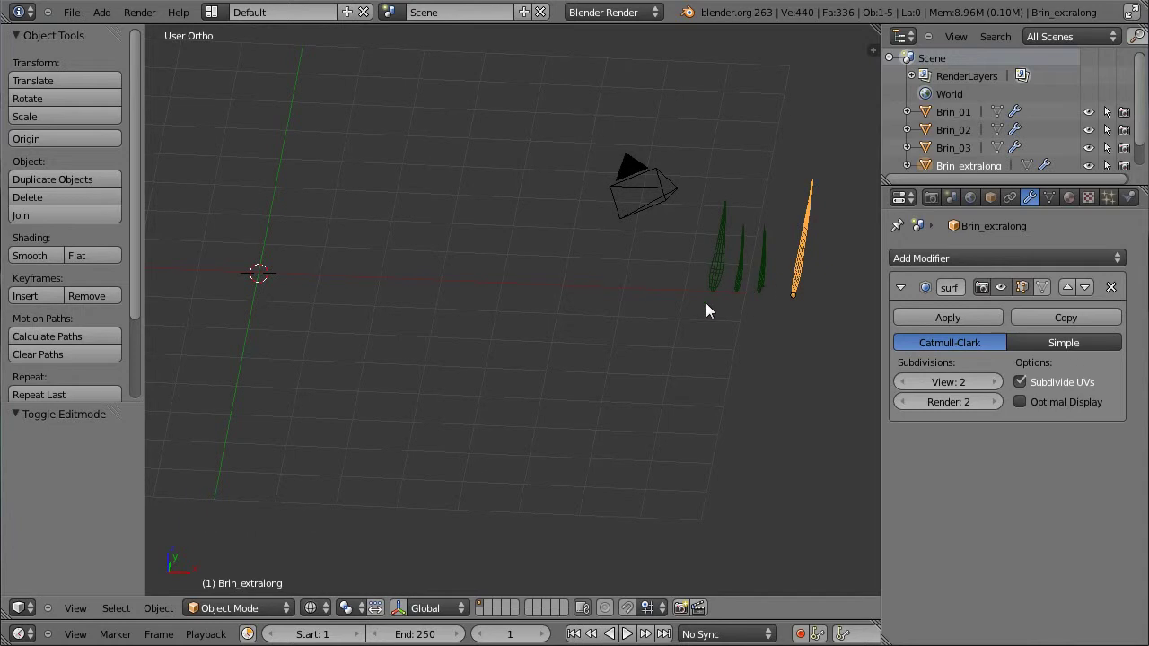
key(KP_7)
middle_click(388, 259)
Add a plane at the origin and scale it up about three times
key(shift+a)
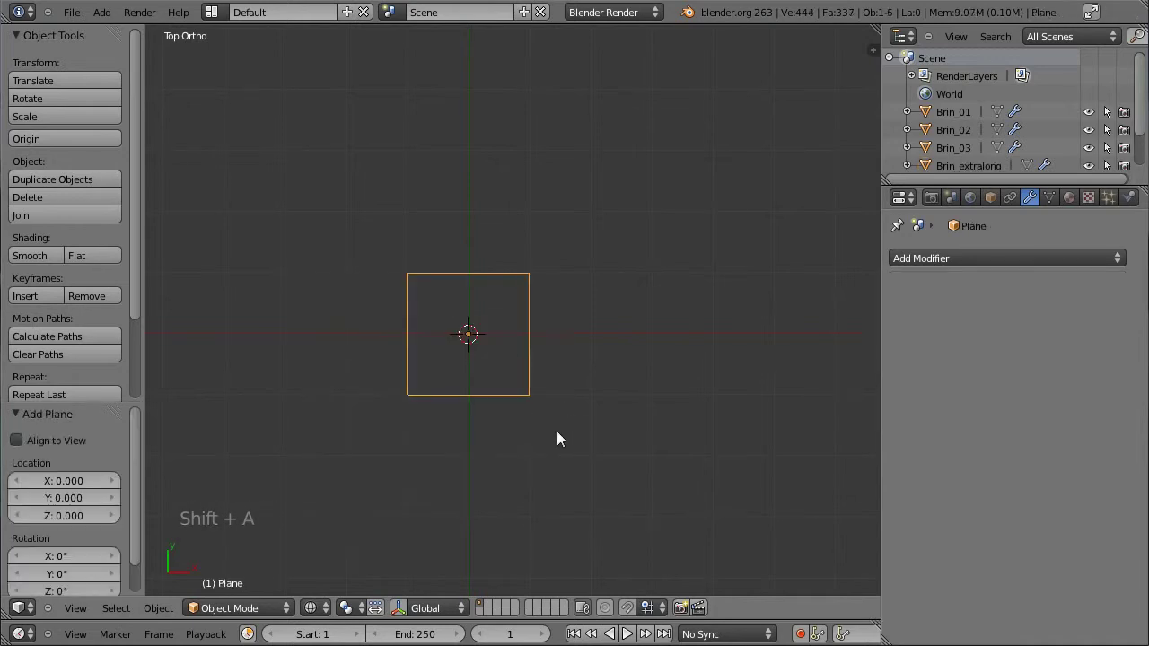
key(s)
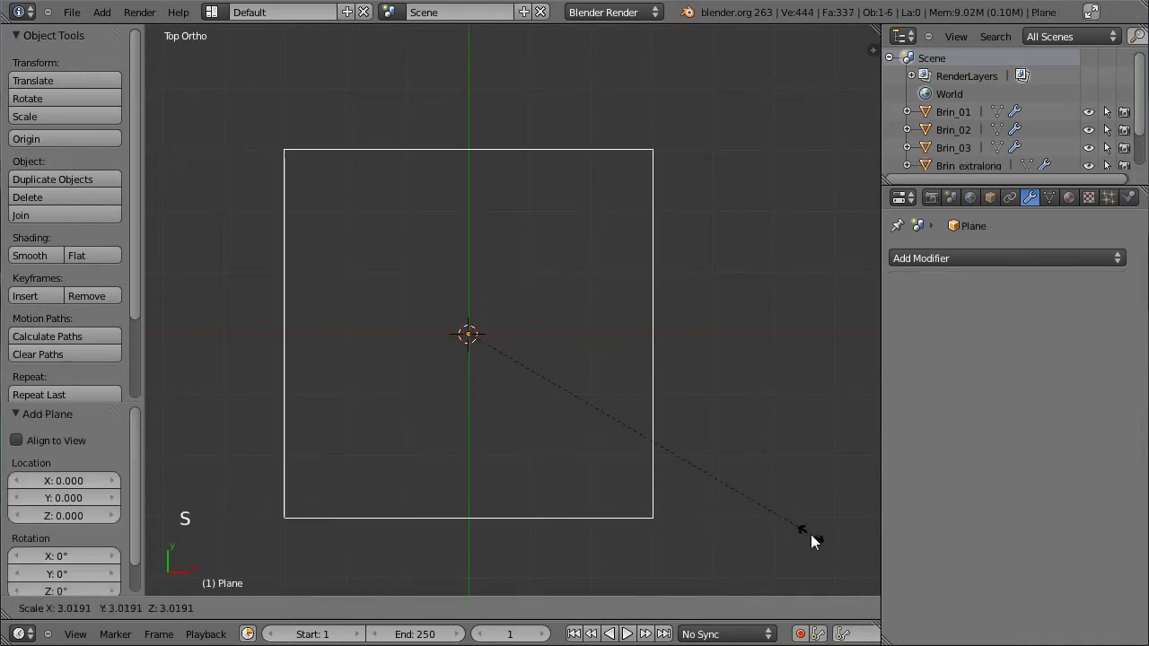
click(820, 539)
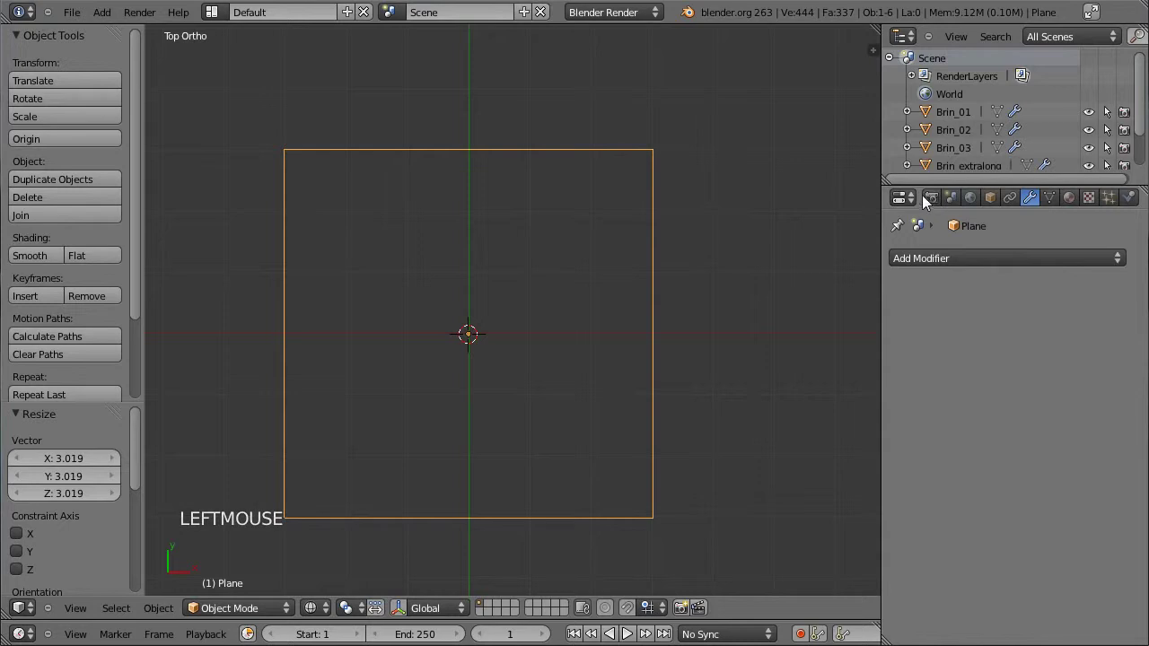
Rename the new plane to Sol in the Object properties
click(992, 215)
click(958, 268)
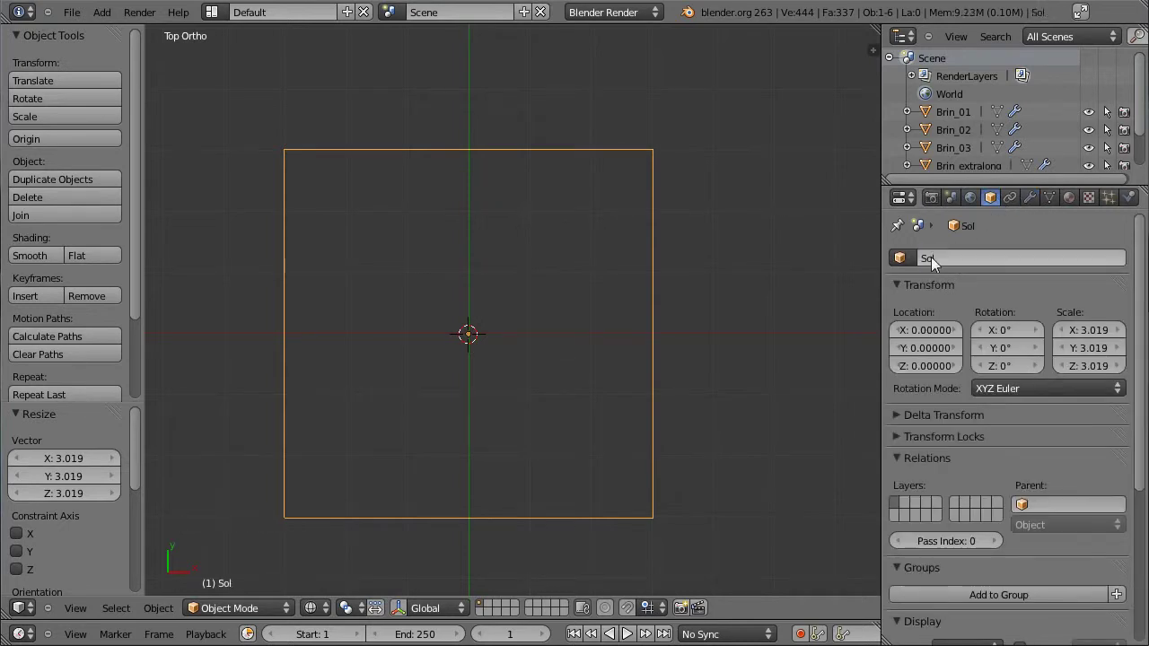
scroll(down, 3)
scroll(down, 3)
scroll(up, 3)
middle_click(676, 365)
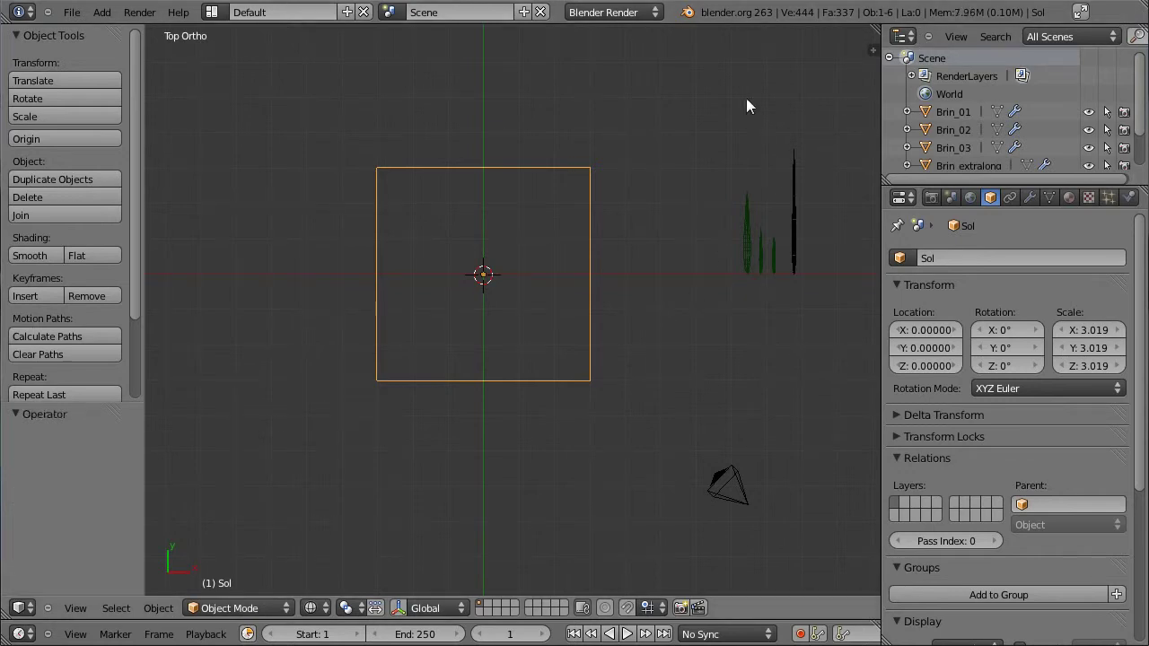
middle_click(632, 425)
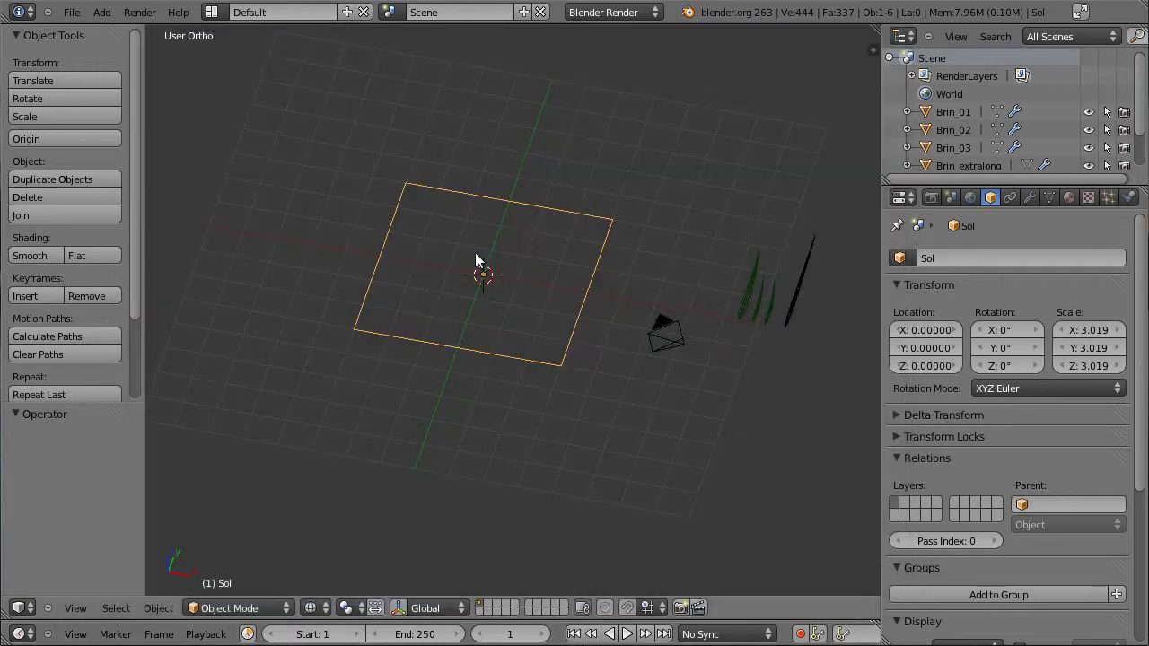
Align the camera to the front view (upright at 90°) and raise it to plane height
key(KP_1)
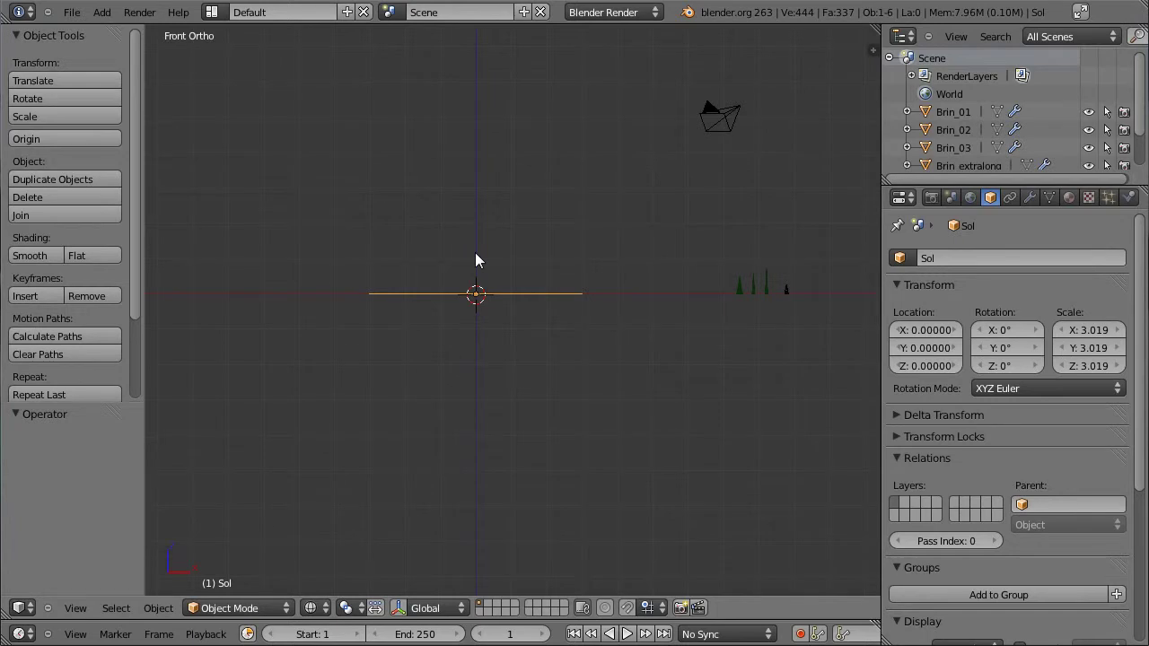
key(ctrl+alt+KP_0)
right_click(559, 421)
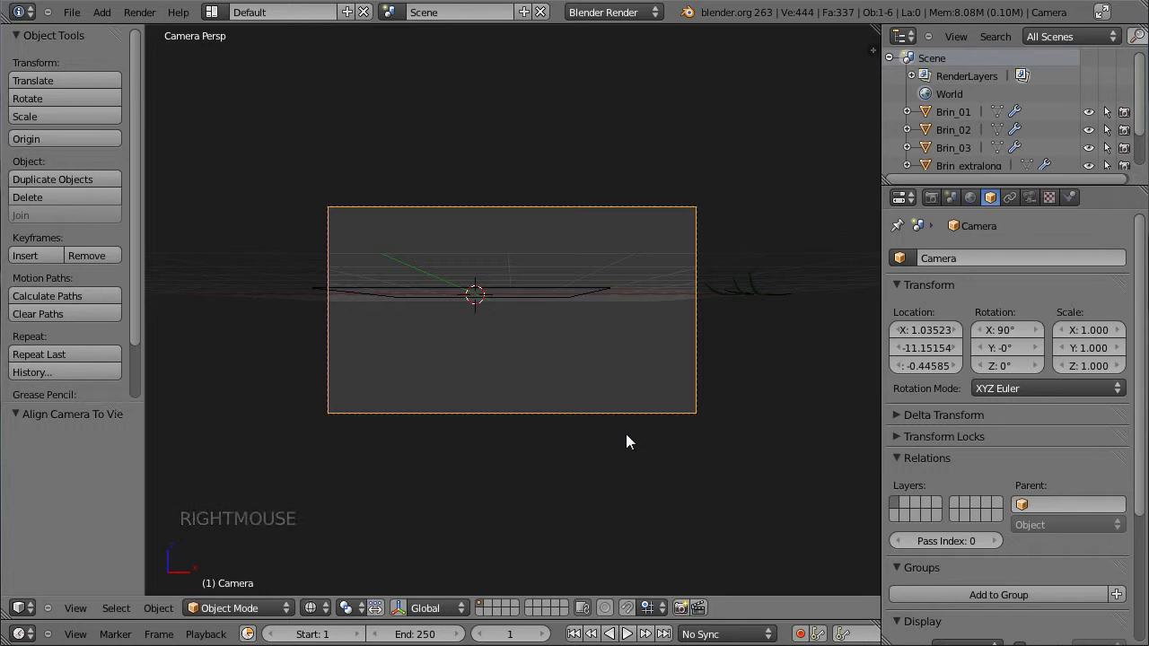
key(g)
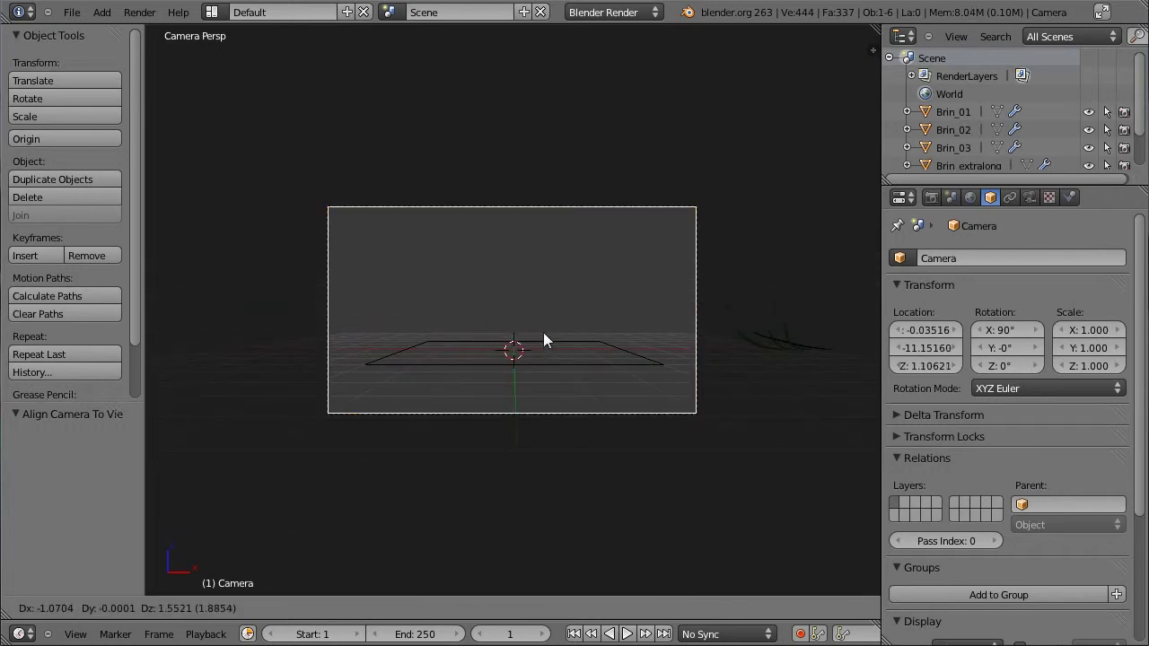
click(550, 339)
Move the camera about seven units behind the Sol plane and center it on the ground through the camera view
key(g)
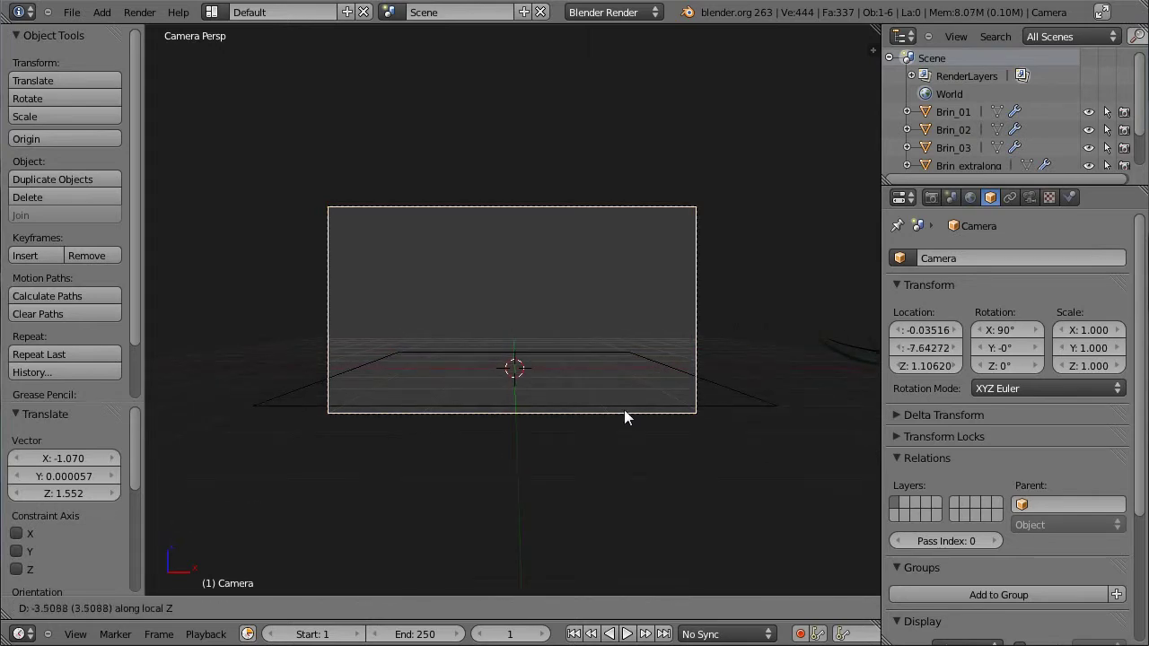
click(616, 407)
key(g)
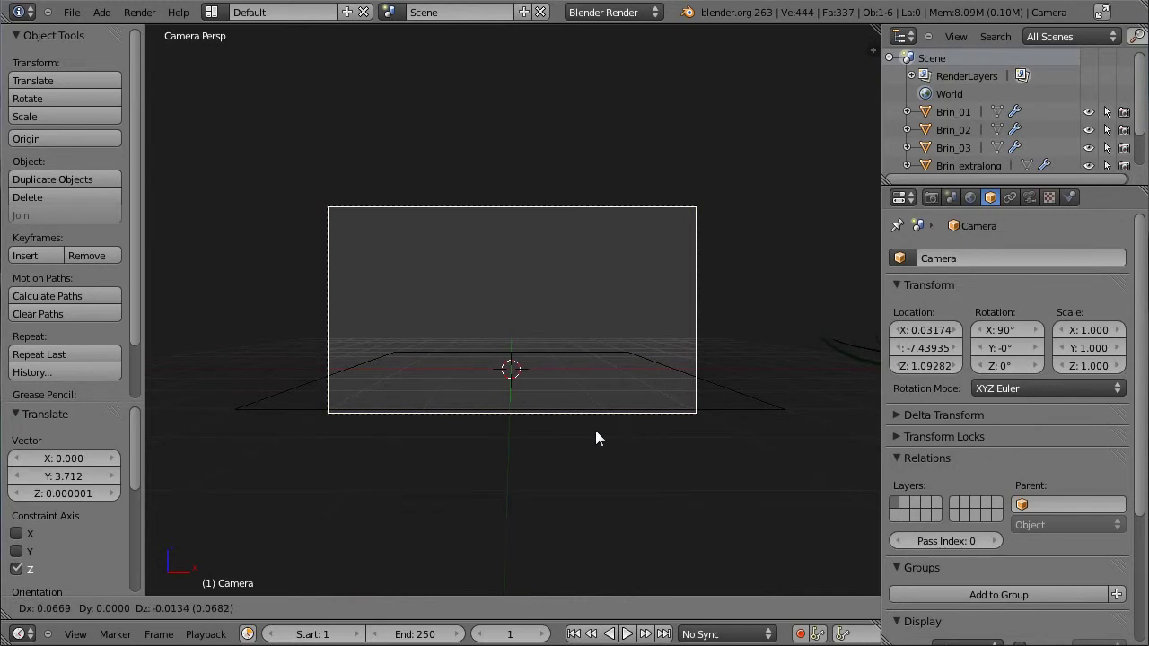
click(597, 439)
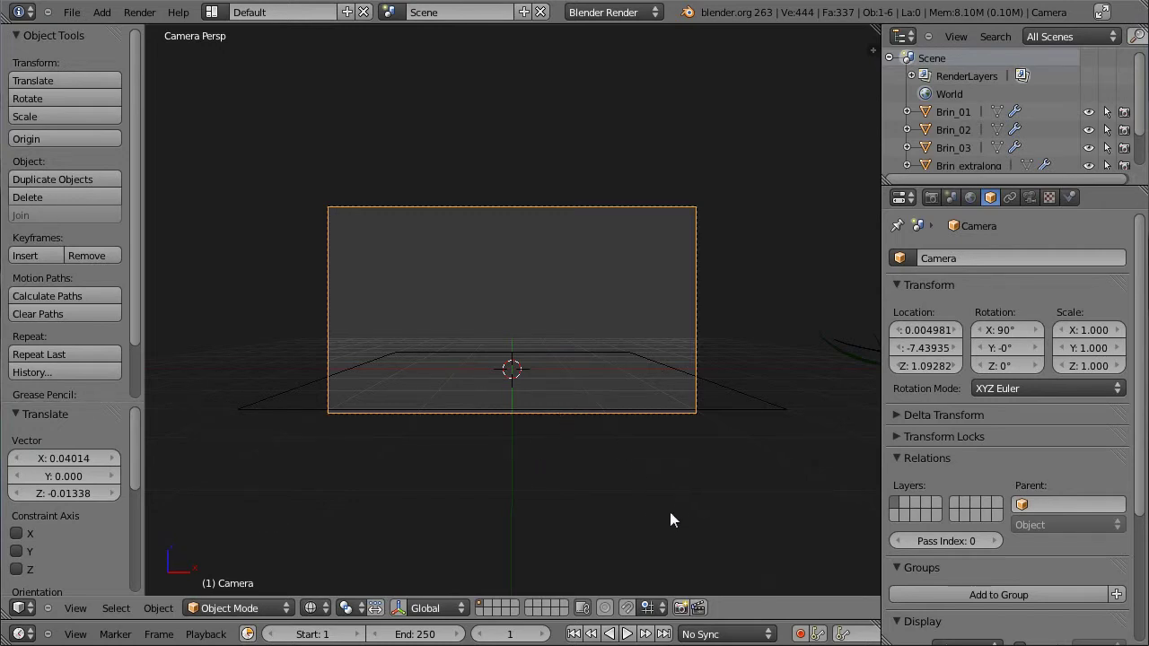
key(g)
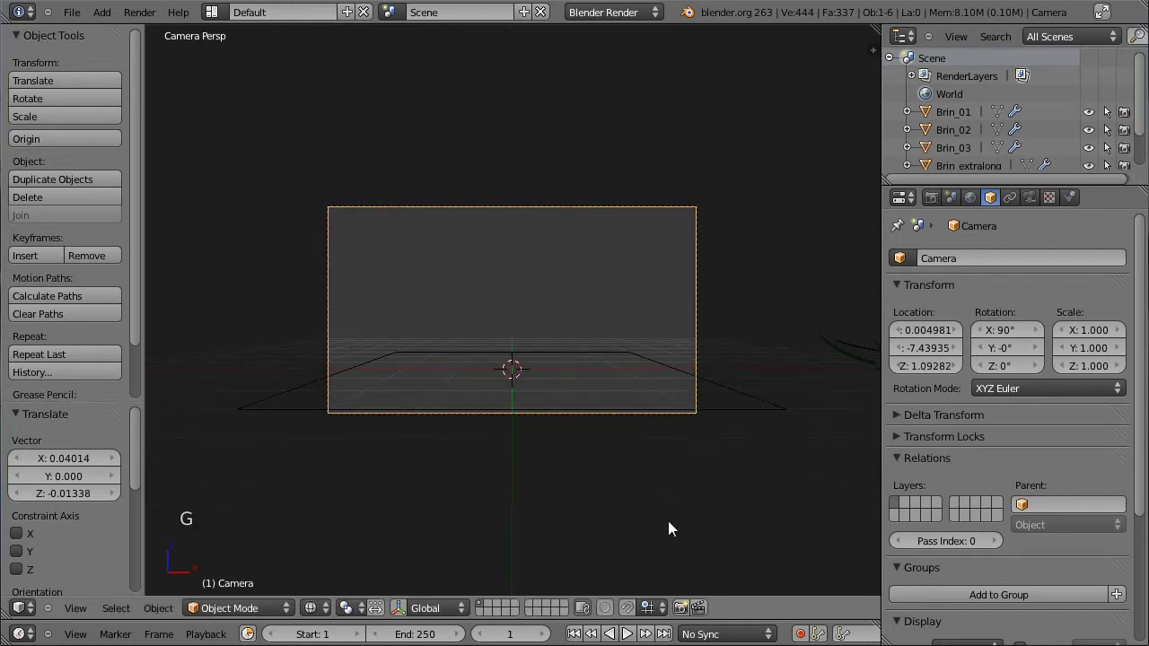
key(g)
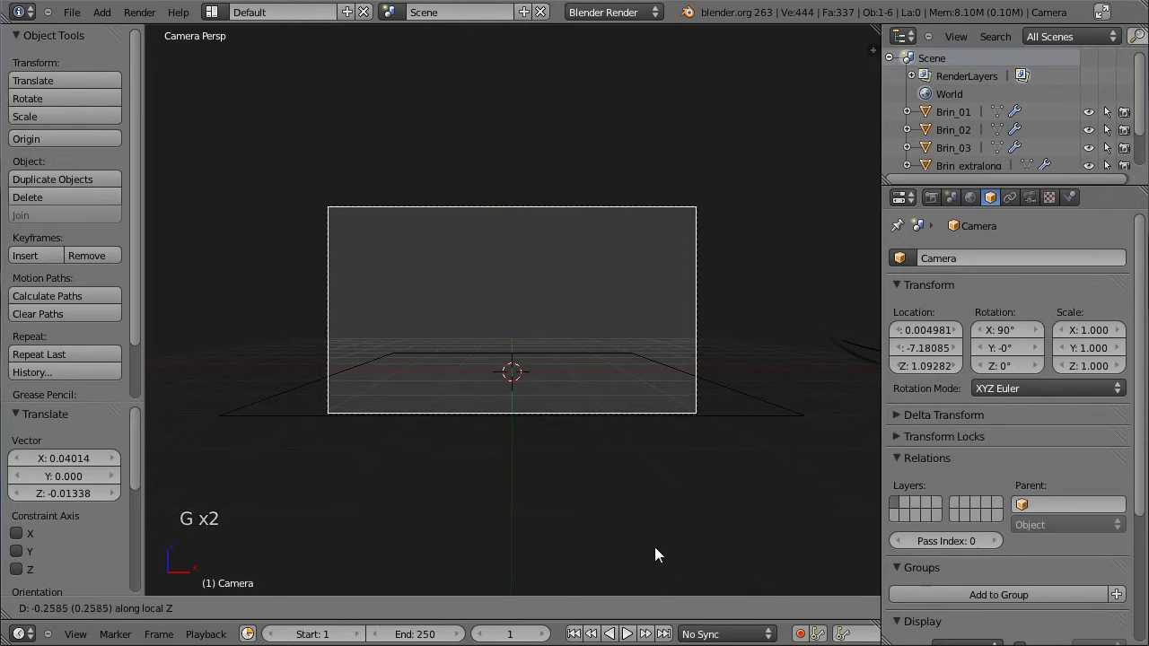
click(630, 547)
Edit the Sol plane and push its far edge back past the horizon in the camera view
right_click(343, 436)
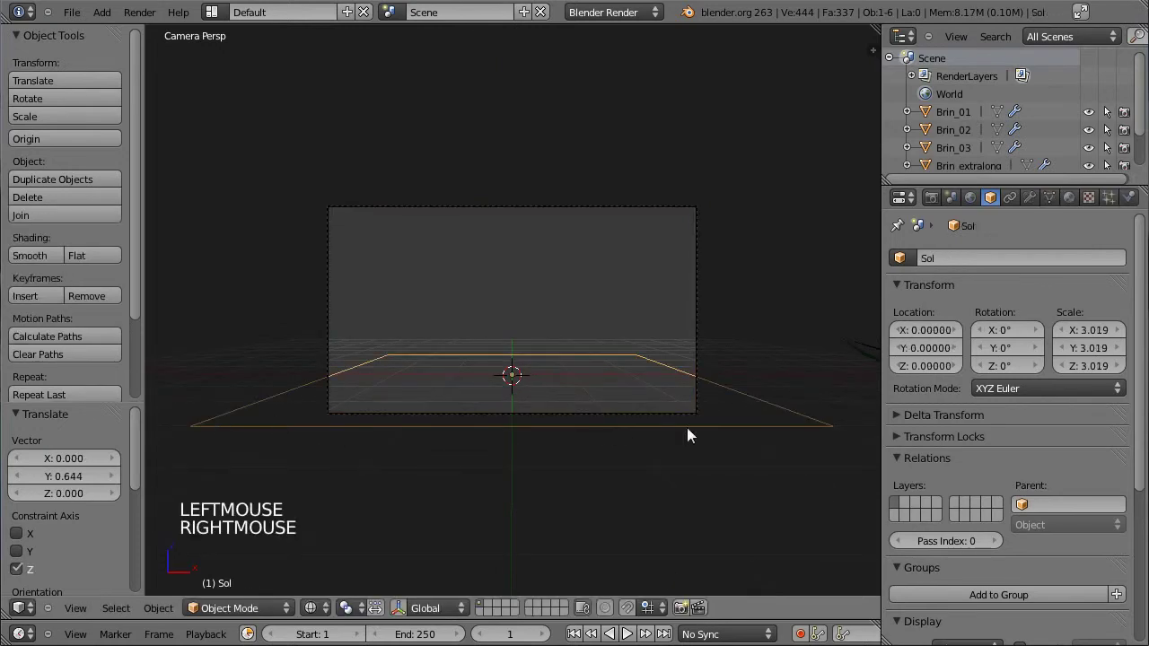
key(Tab)
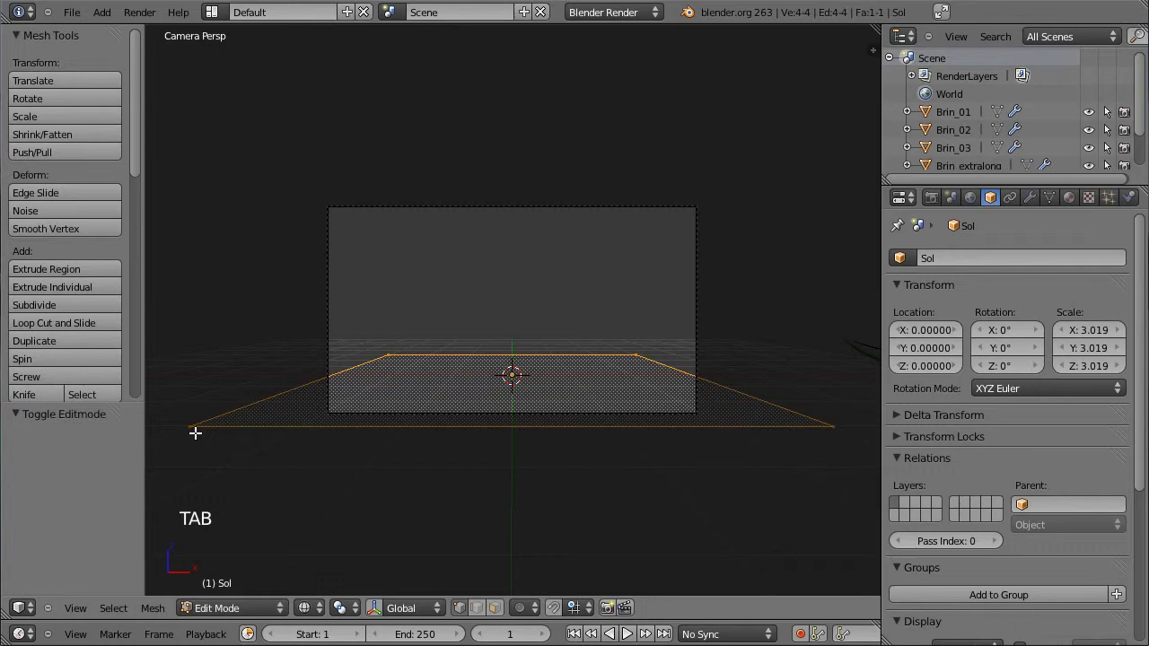
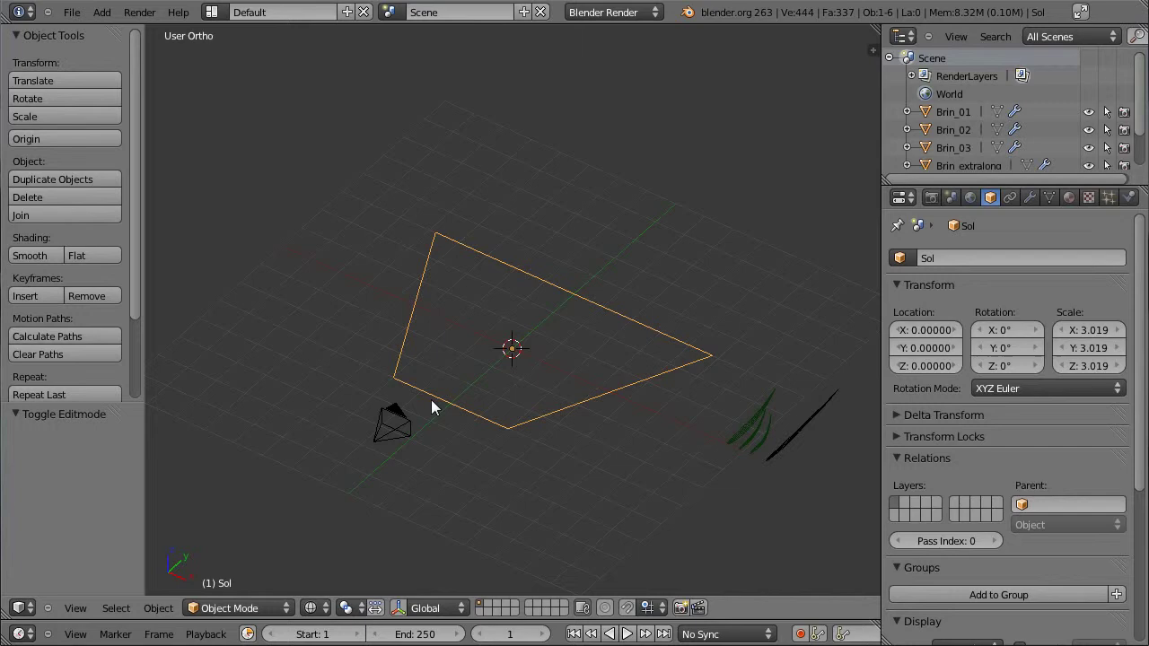
key(Tab)
key(g)
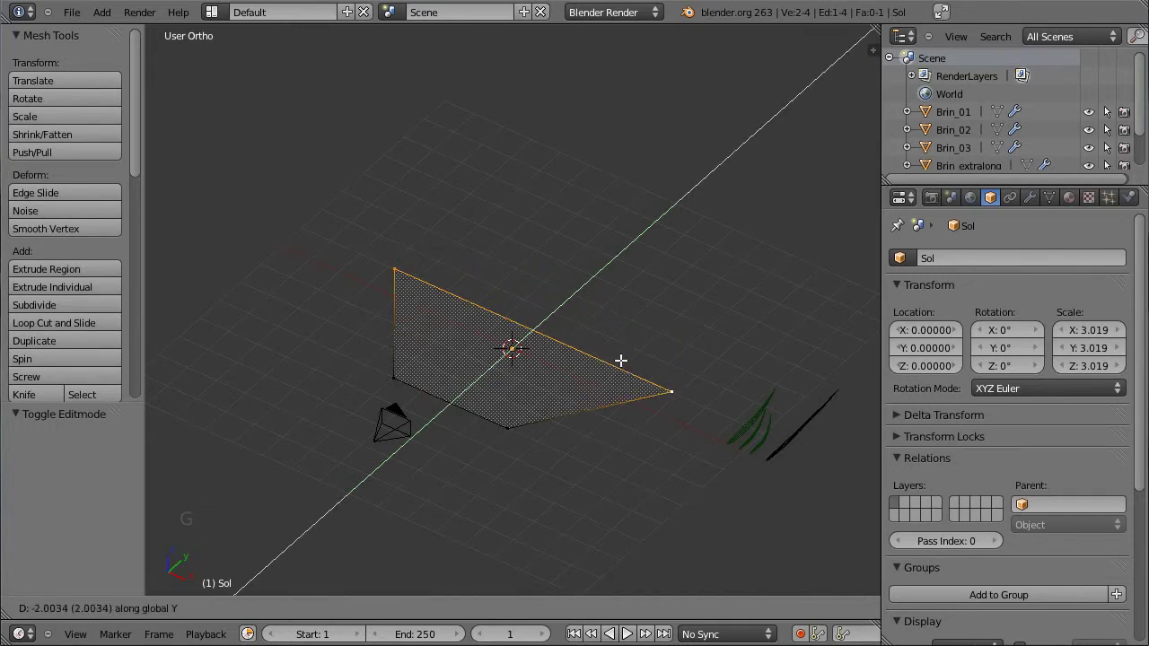
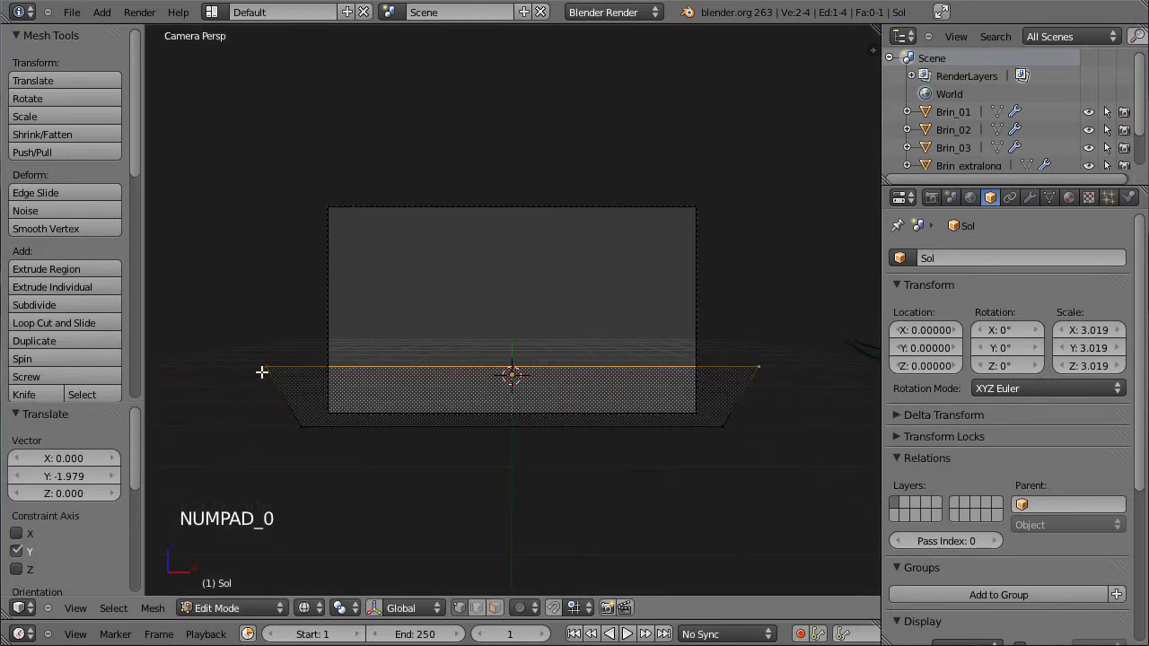
key(s)
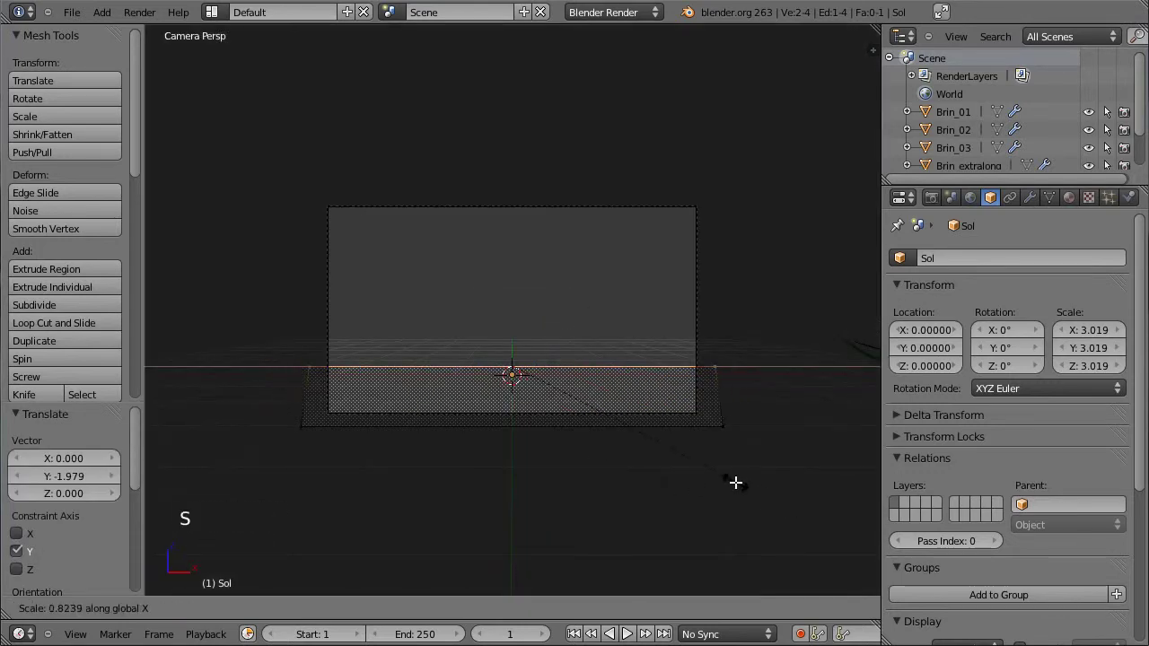
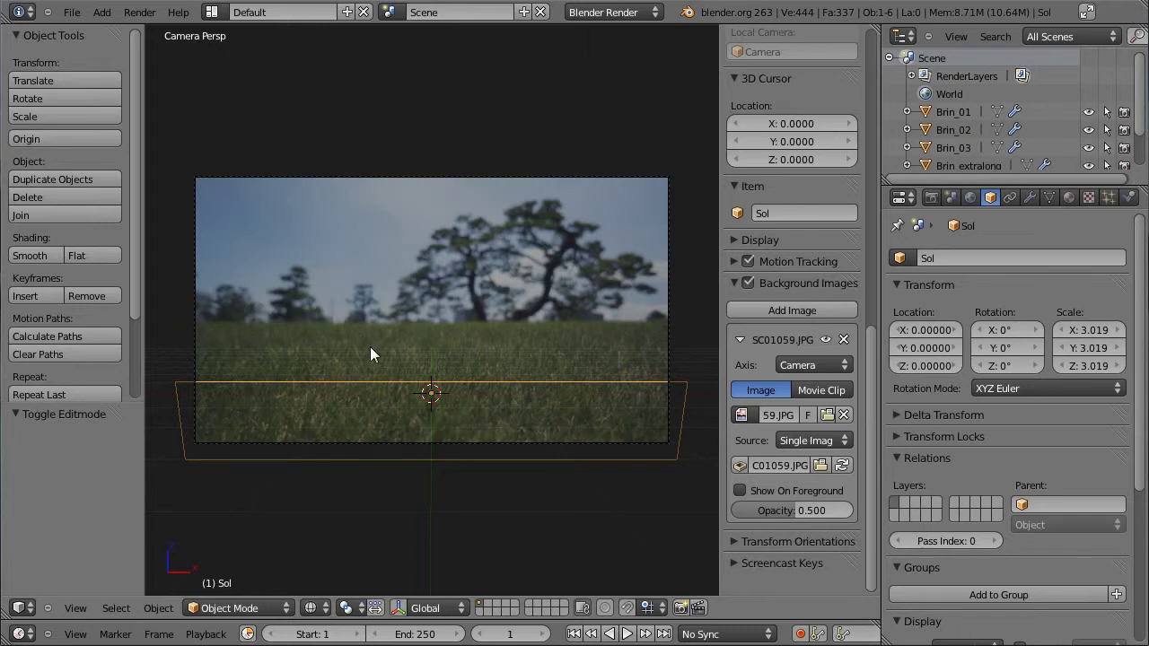
Hide the side panels and zoom the camera view over the half-opacity tree background
key(t)
key(n)
scroll(down, 3)
scroll(up, 3)
scroll(up, 3)
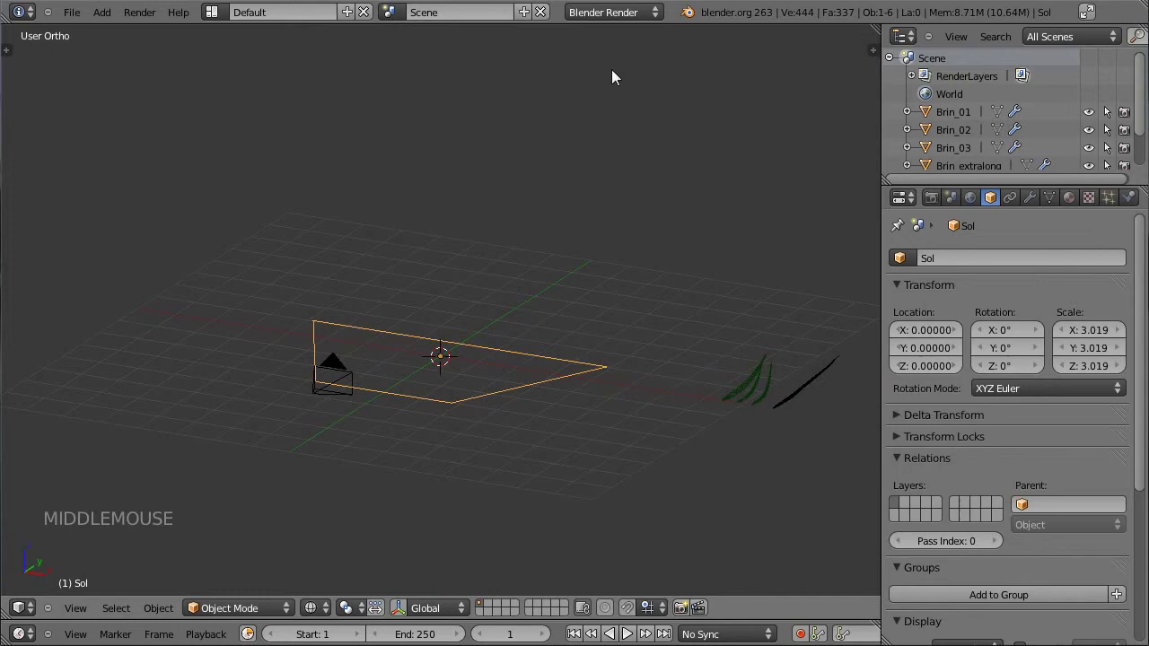
Switch the render engine to Cycles Render and bring up the Add menu for a Sun lamp
click(623, 17)
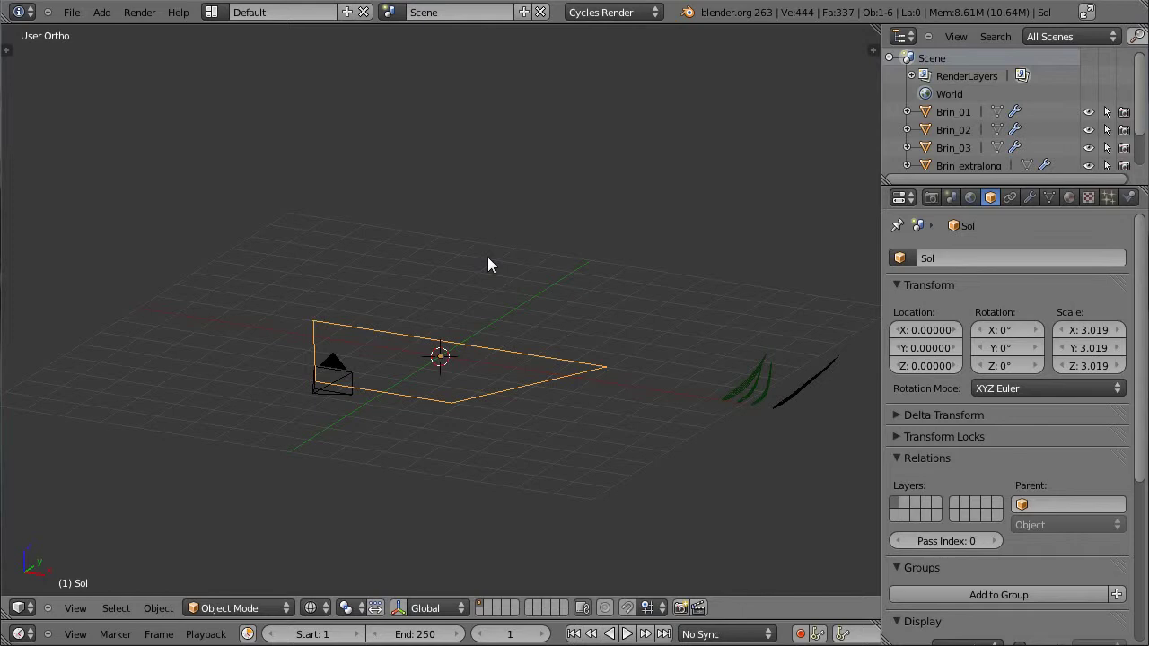
key(shift+a)
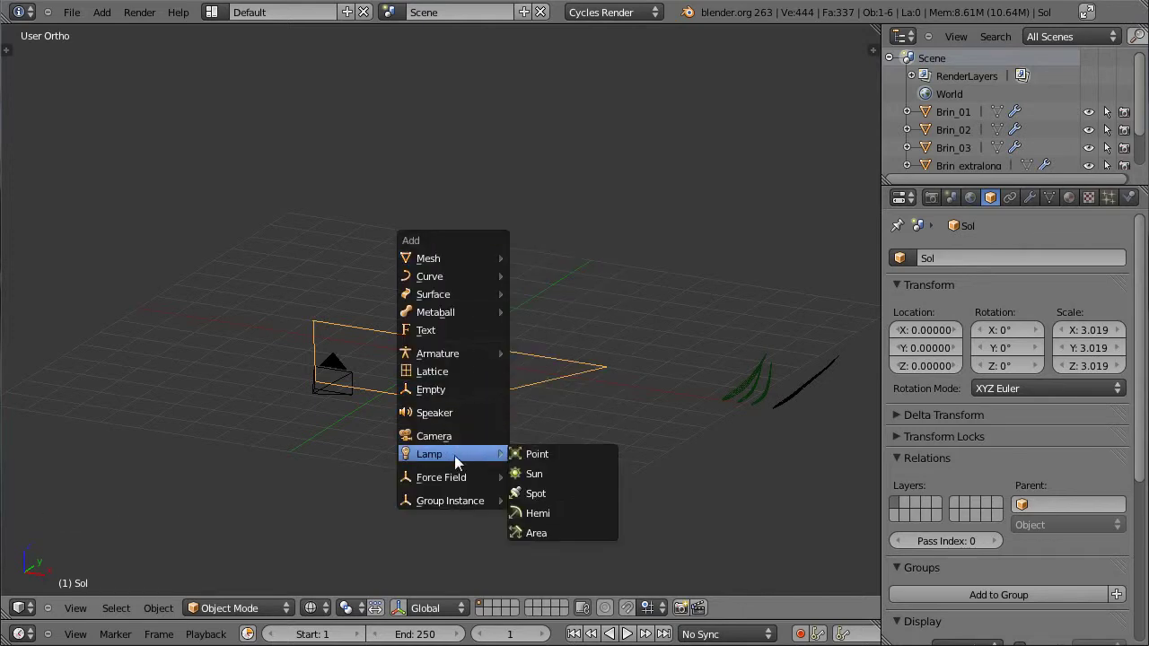
From Right view, move the sun high behind the scene and tilt it about -74° onto the grass
key(KP_3)
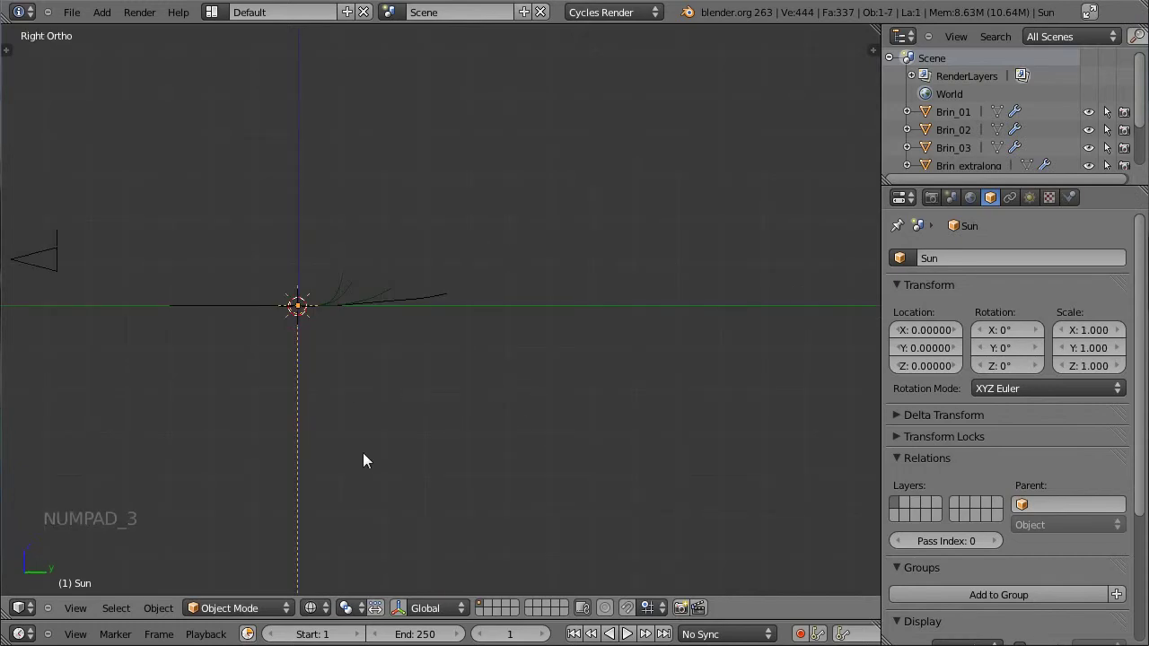
key(g)
click(773, 253)
key(g)
click(766, 448)
key(r)
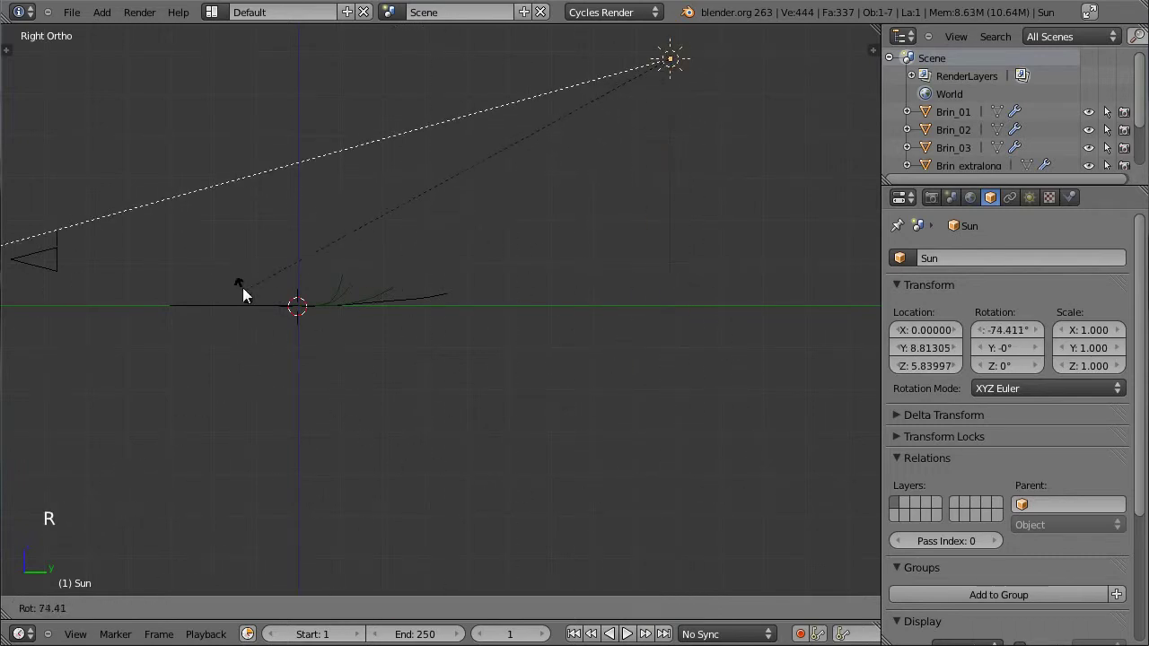
key(g)
click(599, 212)
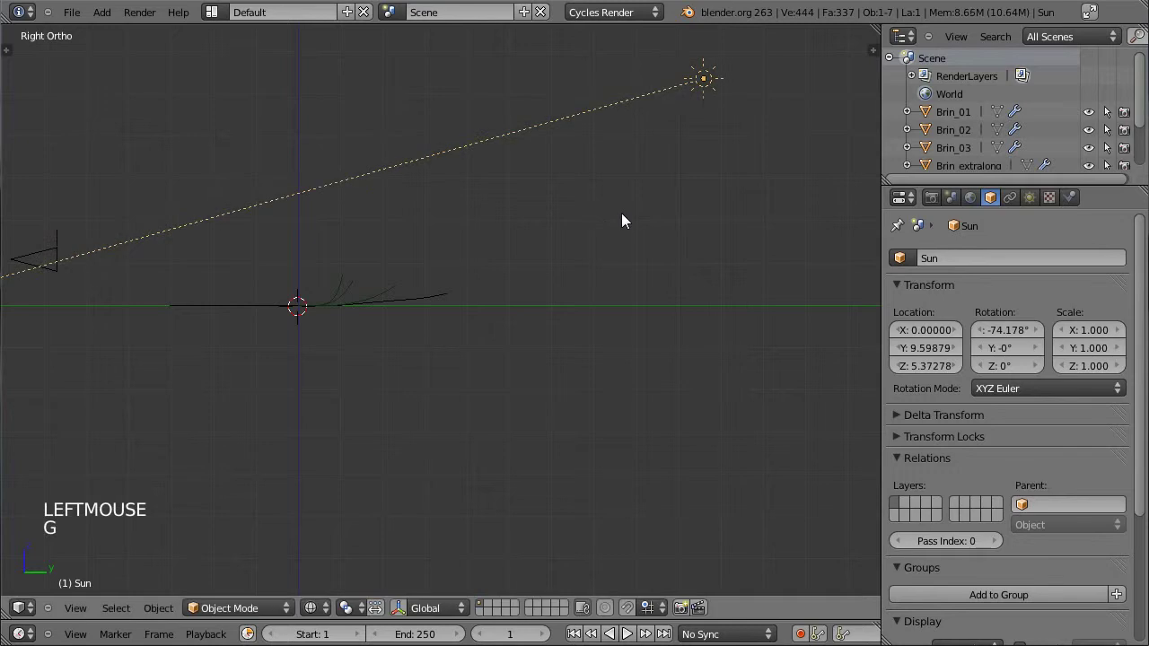
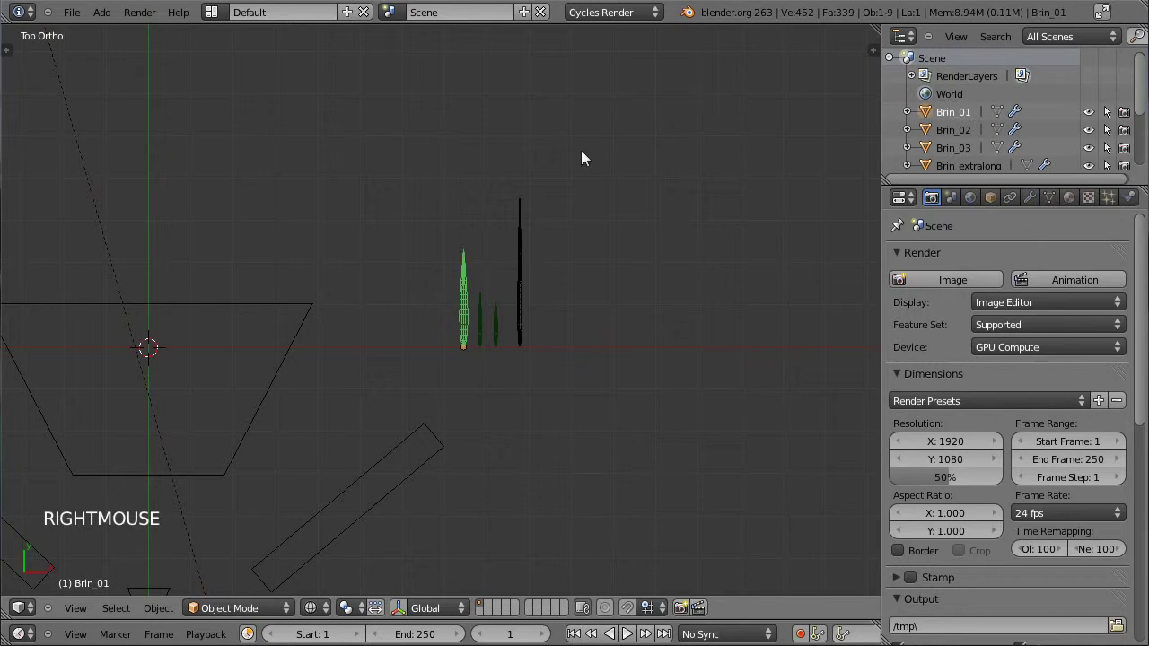
Rename the material to Herbe and link it to the other three grass blades via Ctrl+L Materials
click(1080, 203)
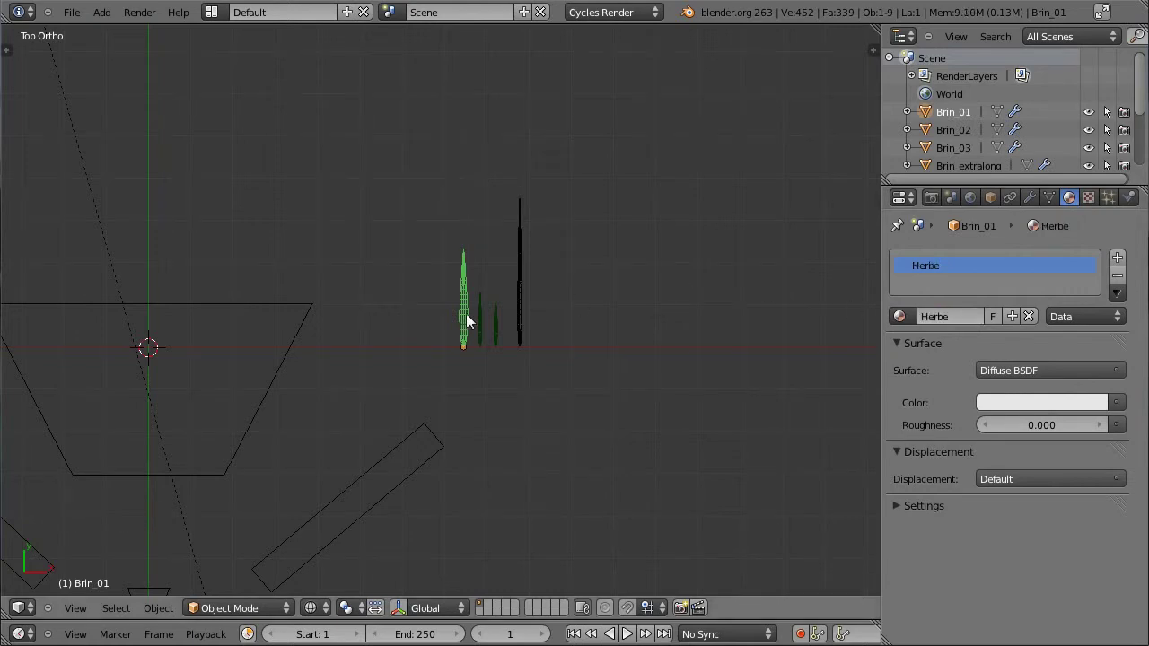
right_click(486, 326)
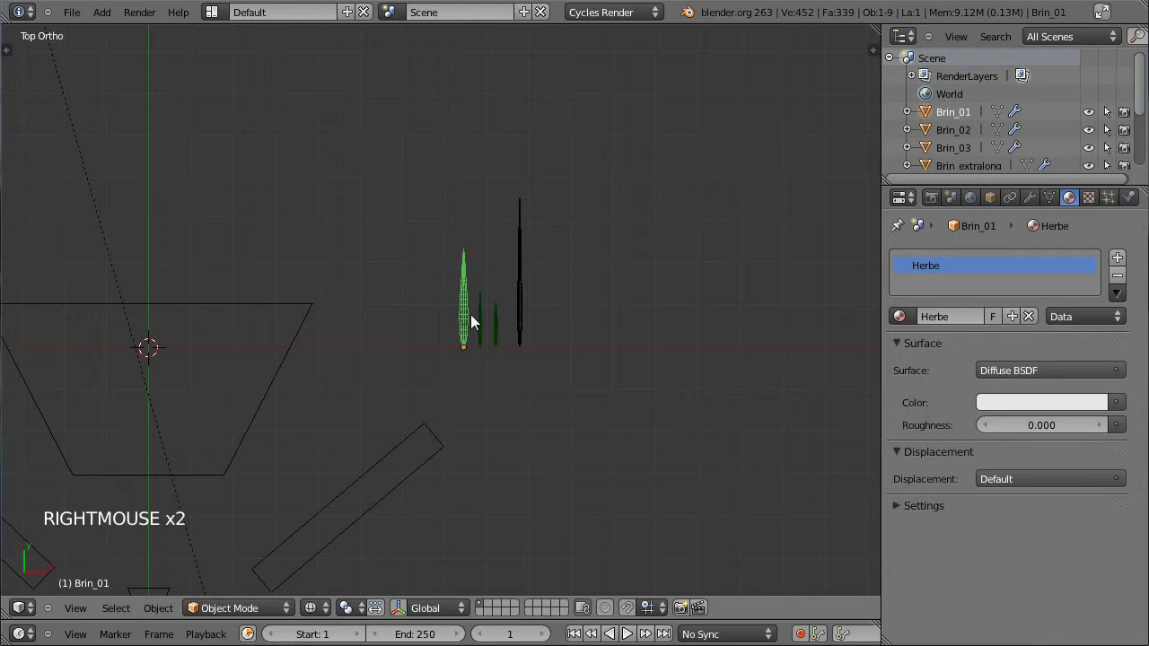
click(951, 157)
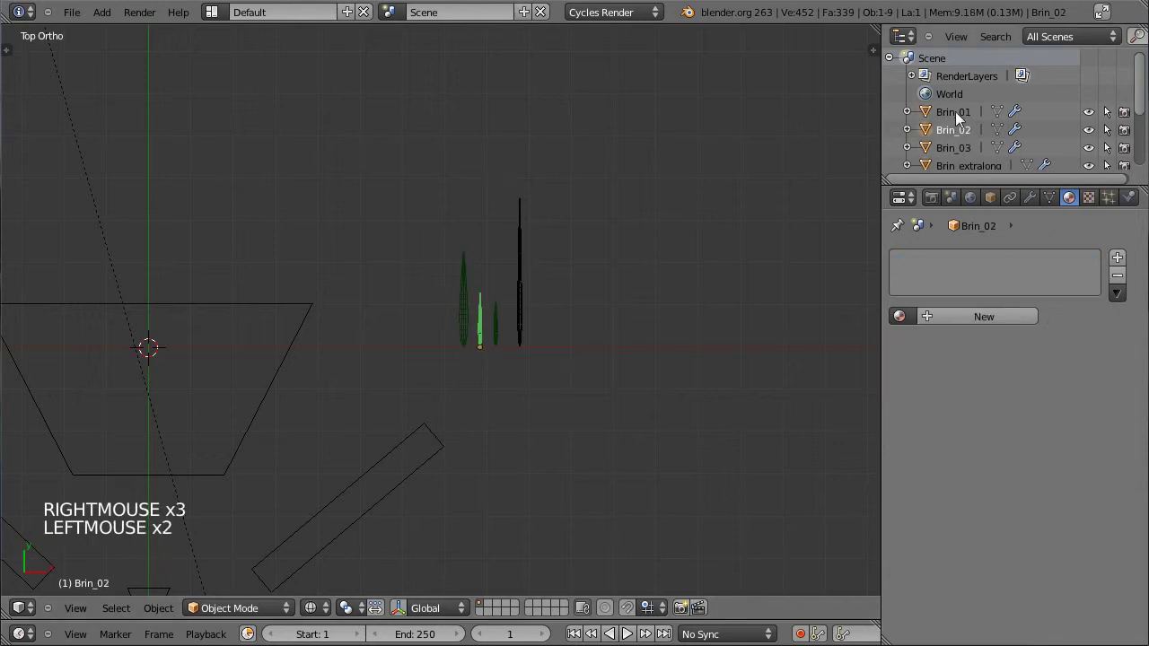
click(963, 135)
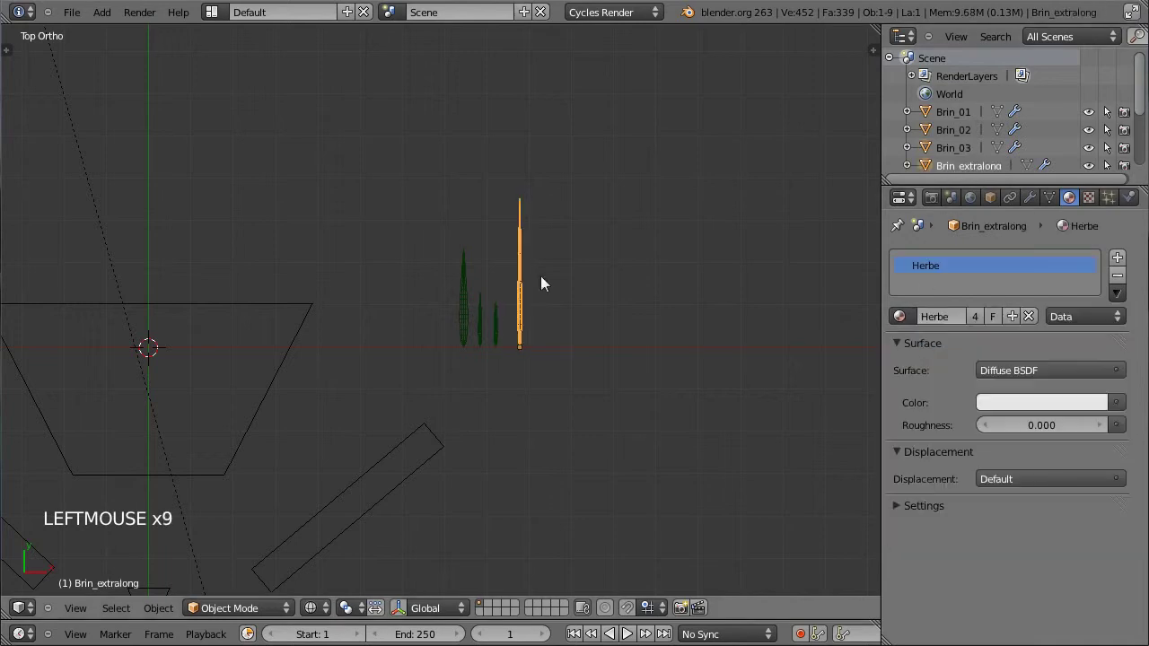
right_click(506, 328)
Add a plane beside the blades and assign it the shared Herbe material
key(shift+a)
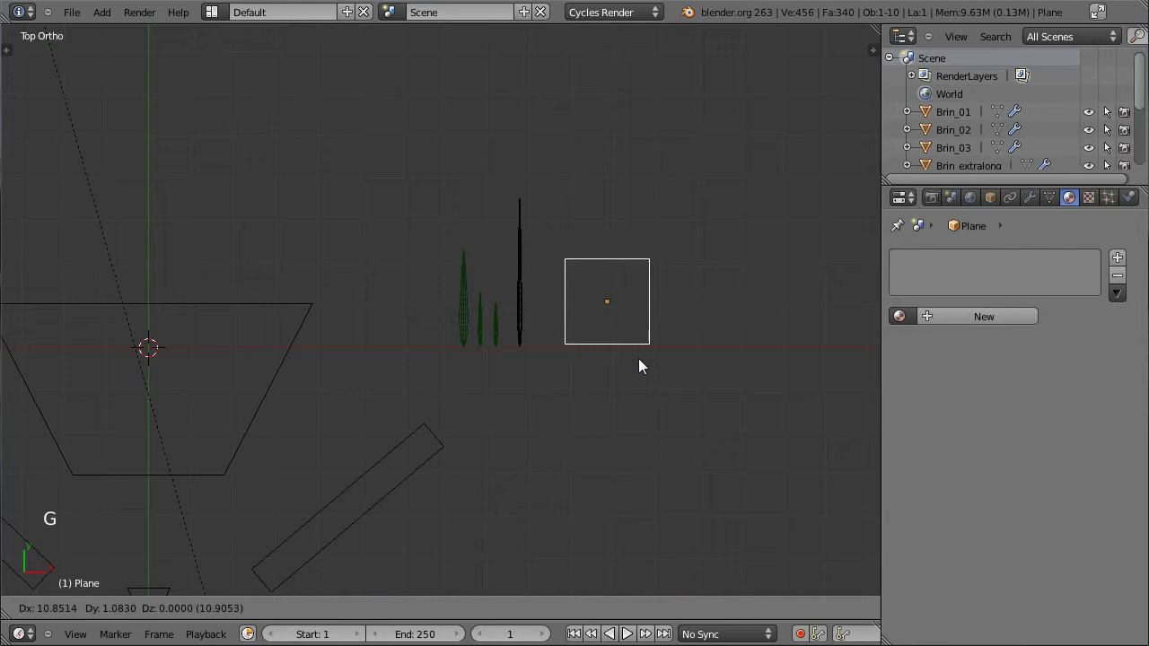
click(630, 366)
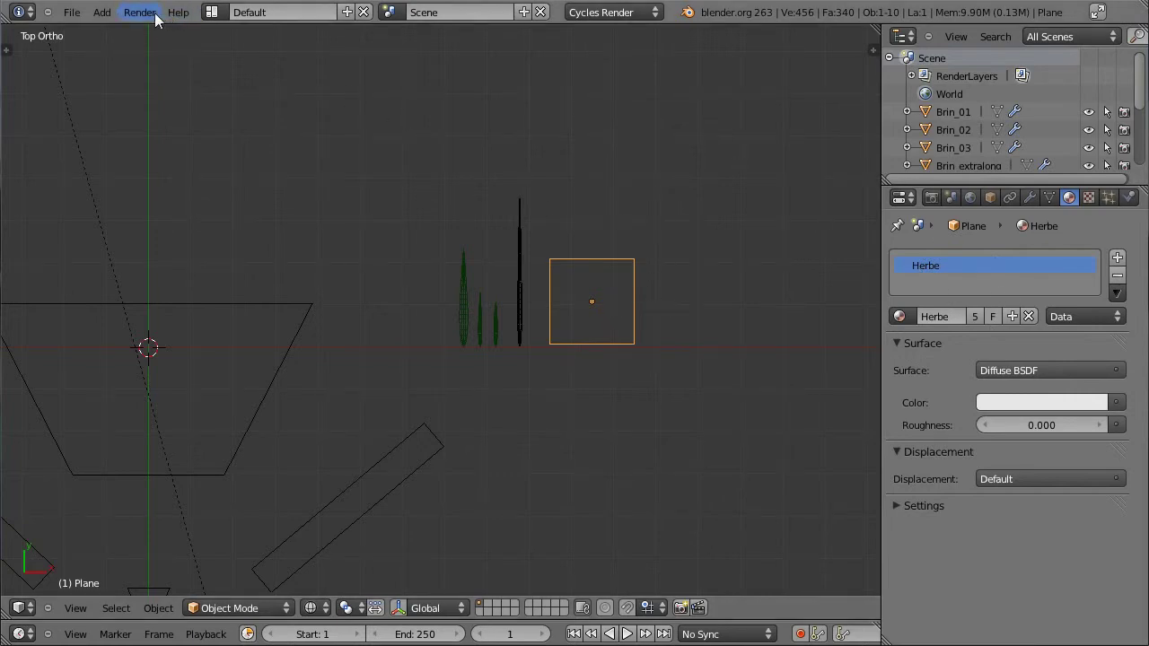
Start a Cycles rendered viewport preview of the blades and Herbe plane and zoom in on it
click(335, 611)
scroll(up, 3)
scroll(up, 3)
middle_click(677, 304)
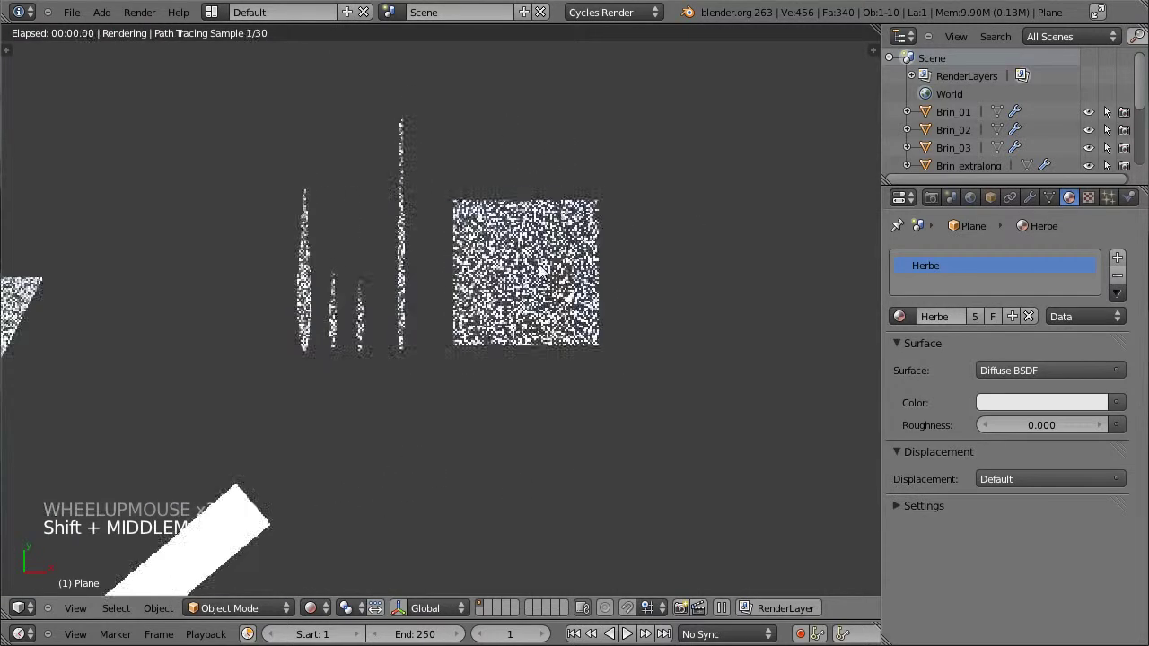
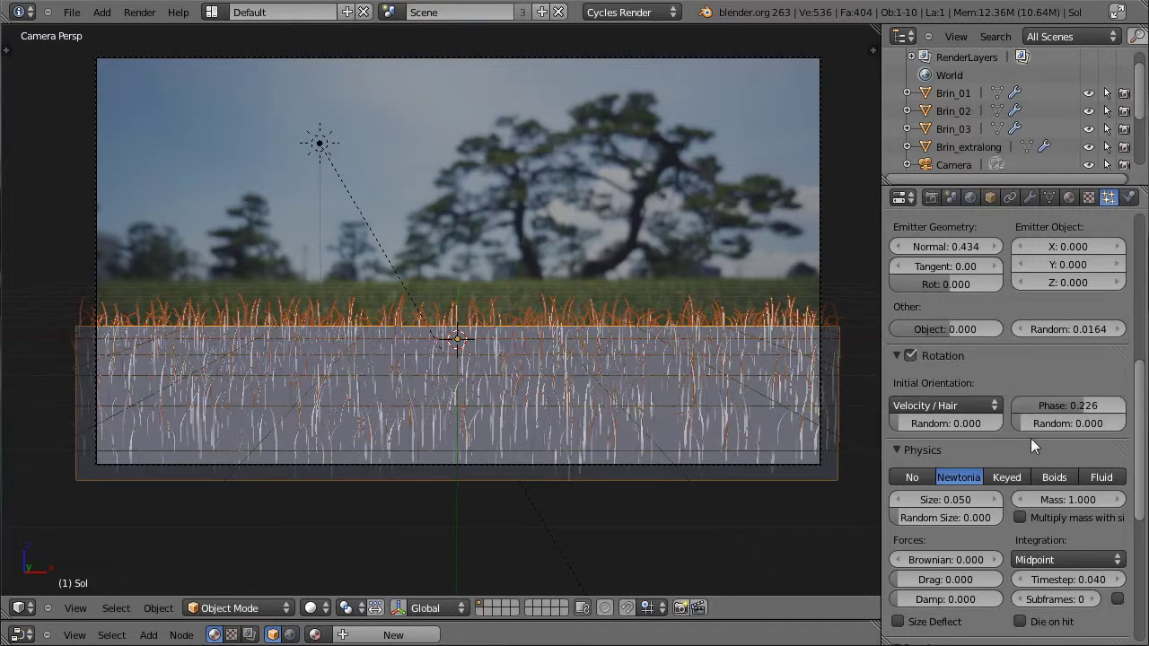
On Herbe_std, randomize rotation, set Random Size 0.252 and disable Emitter rendering for Sol
click(1037, 434)
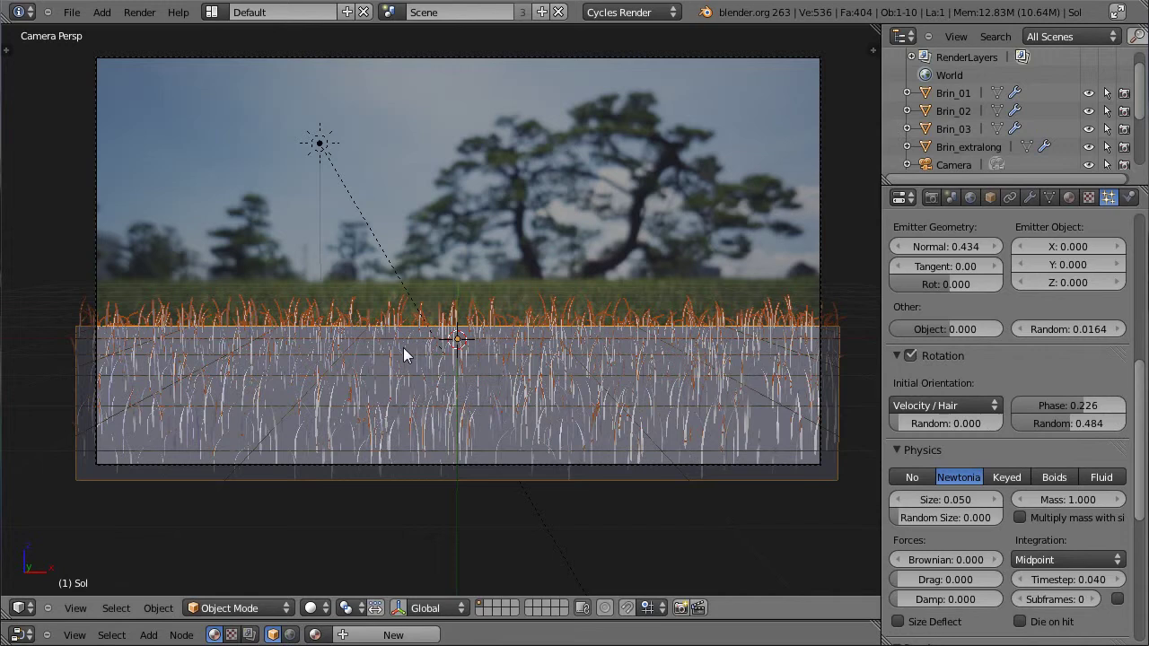
click(1147, 388)
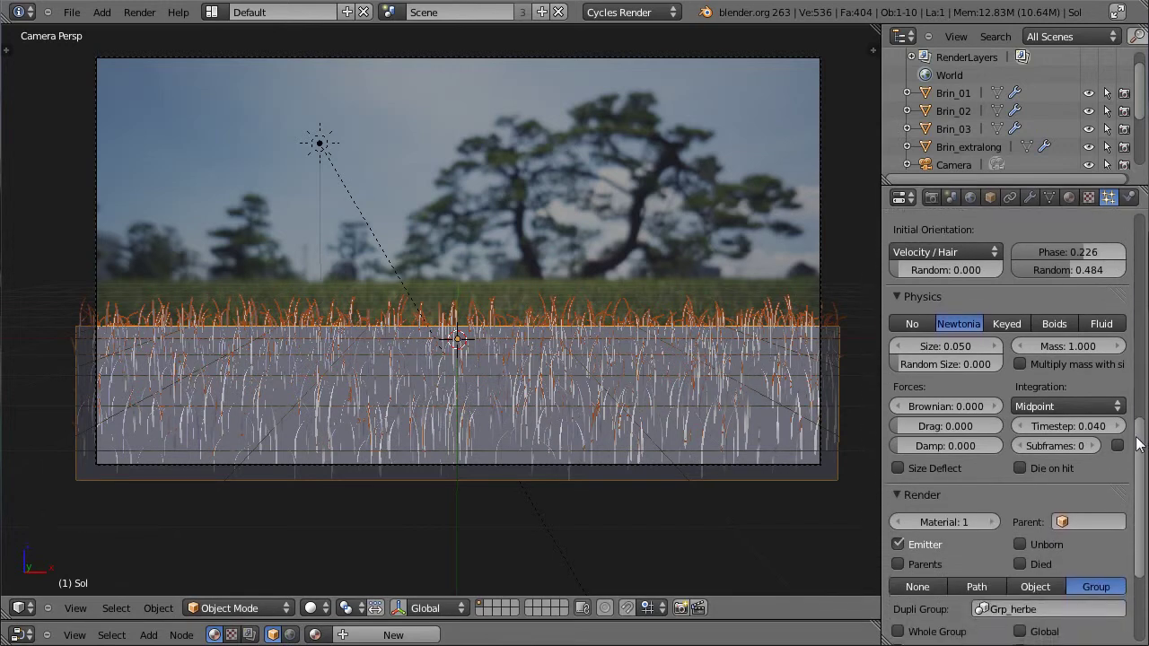
click(908, 368)
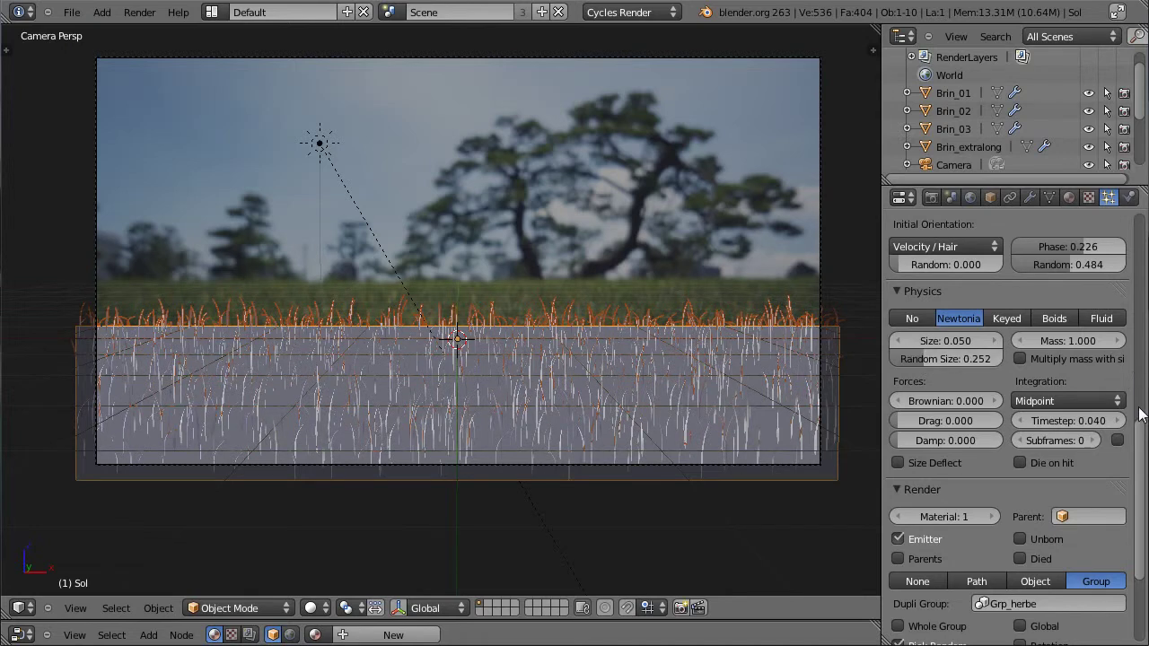
click(1141, 475)
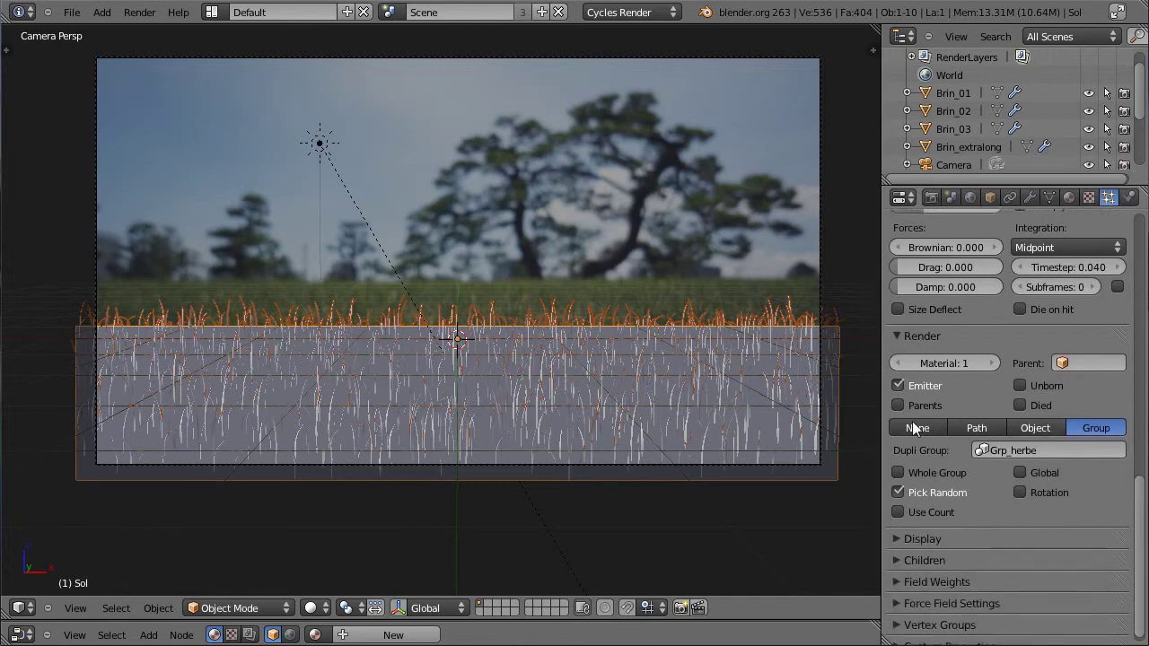
click(909, 395)
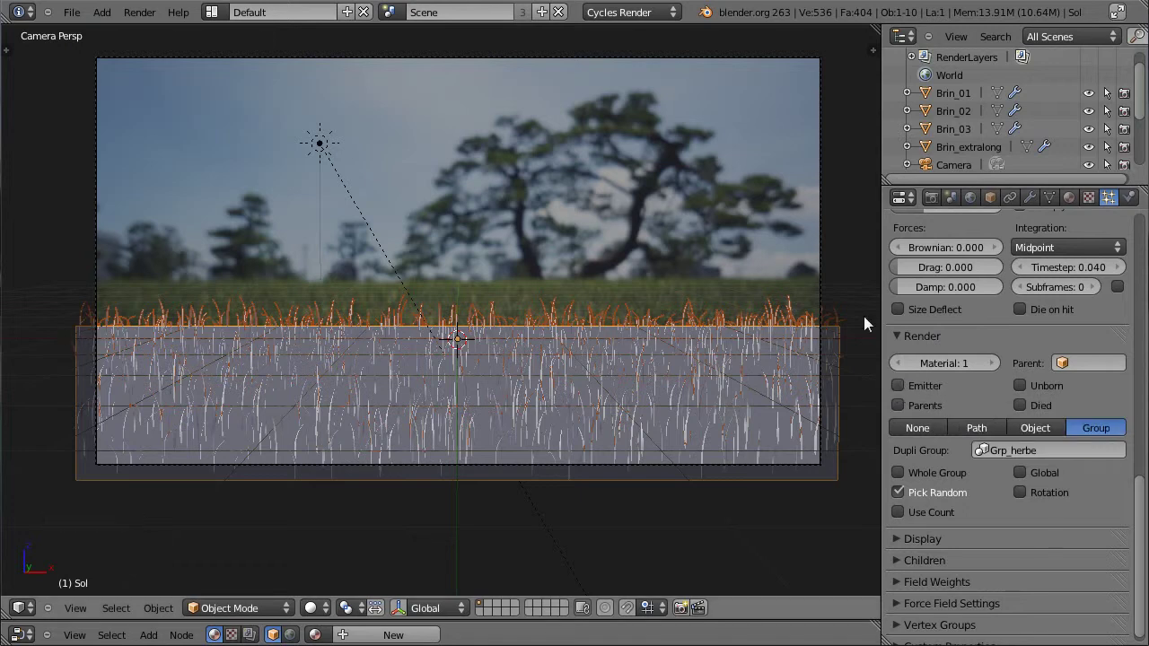
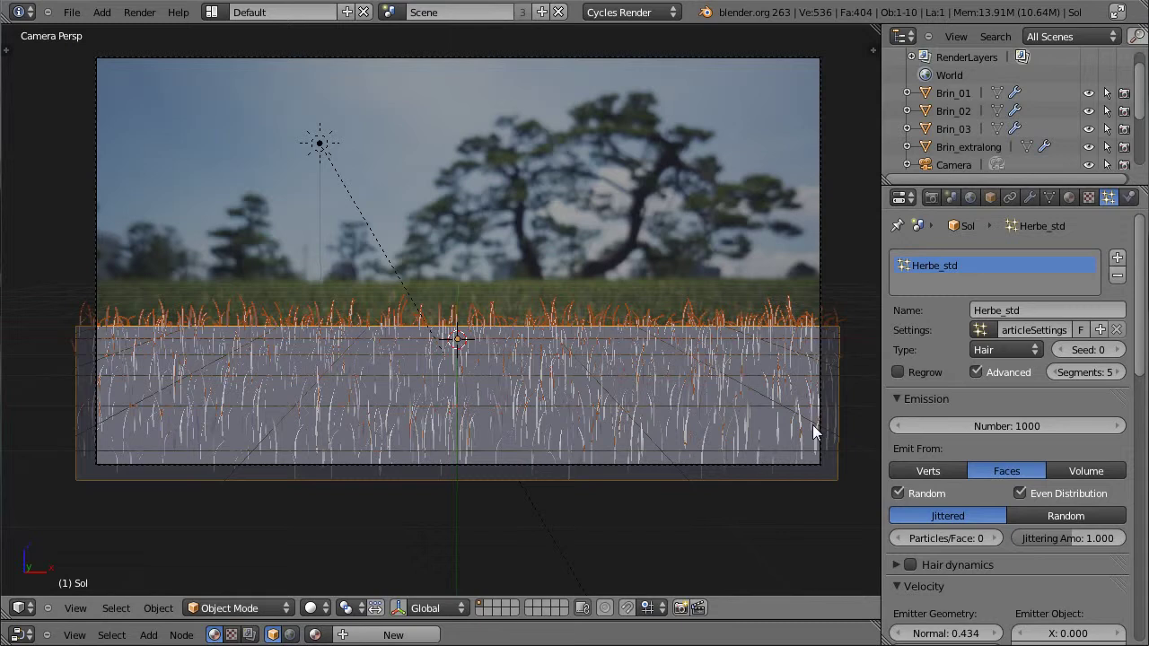
click(757, 400)
key(n)
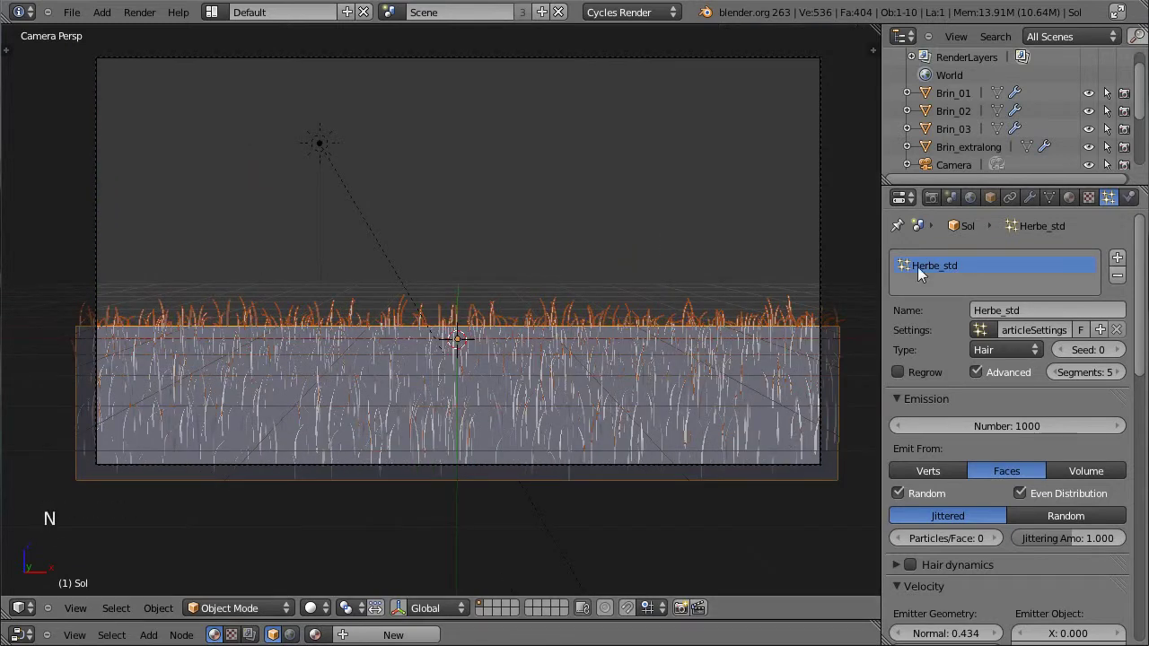
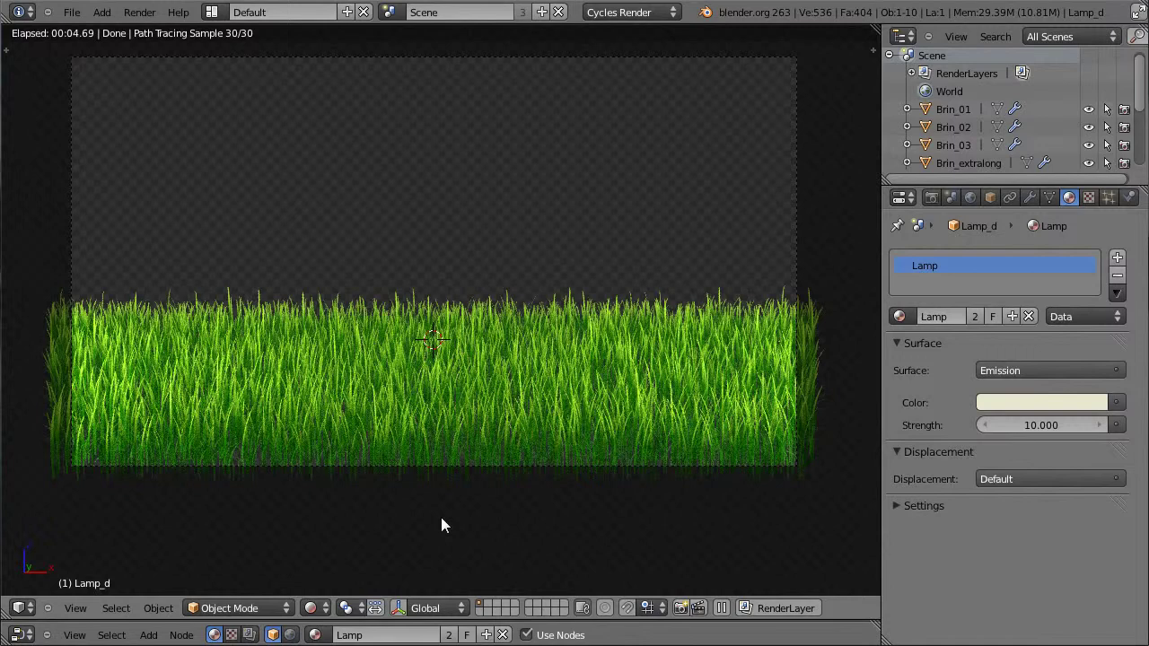
Return to Solid shading, orbit around the grass field, then go back to camera view with the N sidebar
click(322, 619)
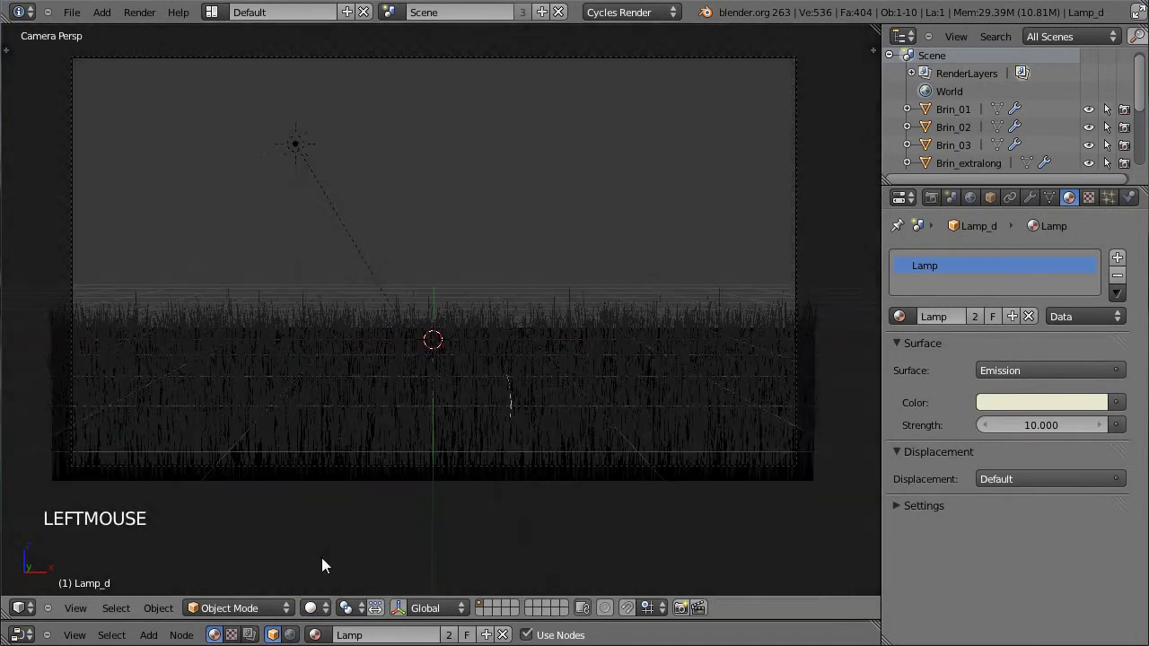
middle_click(341, 372)
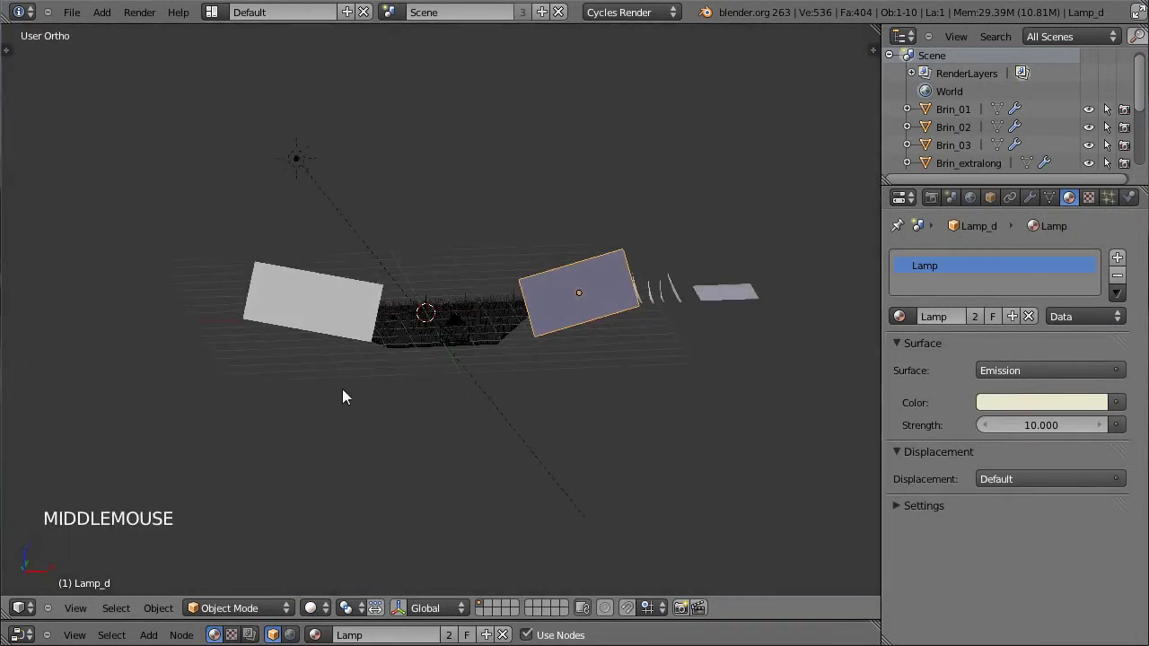
scroll(up, 3)
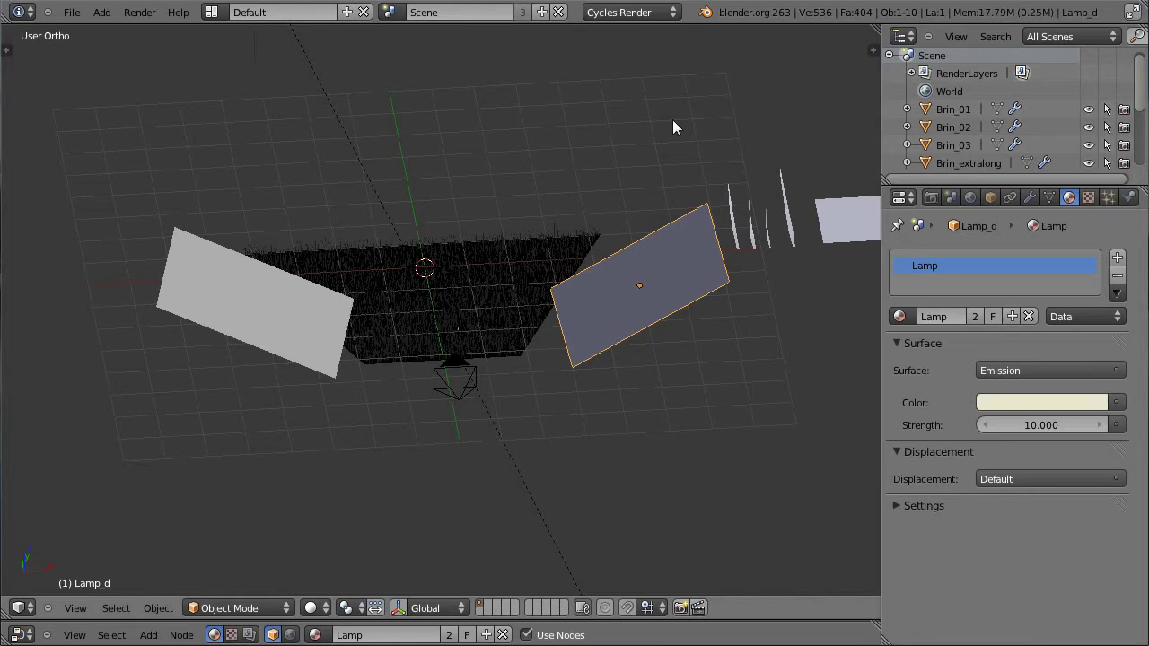
key(KP_0)
key(n)
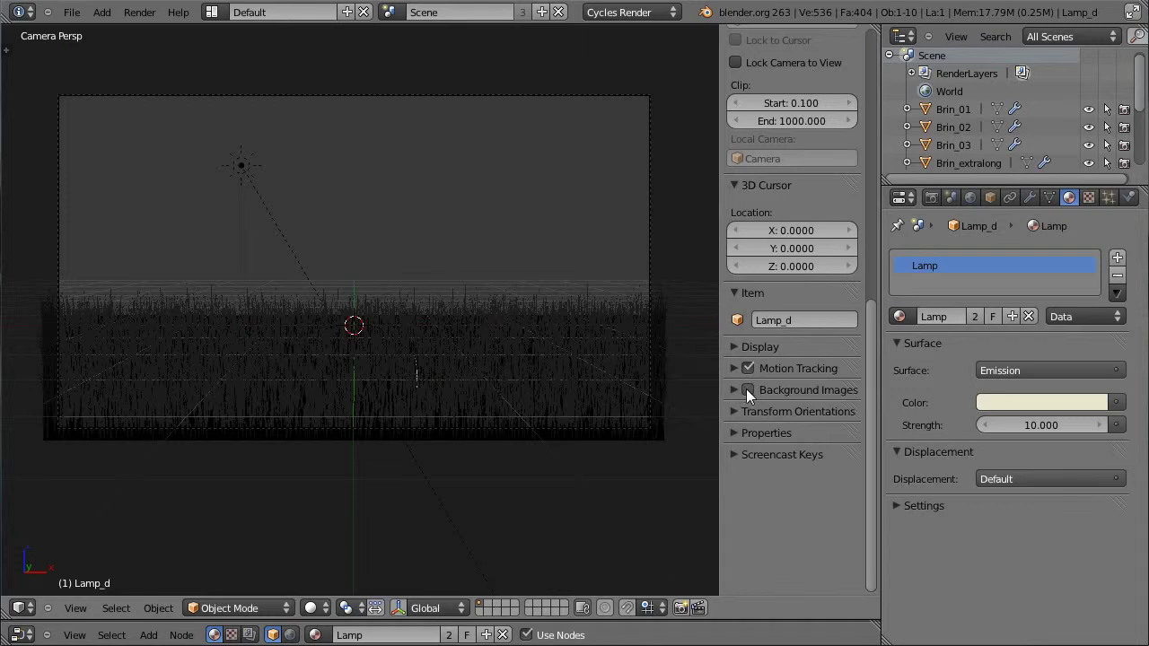
Re-enable Background Images, select the Sol ground and show its Particles settings
click(753, 396)
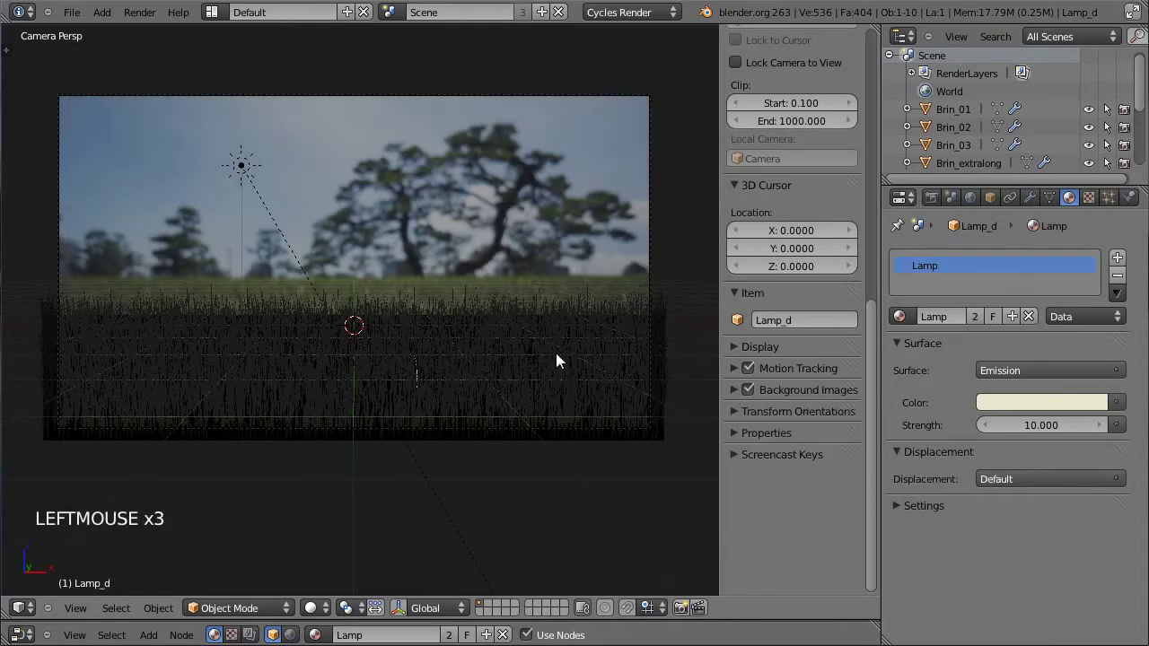
right_click(602, 387)
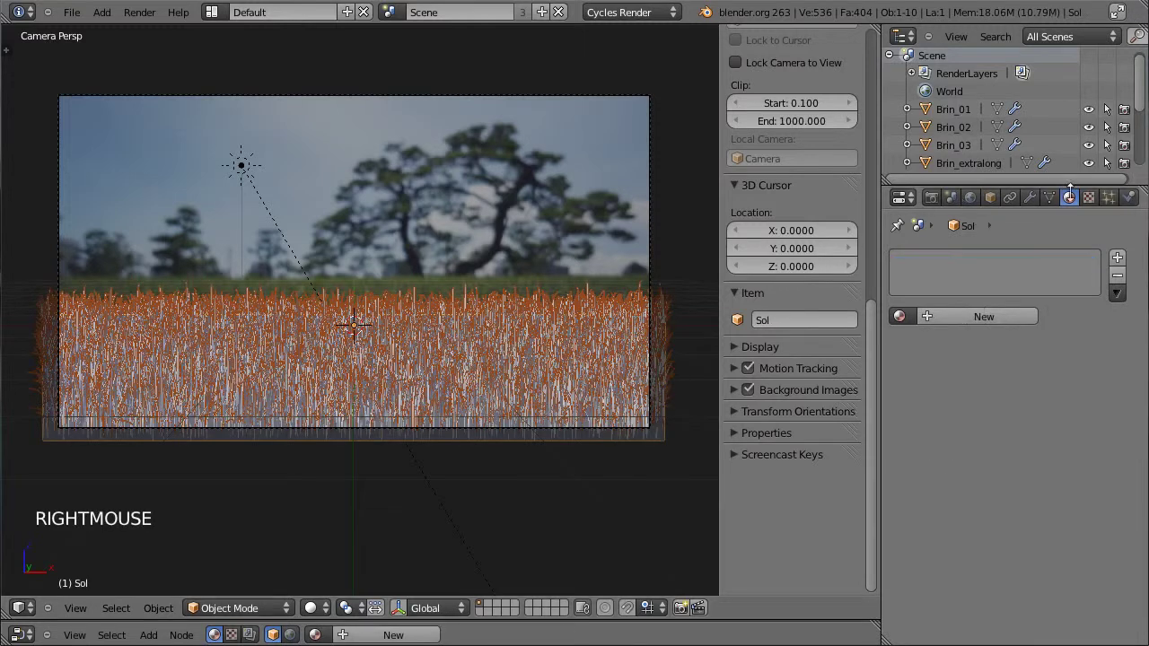
click(1102, 210)
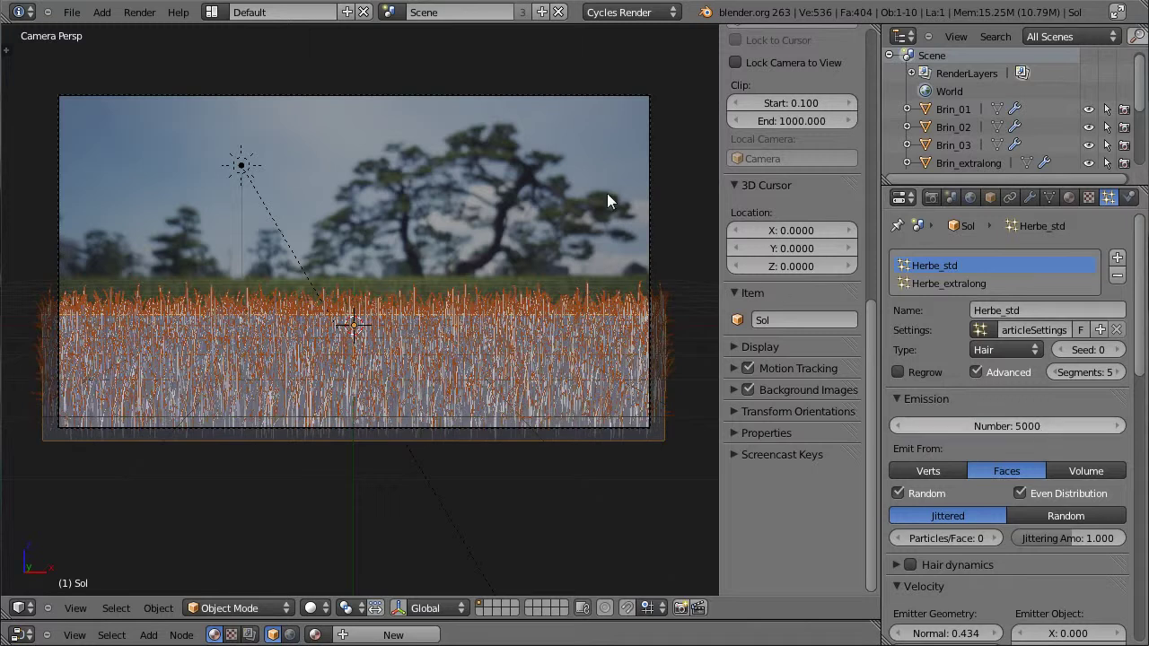
Select the camera, nudge it forward and adjust its tilt
right_click(489, 102)
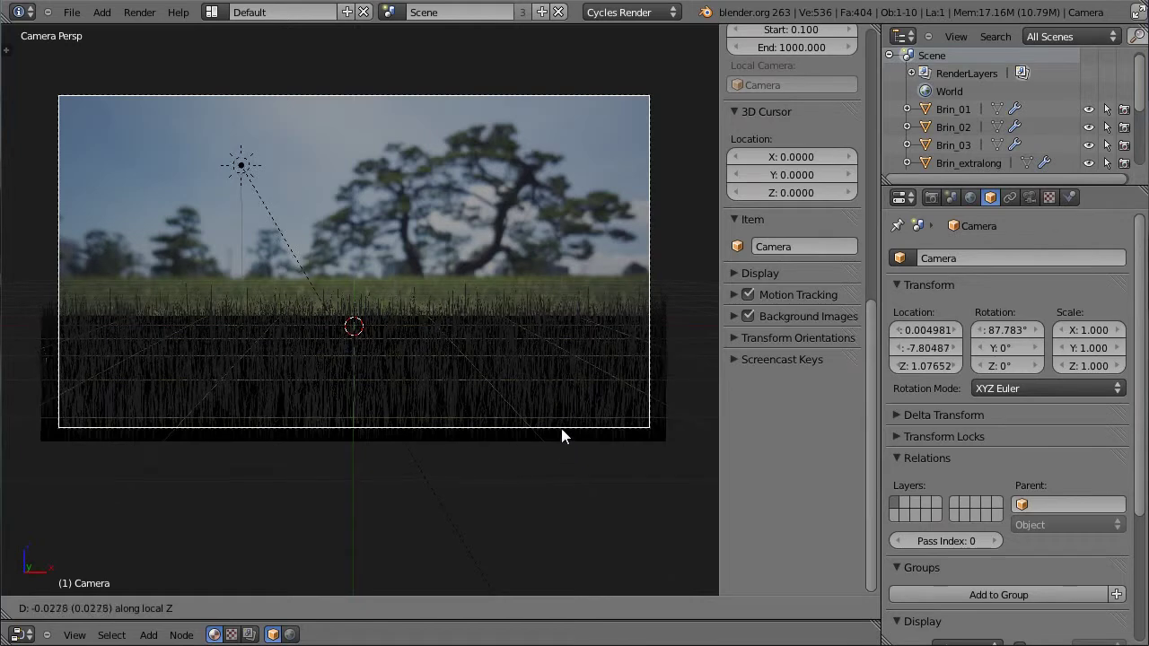
click(581, 465)
key(r)
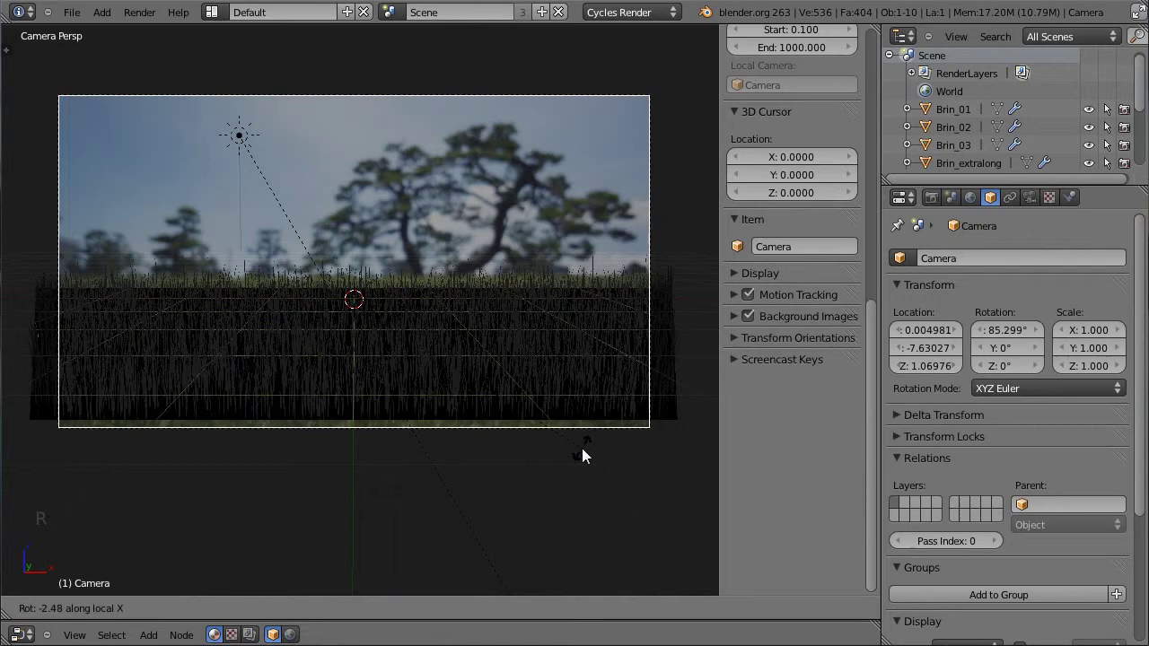
click(423, 438)
middle_click(421, 437)
In camera view lower the camera, move it closer to the grass and set its X tilt to about 86.5°
key(KP_0)
key(g)
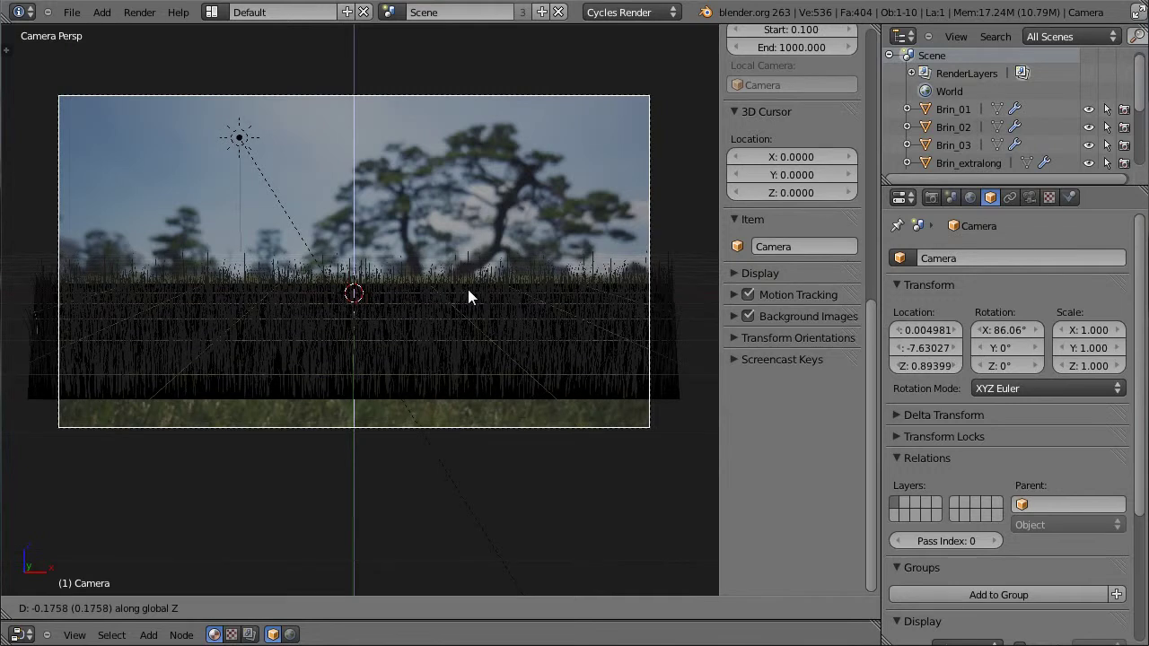
click(475, 296)
key(g)
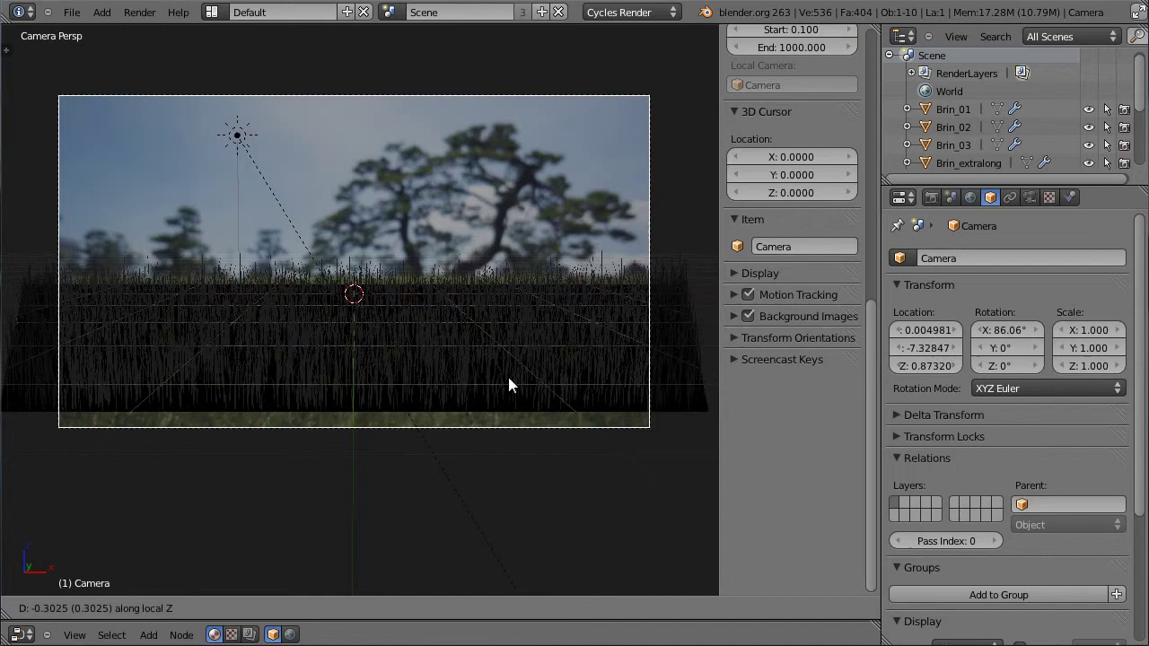
click(582, 435)
key(r)
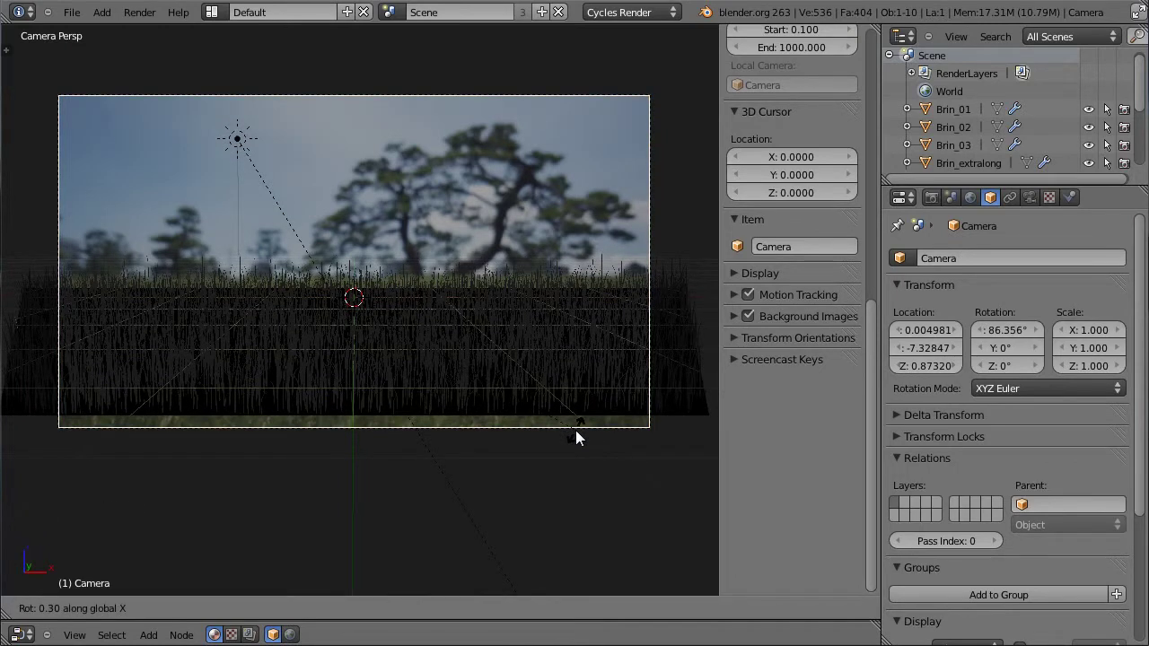
click(348, 302)
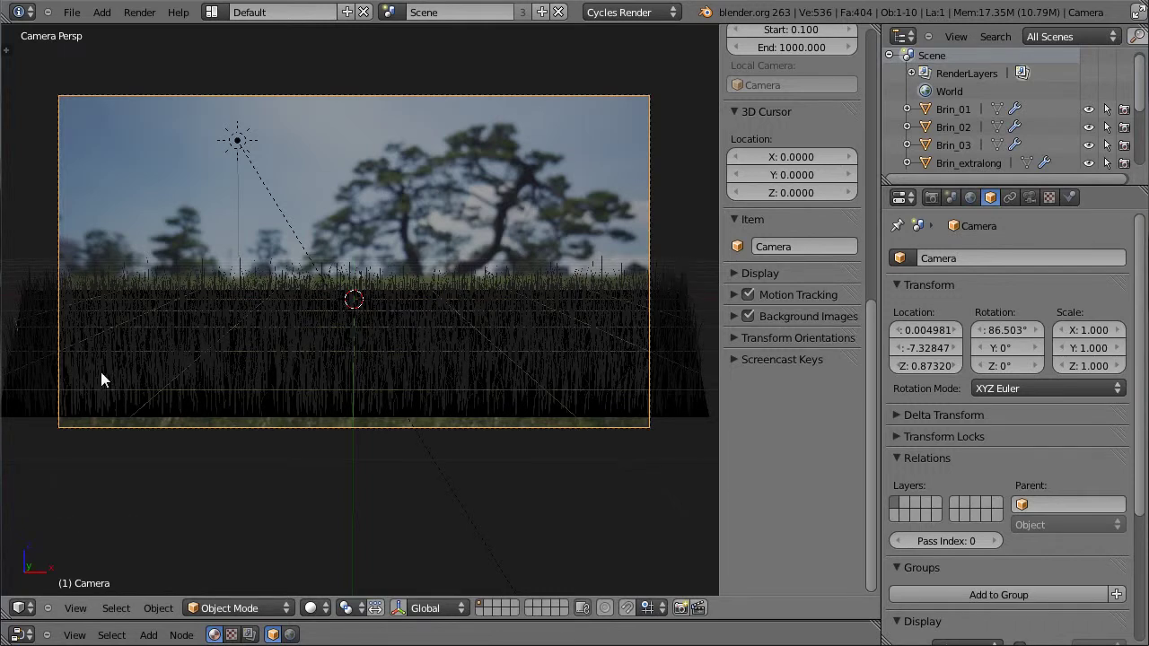
click(331, 619)
With the rendered preview on, shorten the Herbe_std blades on Sol and add random length variation
click(330, 612)
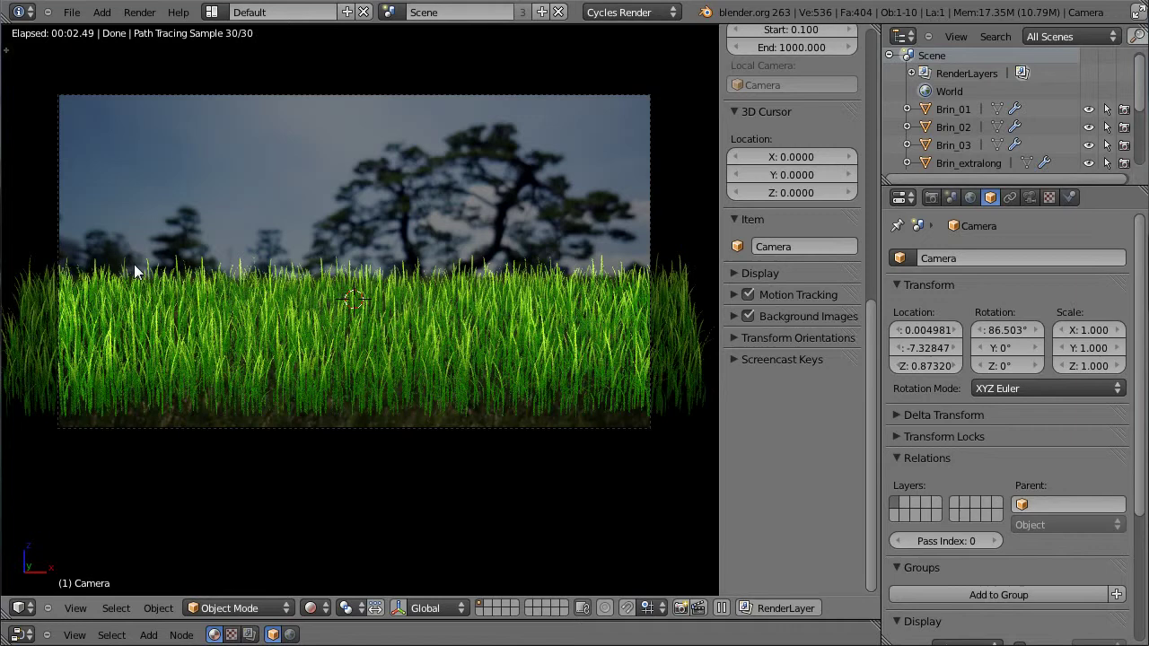
scroll(down, 3)
click(961, 149)
scroll(down, 3)
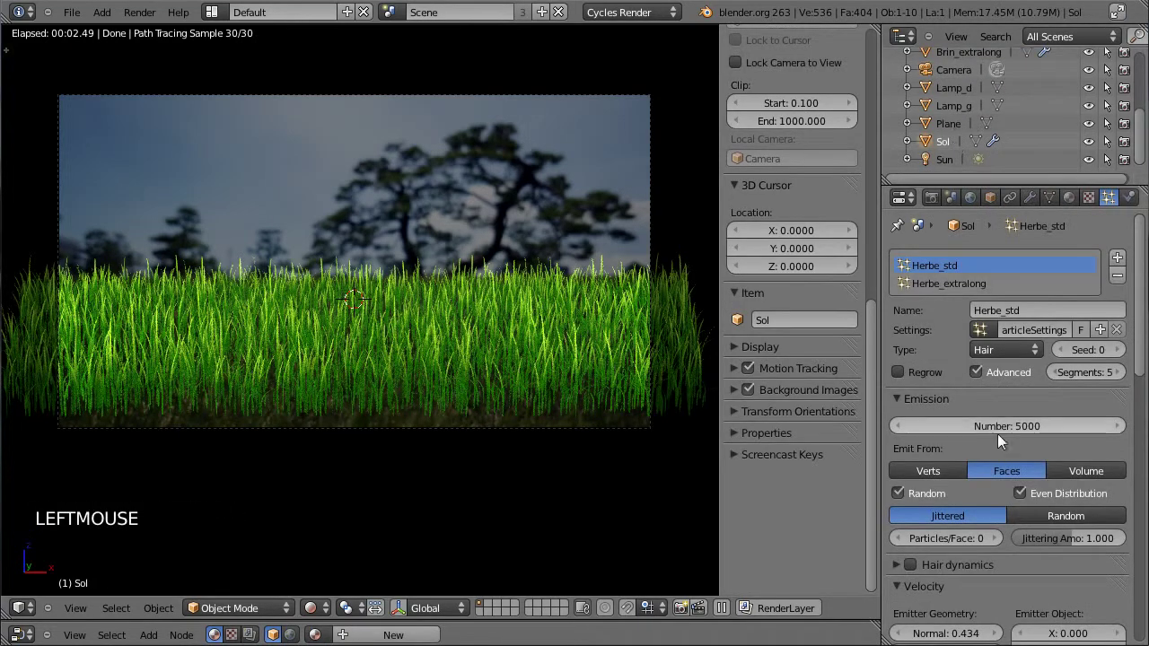
scroll(down, 3)
click(907, 498)
click(906, 498)
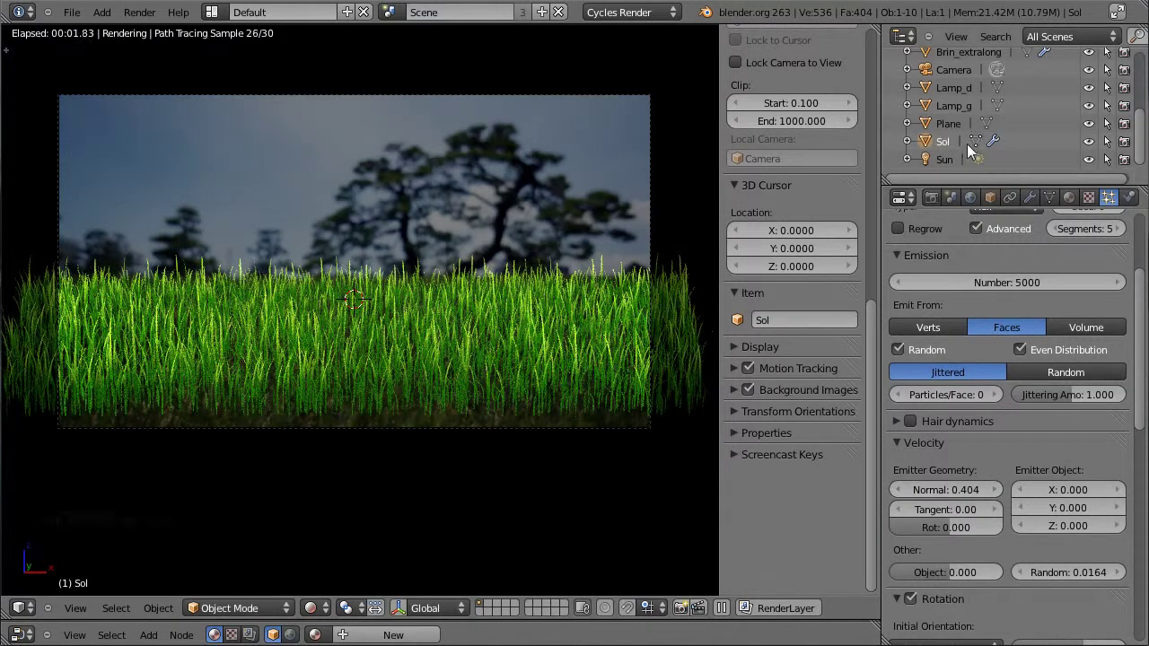
Adjust the blade length of the Herbe_extralong particle system and raise the camera slightly
scroll(up, 3)
click(957, 291)
scroll(up, 3)
scroll(down, 3)
scroll(down, 3)
click(909, 531)
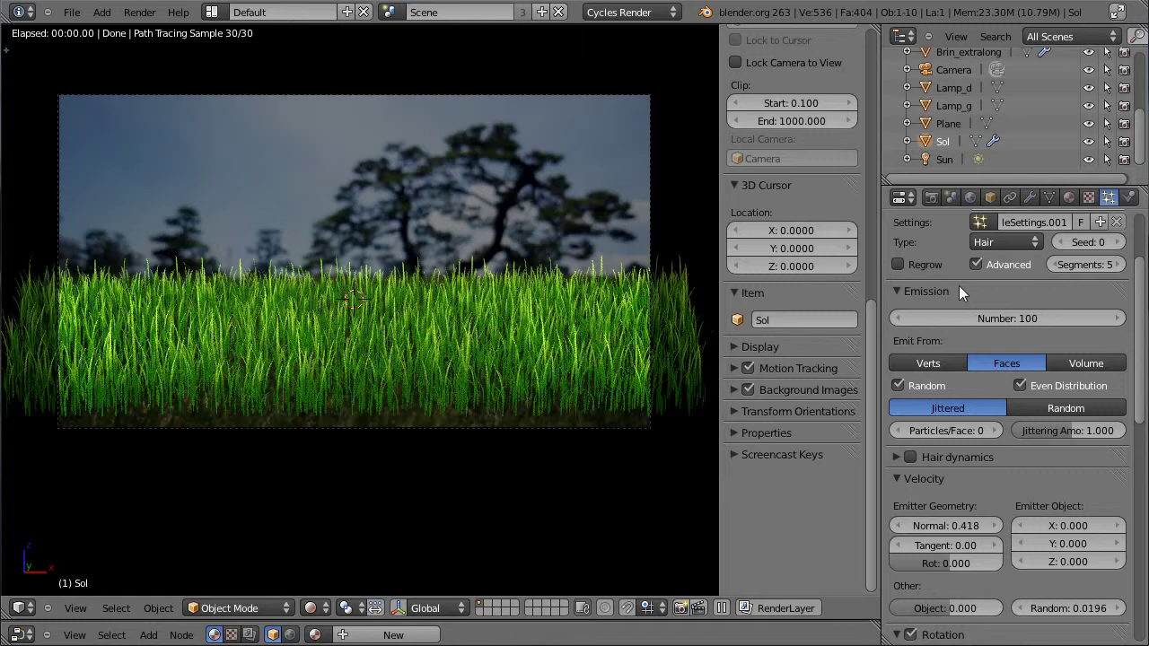
scroll(up, 3)
click(959, 108)
Let the Cycles preview of the raised-camera shot reach 30/30 samples, then leave Rendered shading
right_click(660, 217)
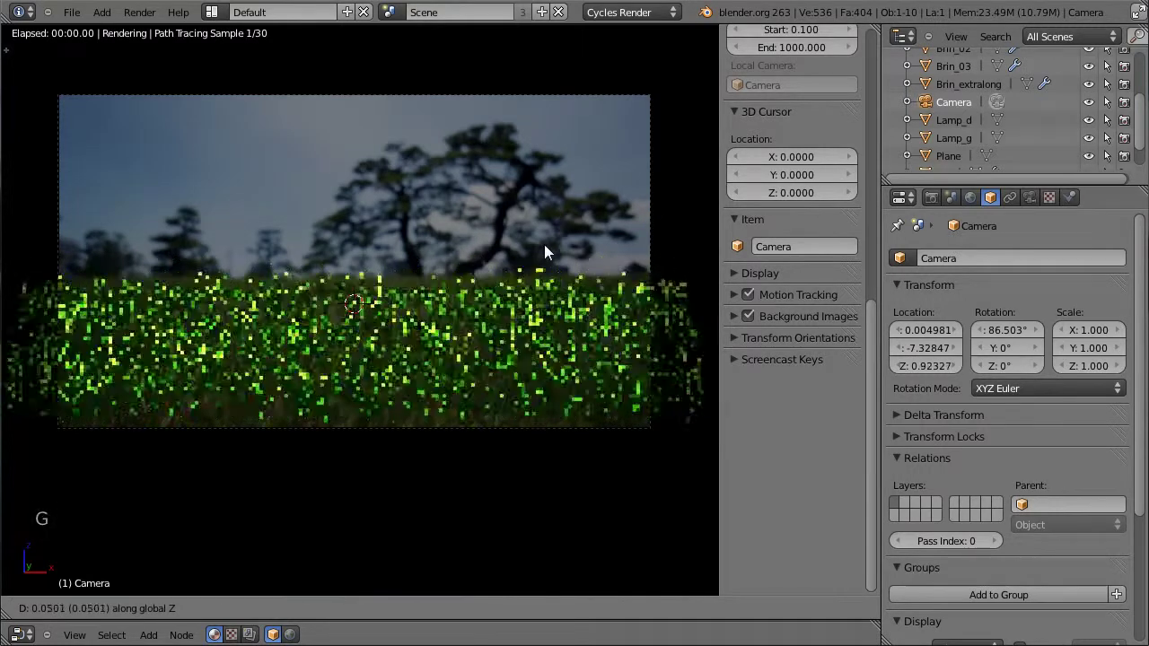
click(547, 256)
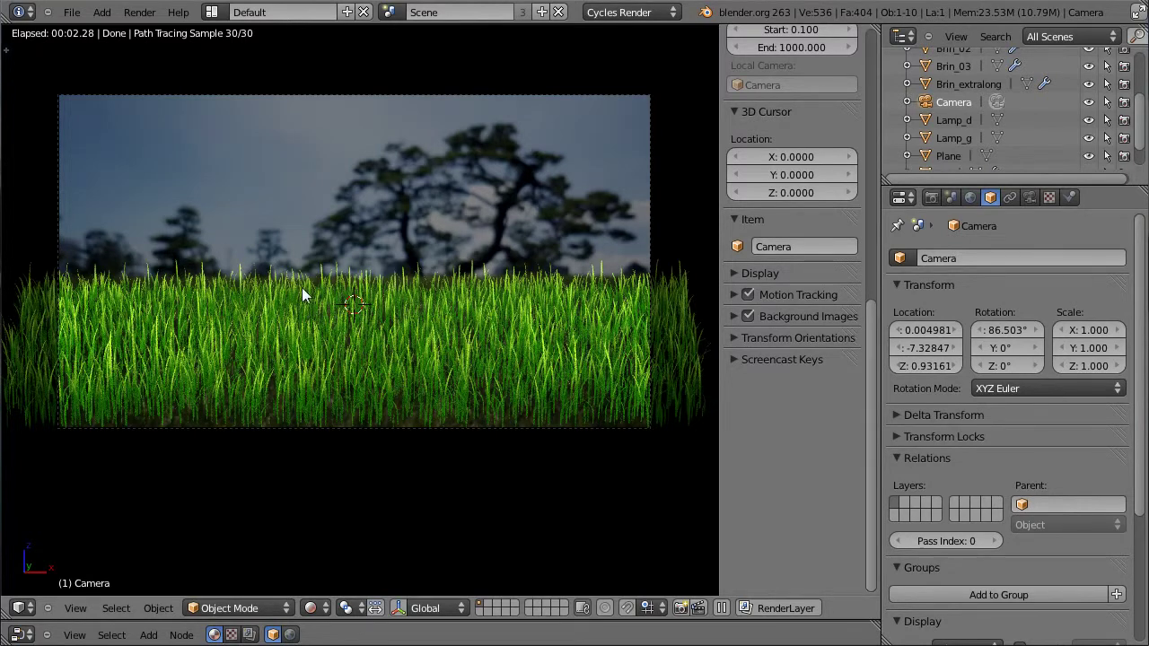
click(323, 616)
Select Sol, zoom out and orbit out of camera view to see the whole scene layout
right_click(45, 434)
scroll(down, 3)
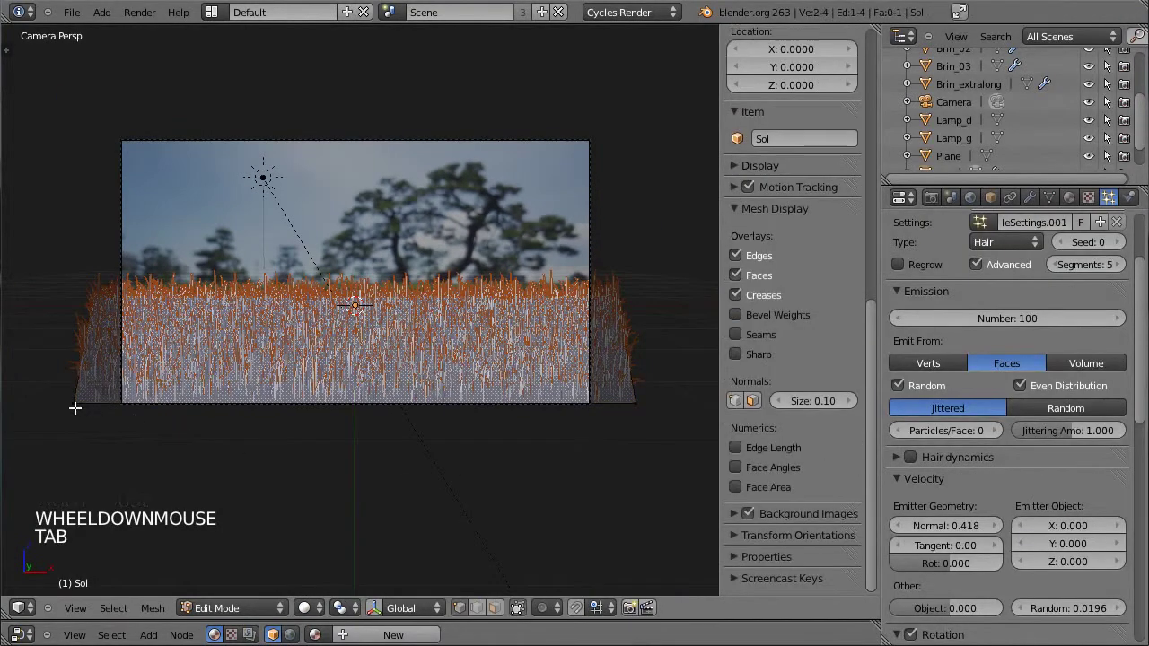
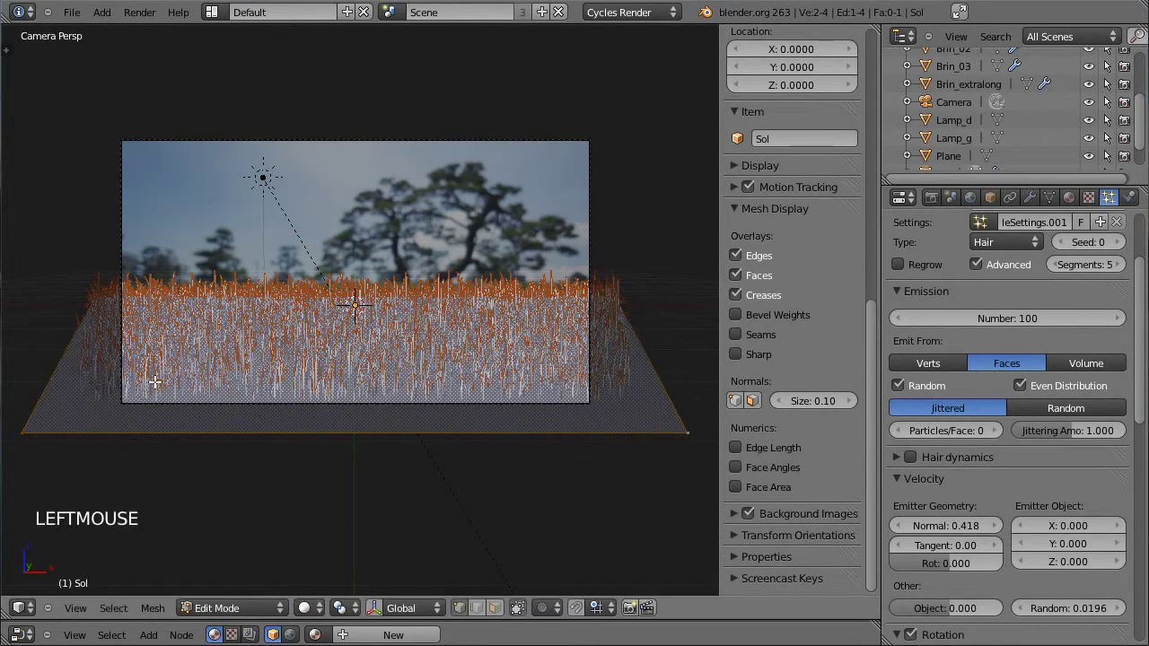
key(Tab)
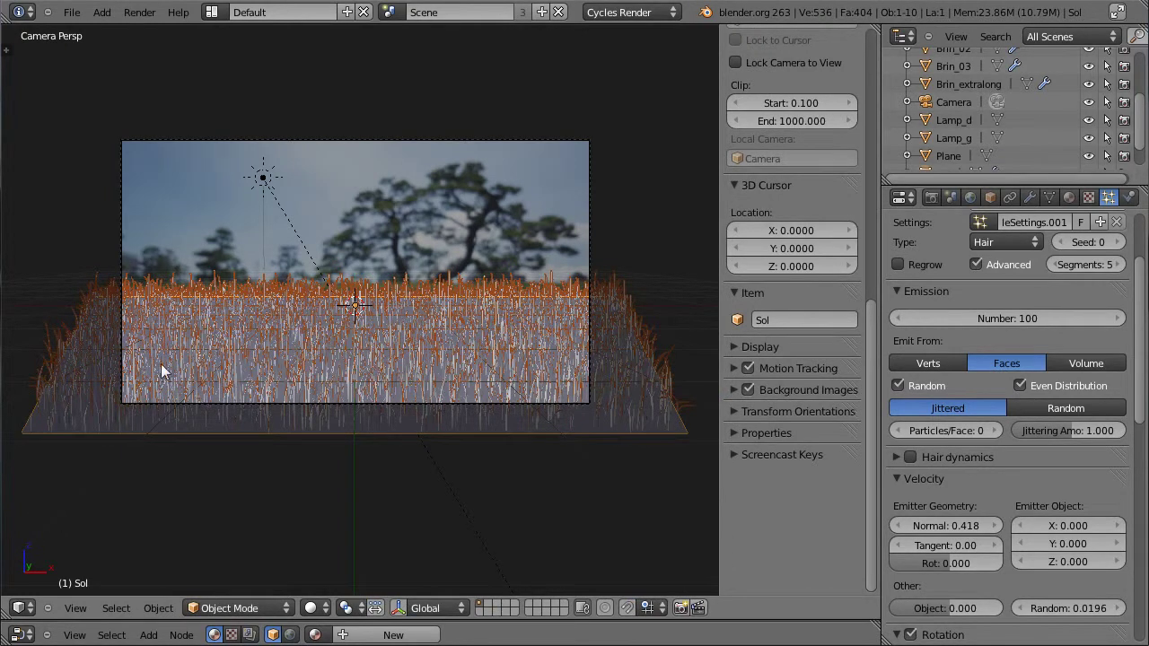
middle_click(193, 344)
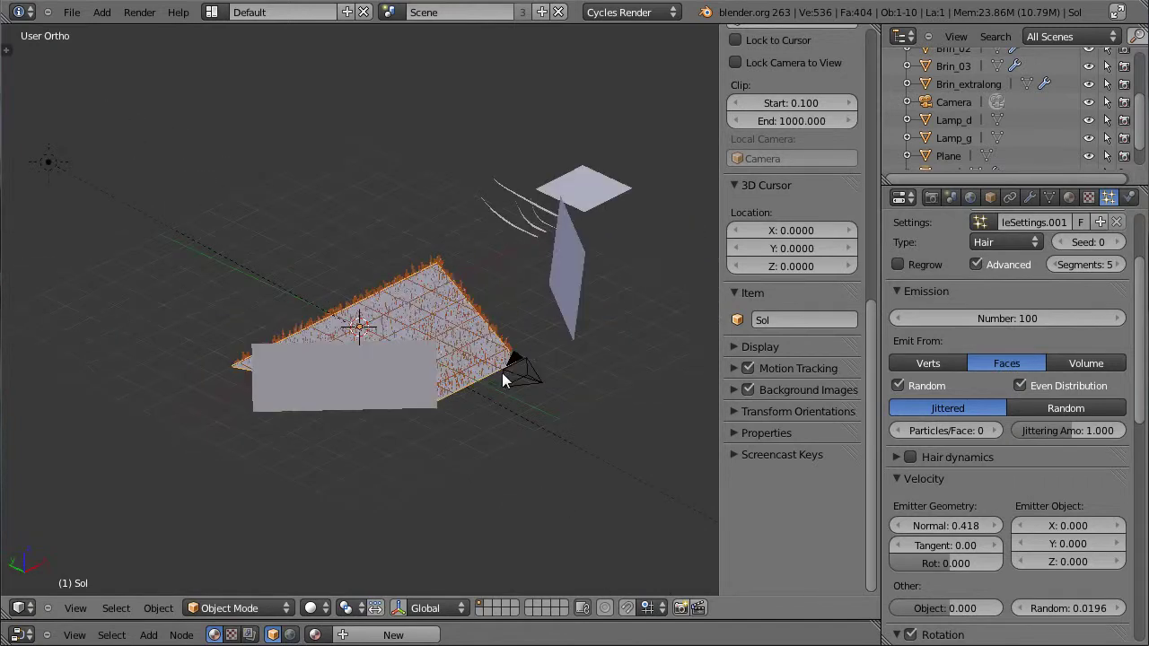
Set the camera's depth-of-field focus distance, first trying 2.24, and orbit to check it
right_click(523, 364)
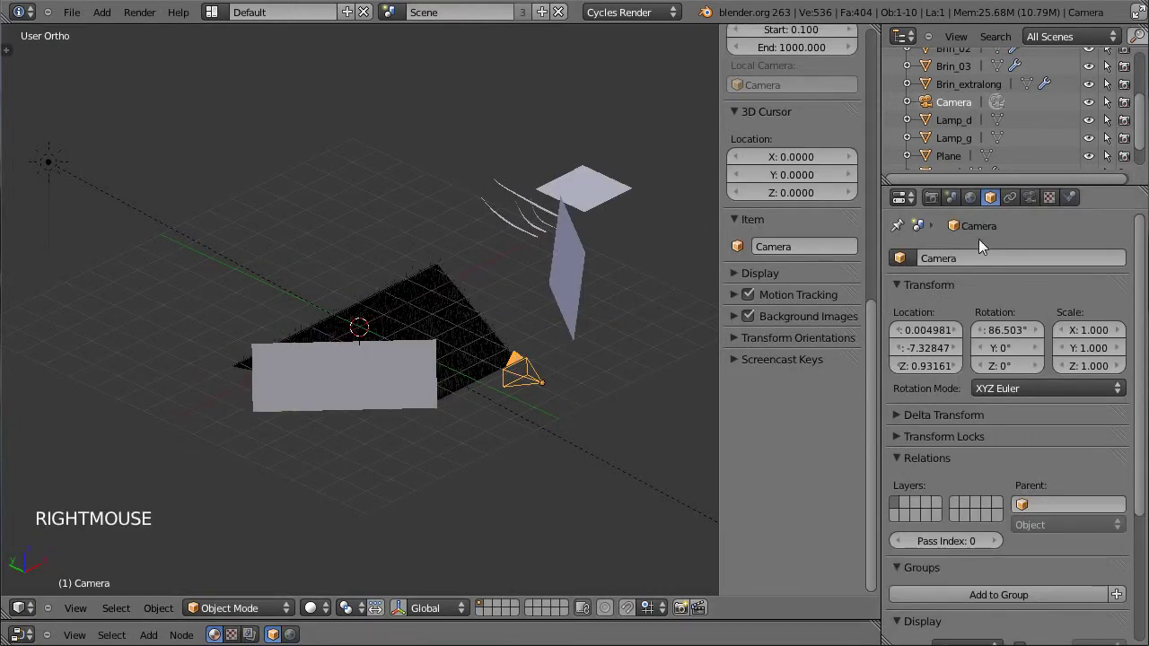
click(1052, 202)
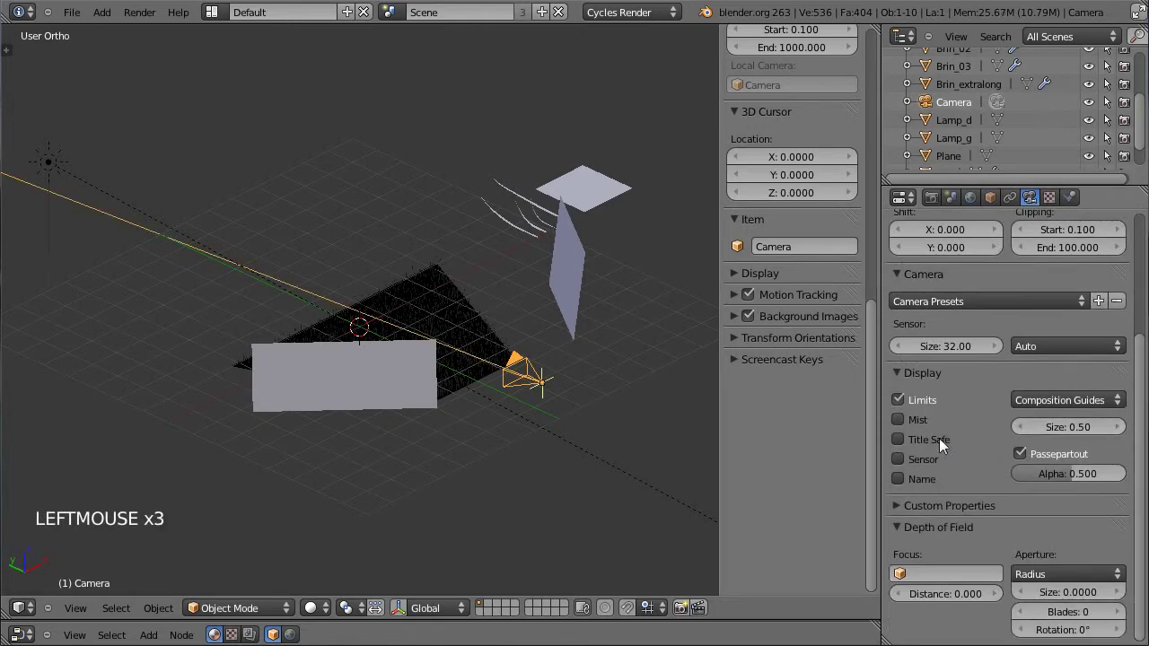
click(941, 603)
middle_click(416, 438)
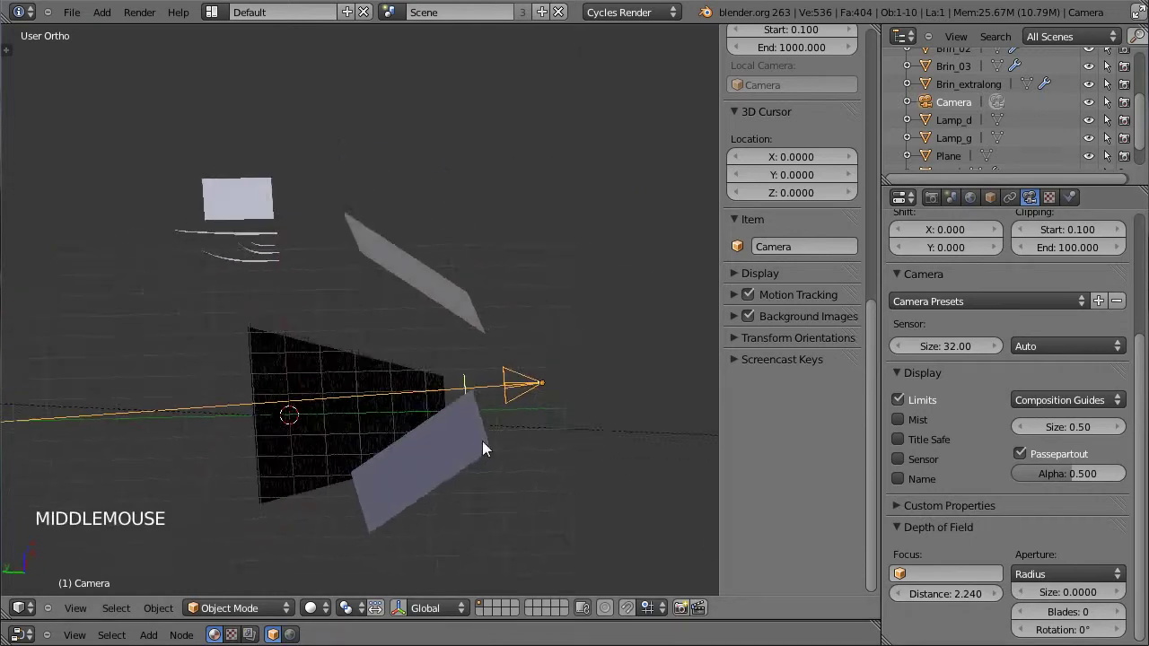
middle_click(505, 475)
Settle the focus distance at 3.54 so the focus point lies over the grass
scroll(up, 3)
middle_click(566, 457)
scroll(up, 3)
middle_click(531, 411)
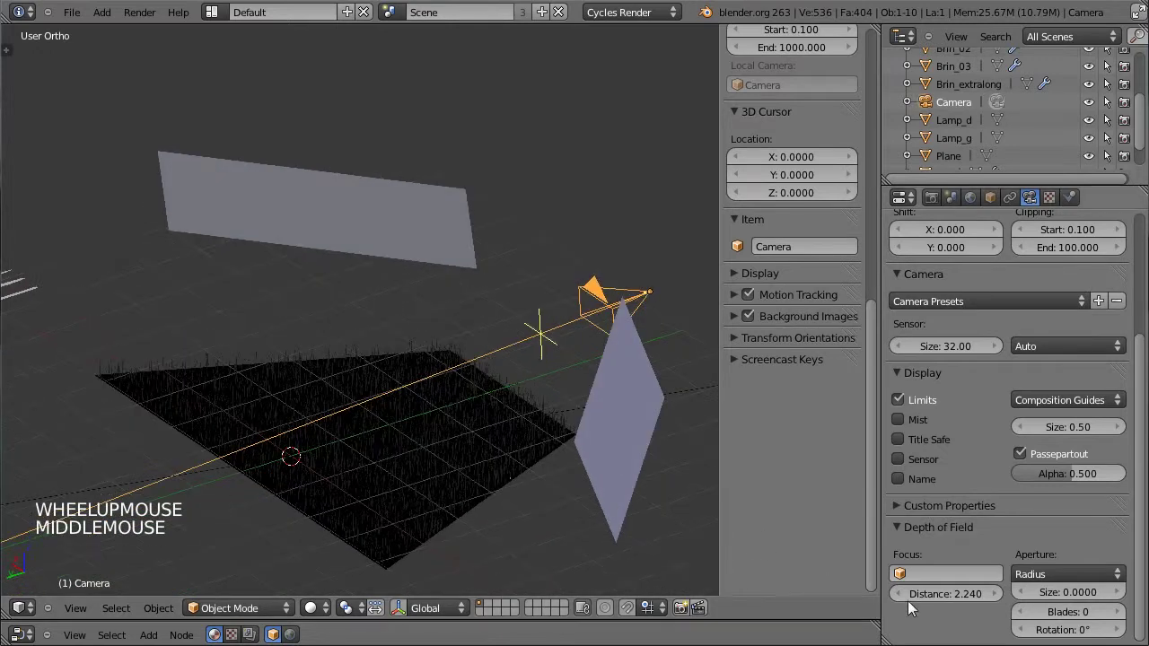
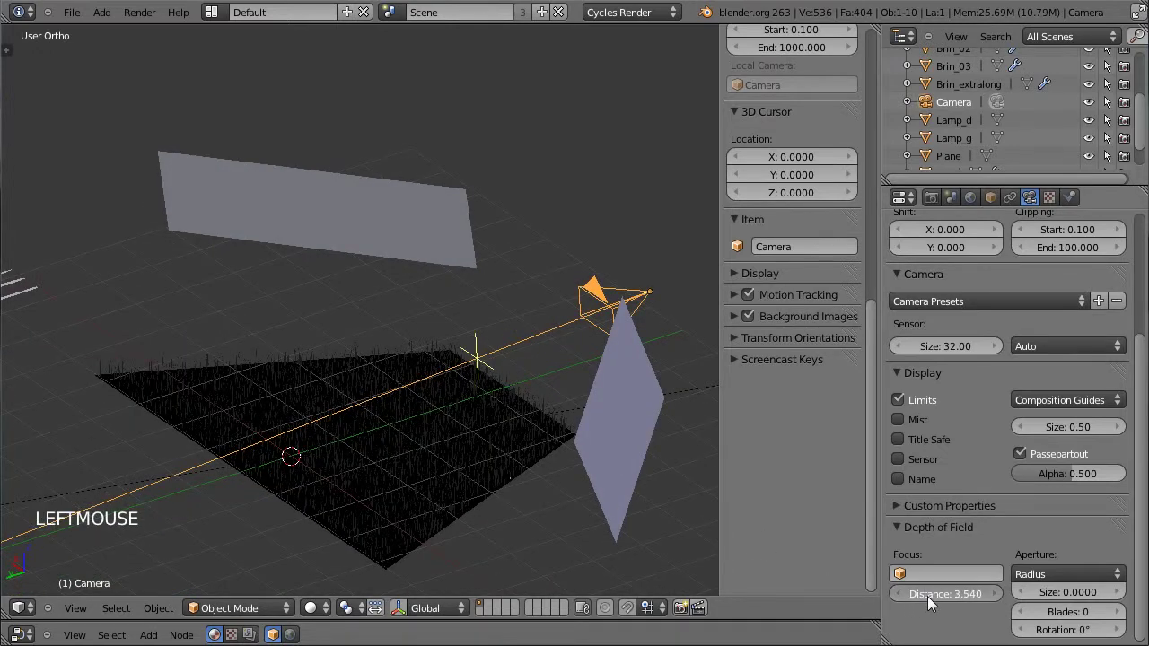
middle_click(558, 395)
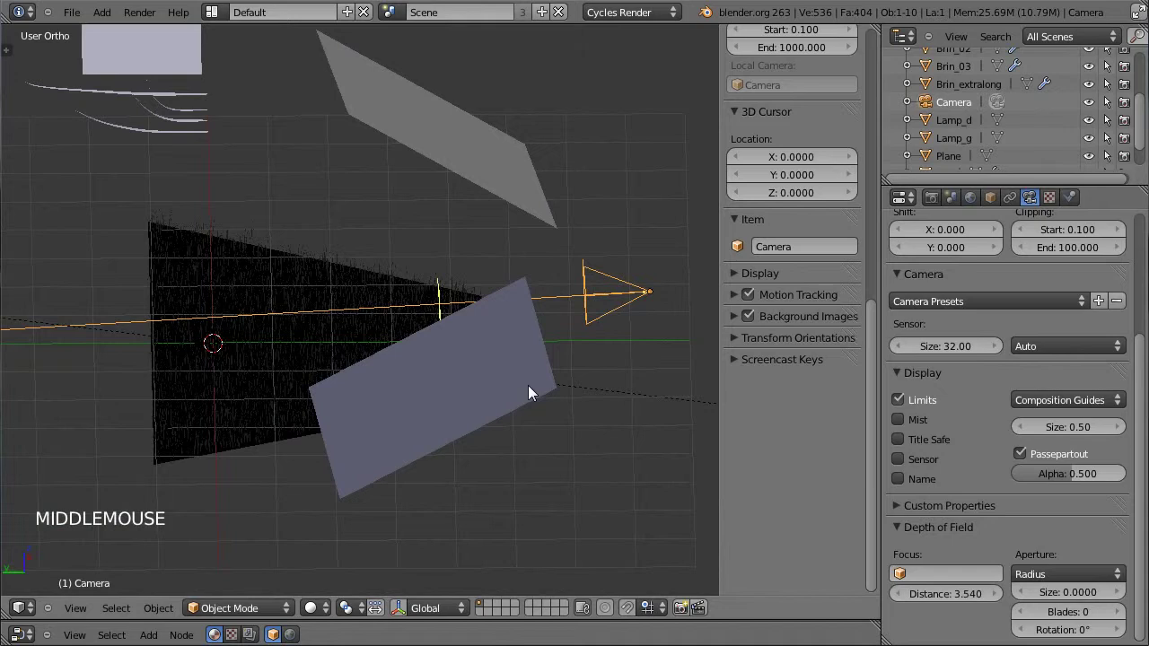
Back in camera view with Rendered shading, raise the aperture radius to 0.05
key(KP_0)
scroll(up, 3)
click(326, 607)
click(339, 501)
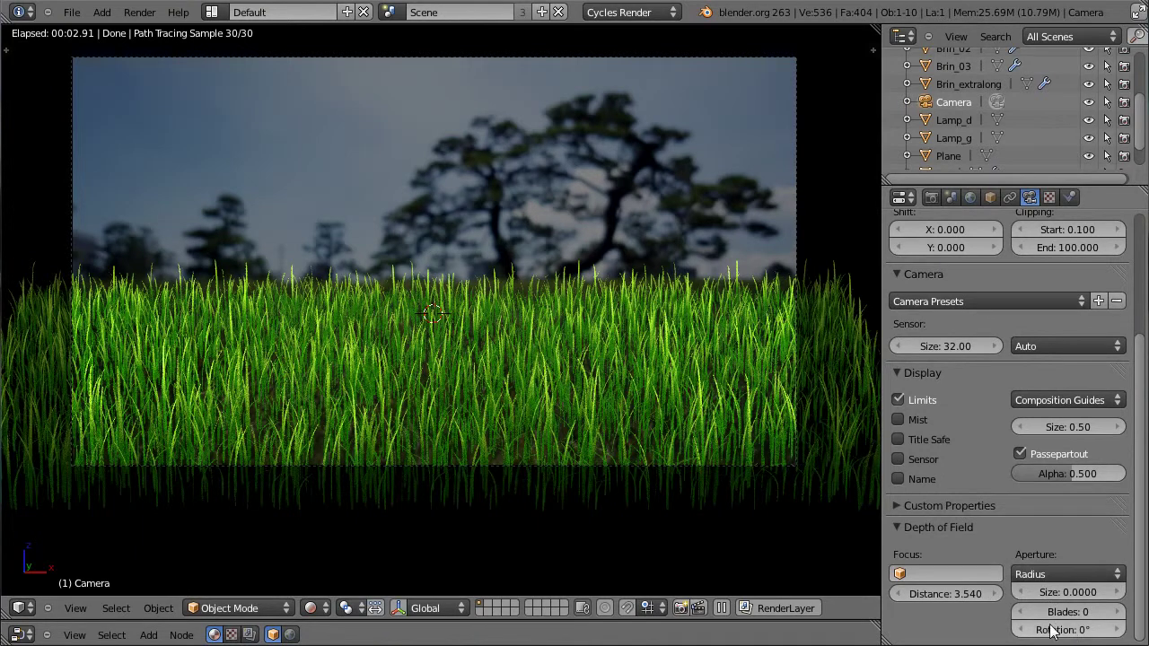
click(1069, 602)
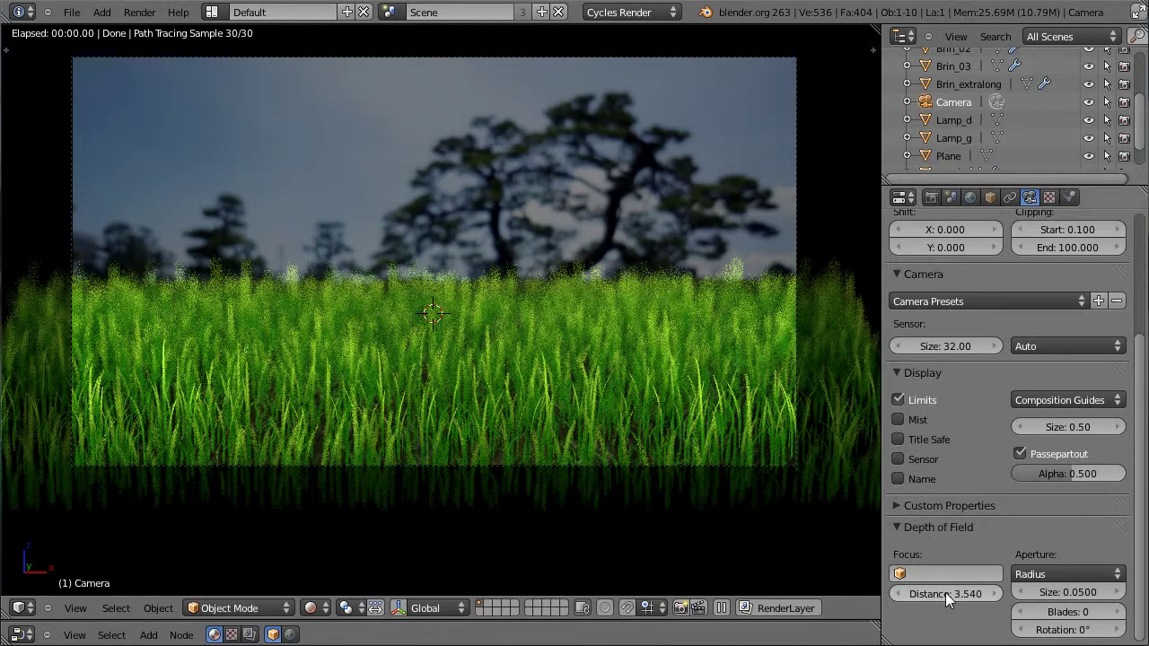
Tune the focus distance through 3.24 and 4.6 to 4.8, and reduce the aperture radius to 0.03
click(902, 599)
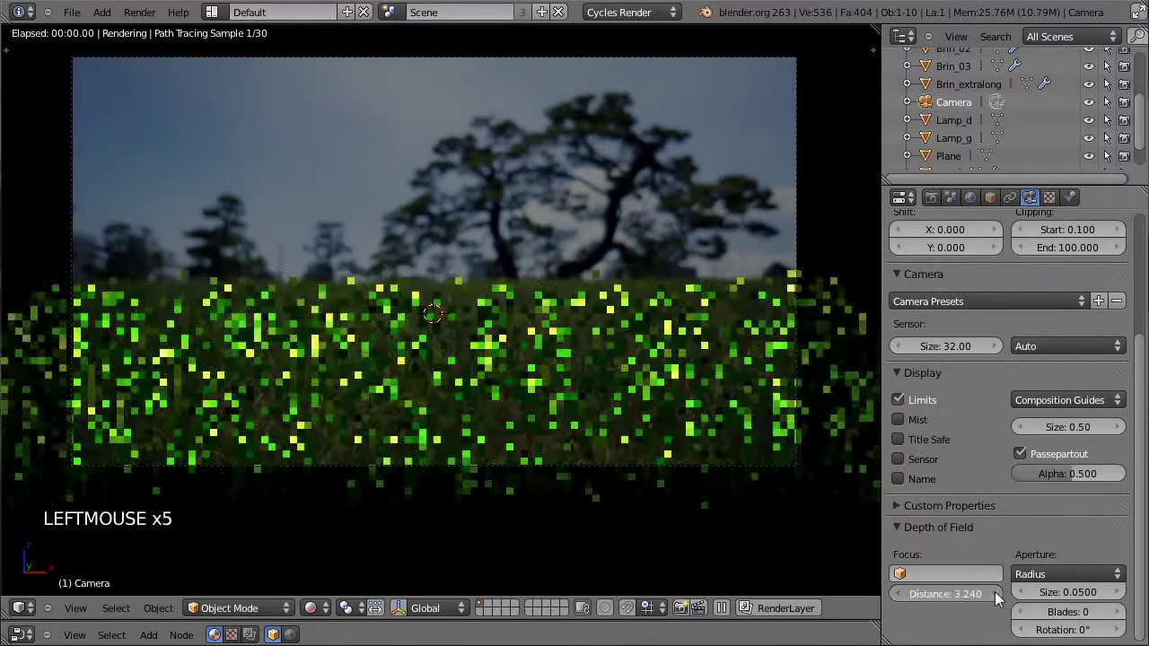
click(1000, 599)
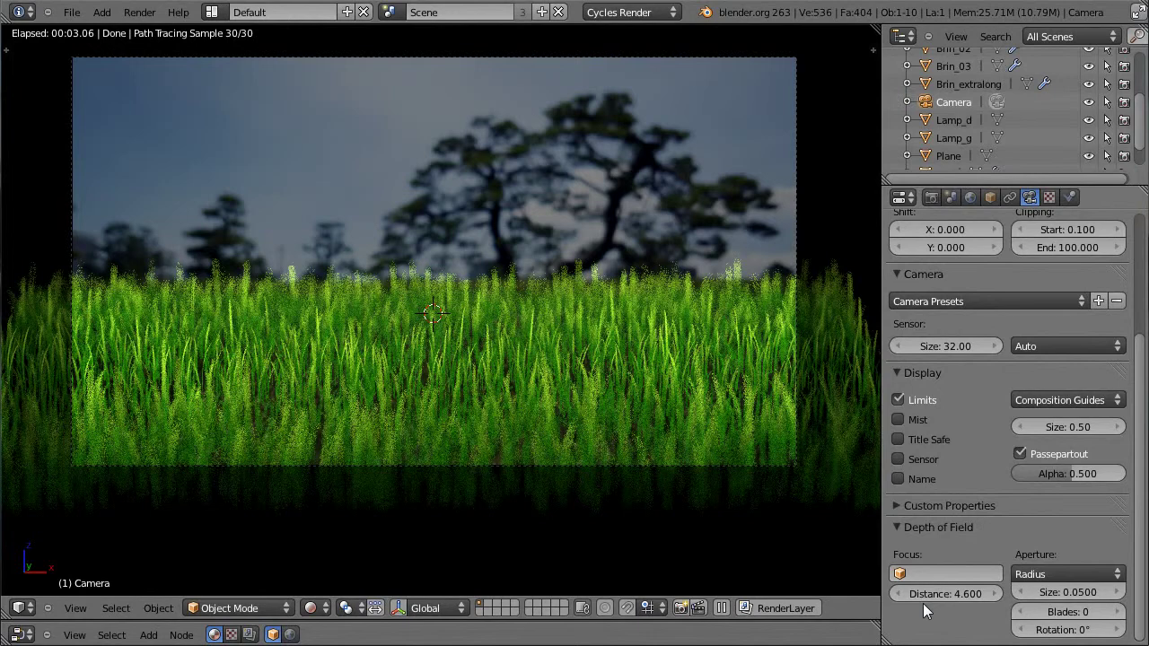
click(929, 600)
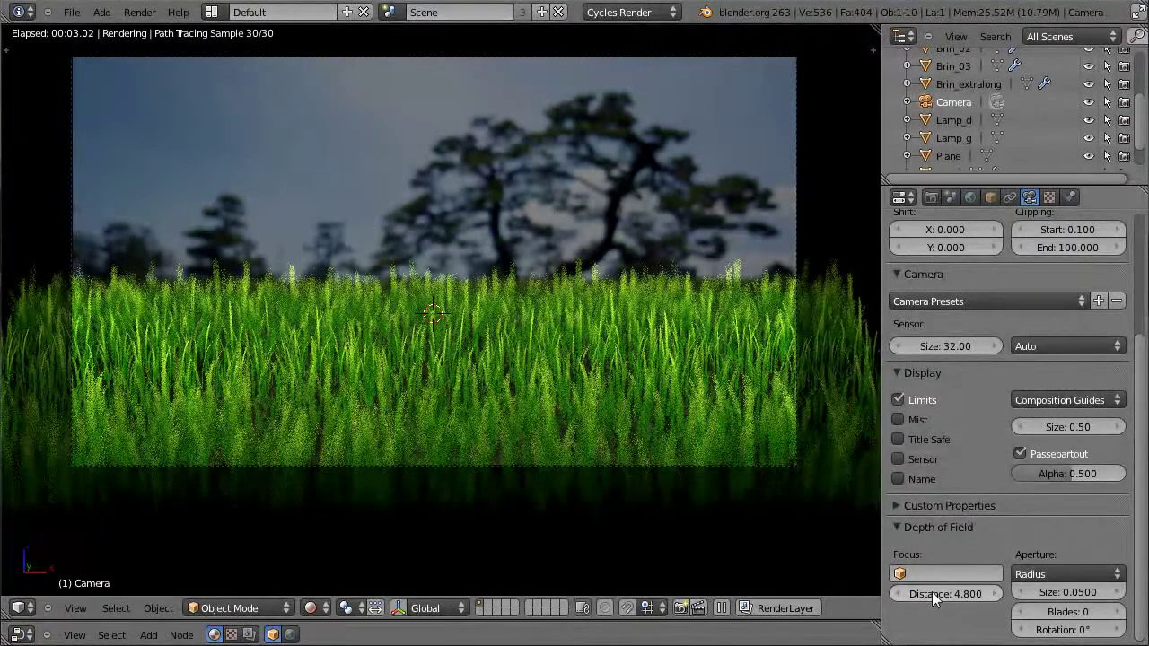
click(1029, 599)
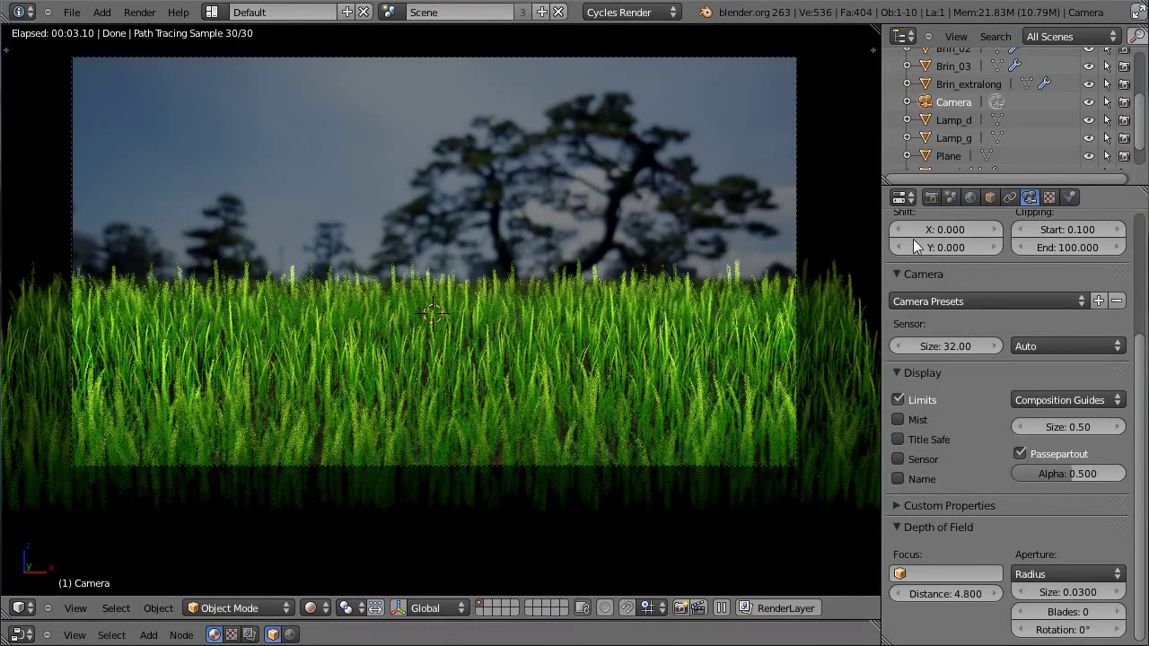
Inspect Brin_03's Herbe material, then select the ground Sol again in the Outliner
click(967, 74)
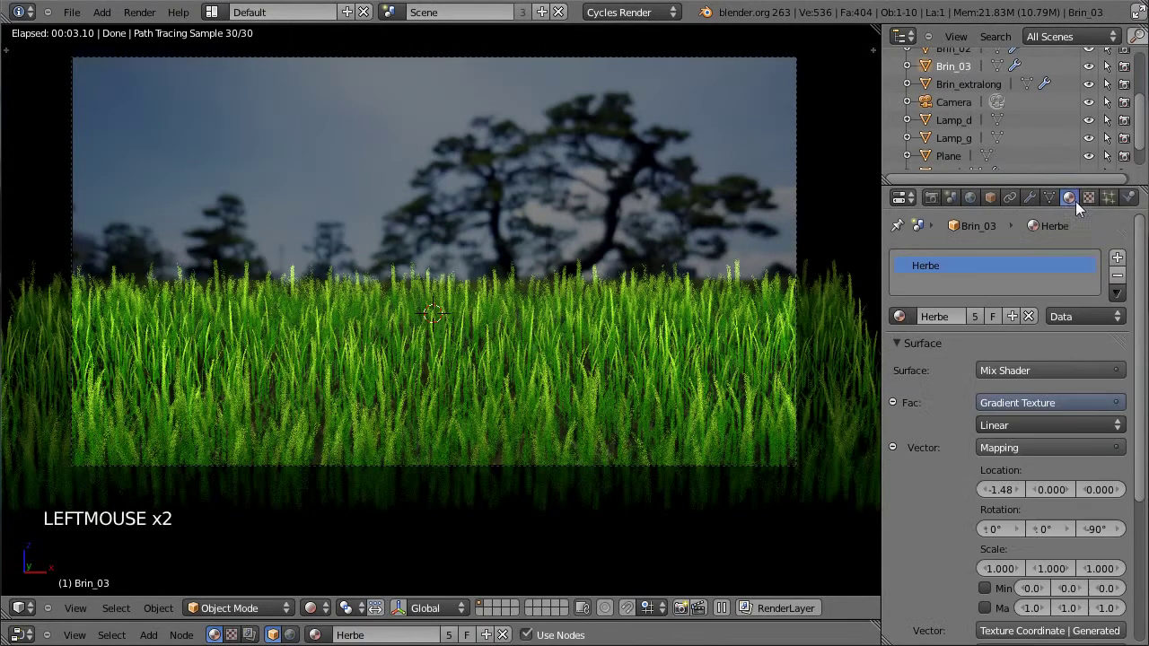
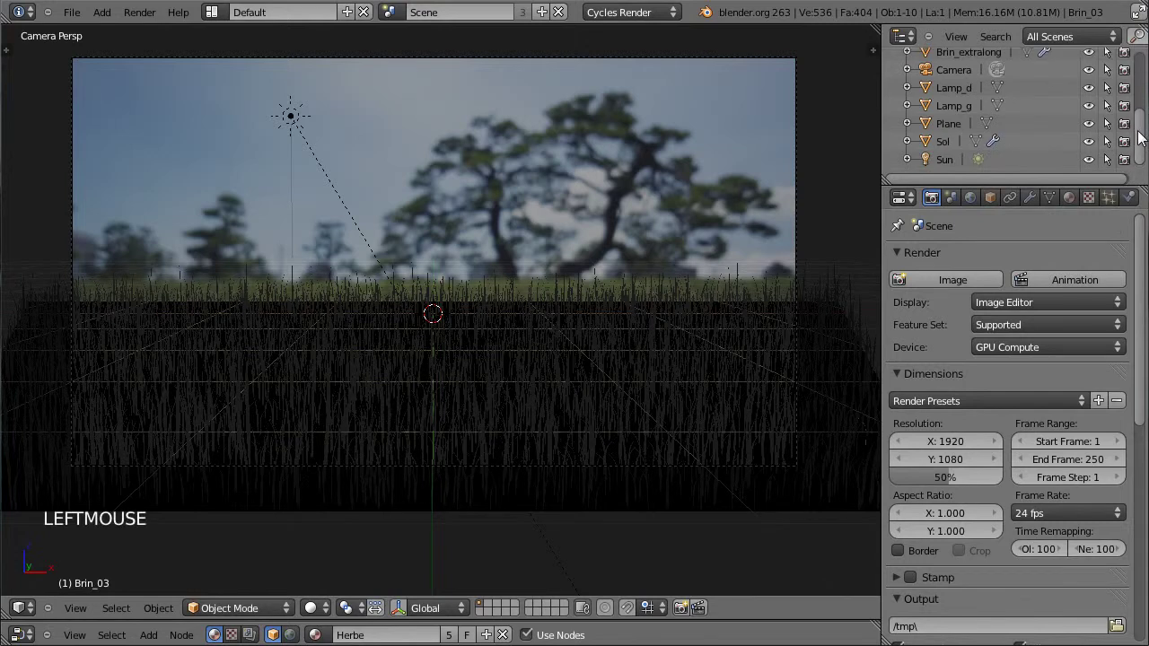
click(946, 150)
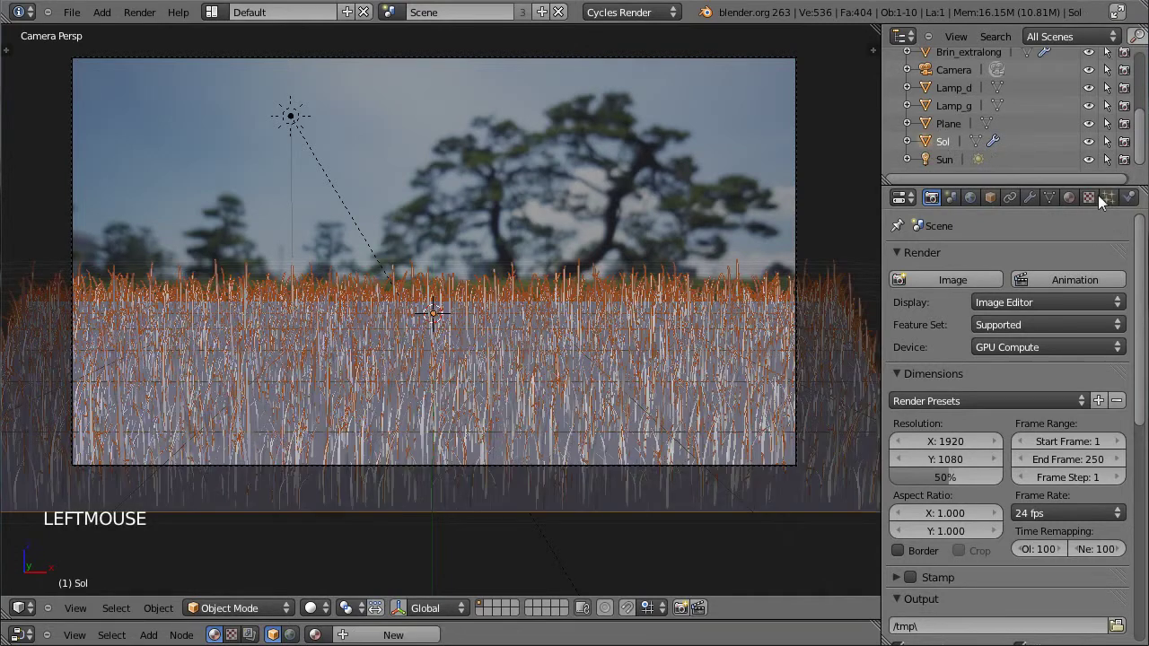